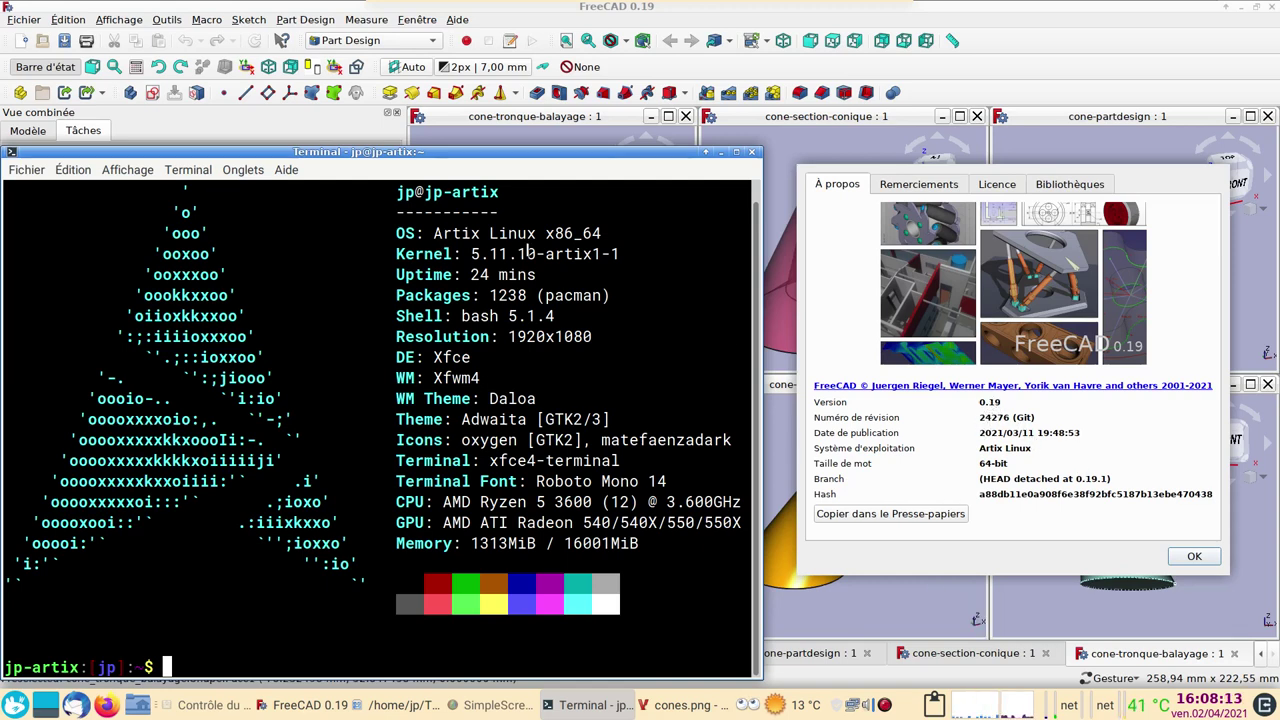
# Dismiss the About dialog and terminal, then orbit the conic section, lofted cone and pointed cone.
pyautogui.click(1194, 559)
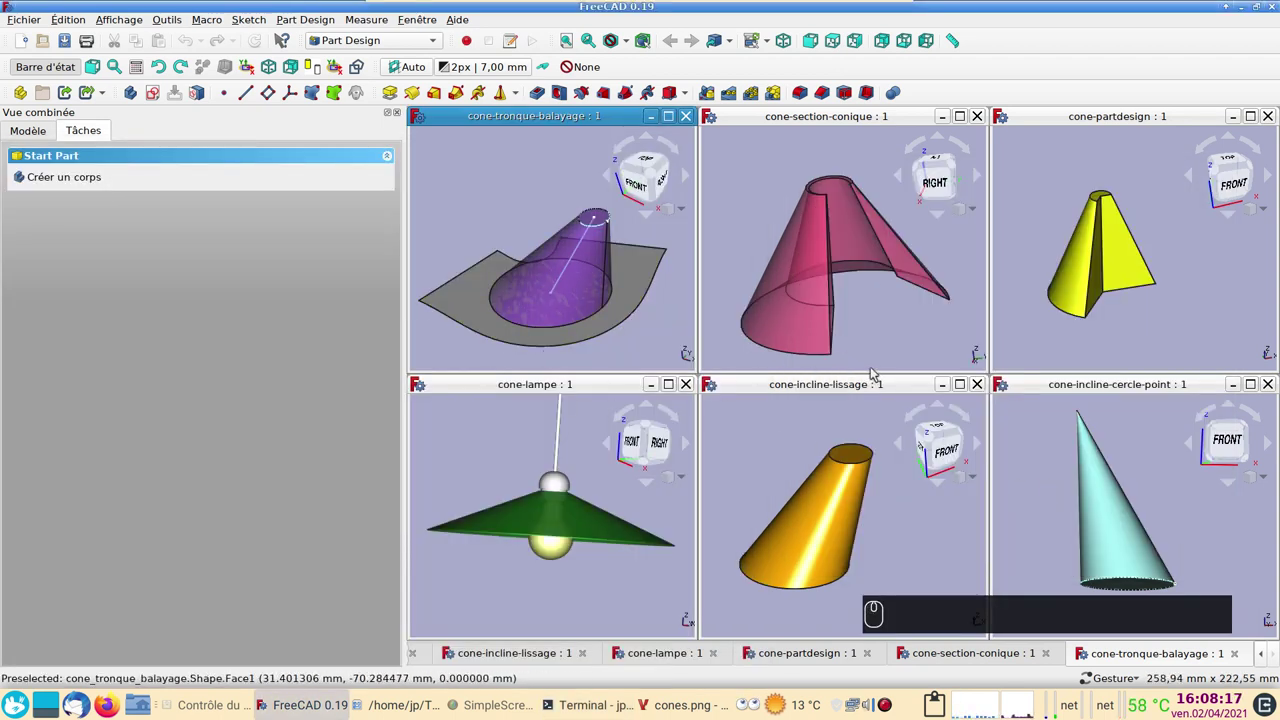
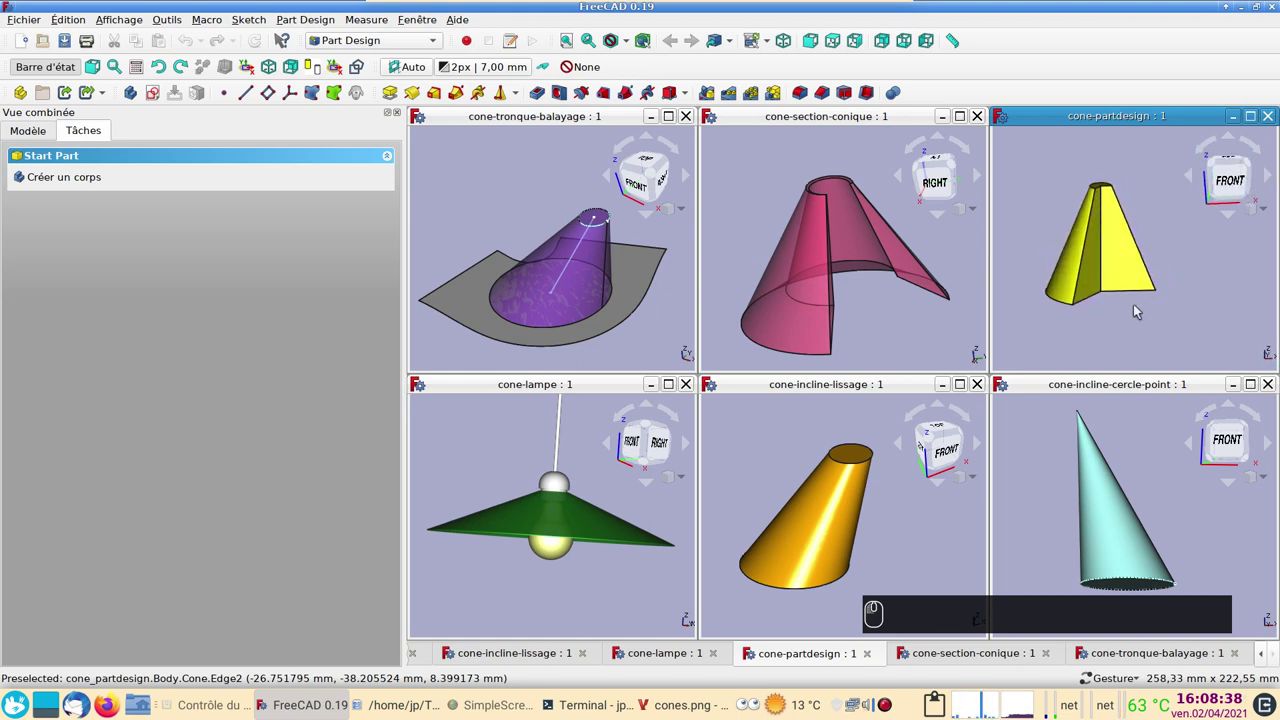
pyautogui.moveTo(897, 331); pyautogui.dragTo(806, 237)
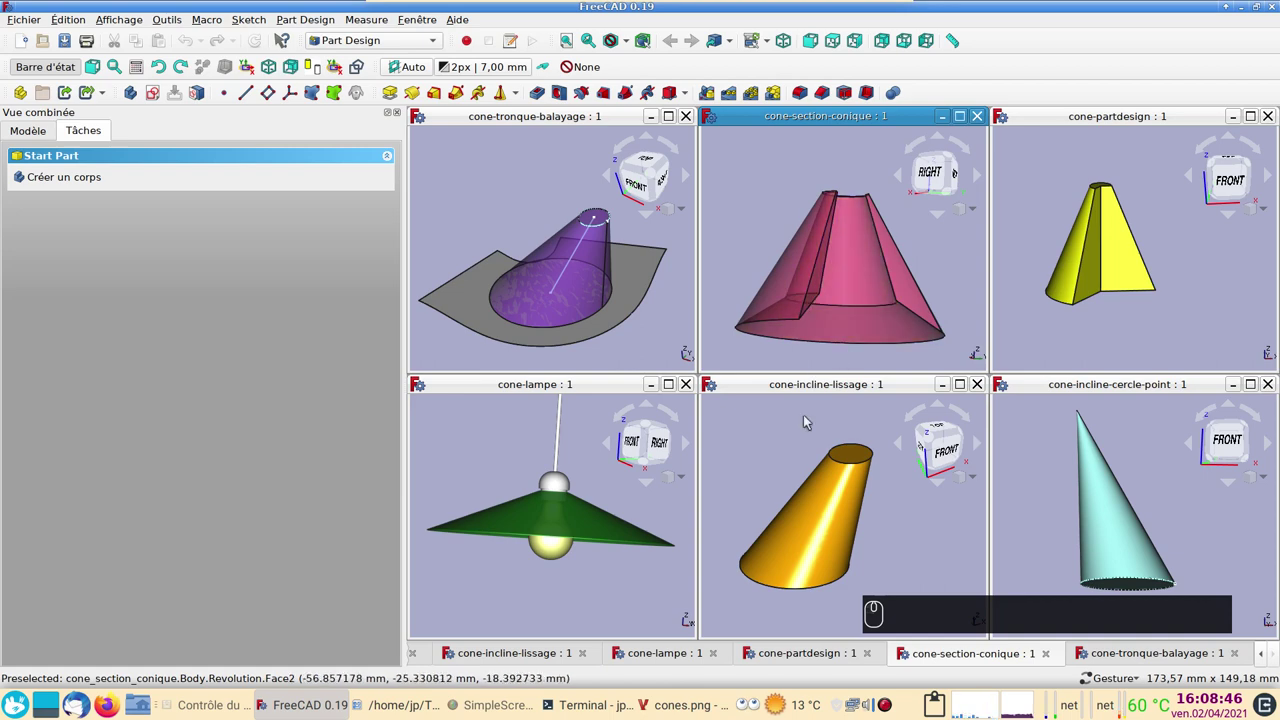
pyautogui.moveTo(892, 514); pyautogui.dragTo(1101, 537)
pyautogui.moveTo(1162, 485); pyautogui.dragTo(506, 245)
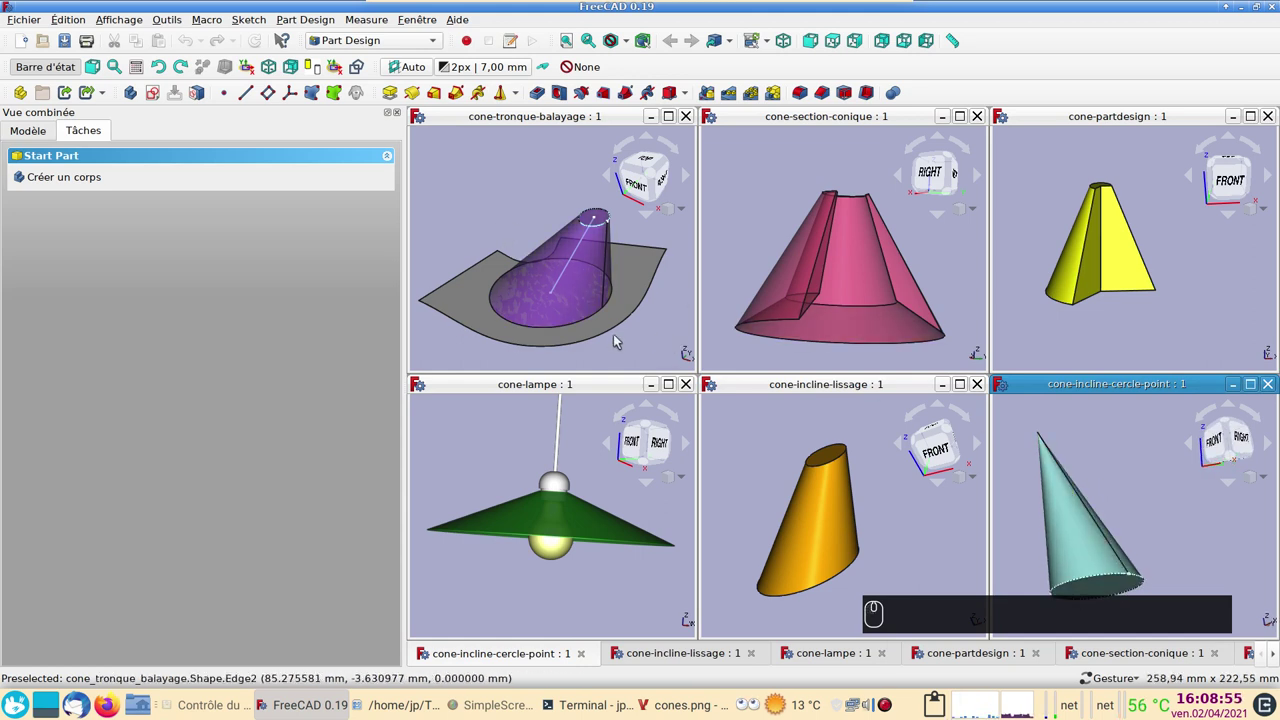
# Orbit the purple swept cone and the green lamp shade to see them from below.
pyautogui.moveTo(627, 344); pyautogui.dragTo(559, 306)
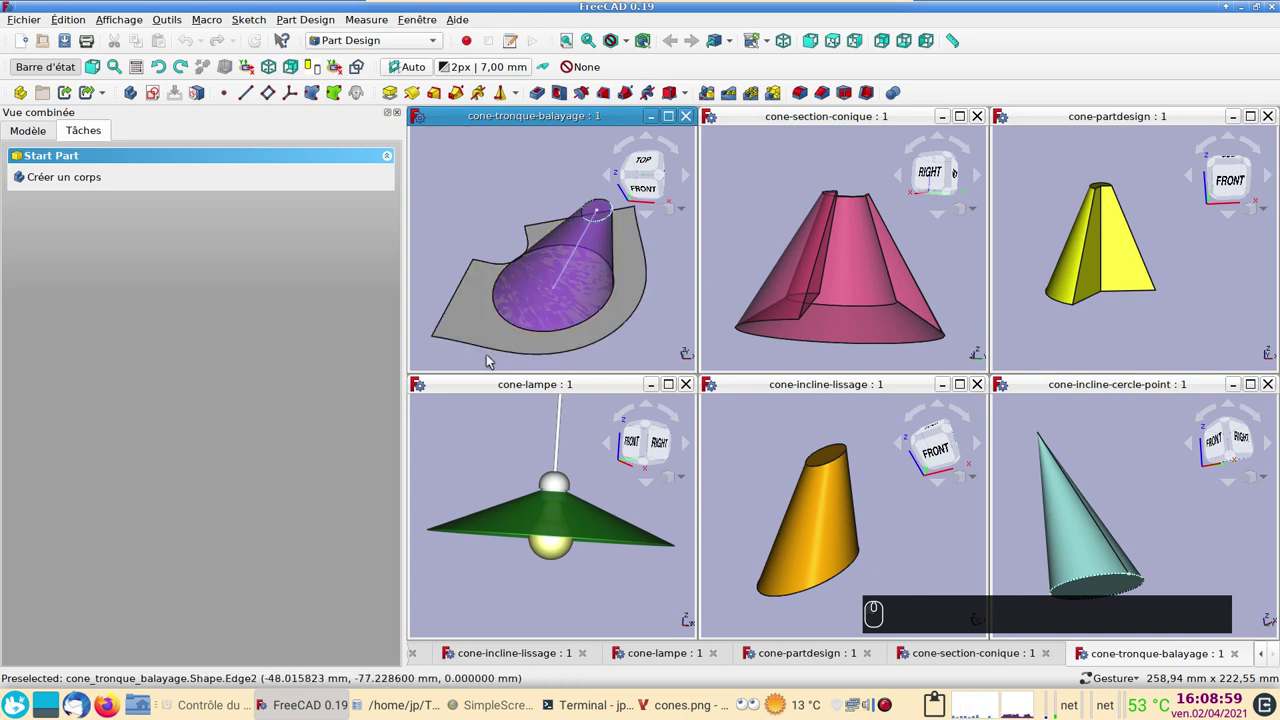
pyautogui.click(493, 360)
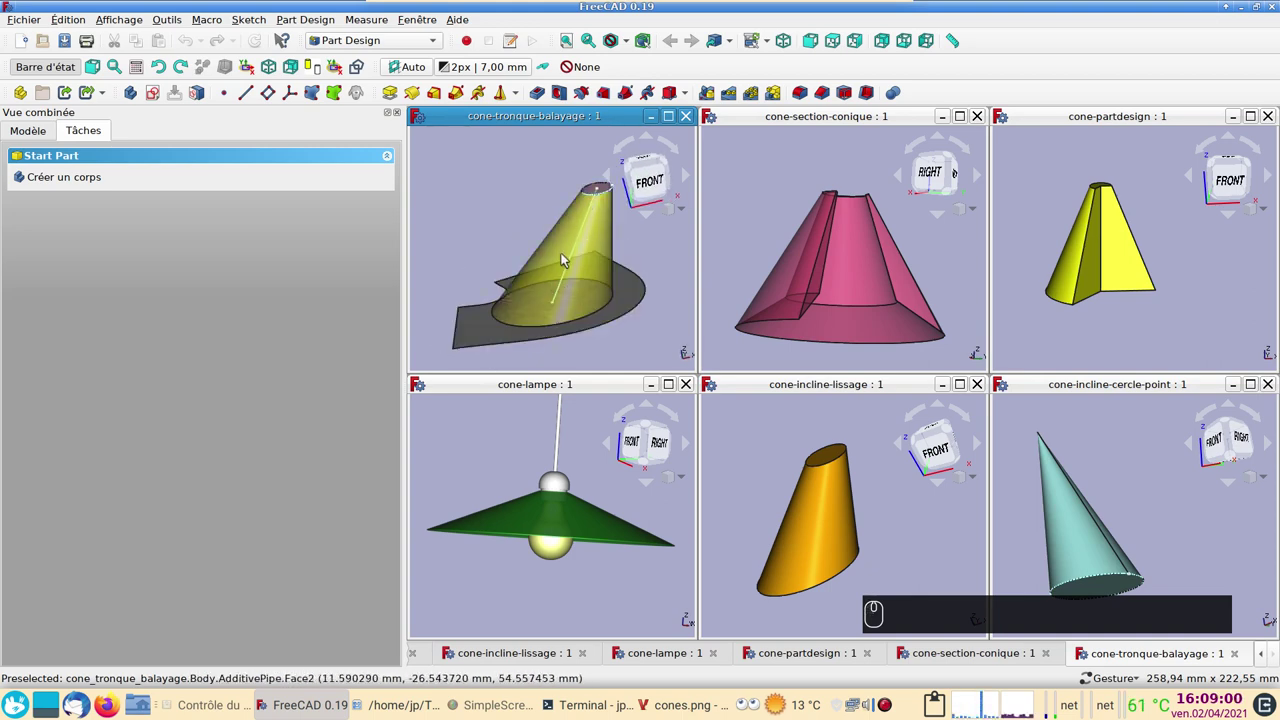
pyautogui.moveTo(605, 589); pyautogui.dragTo(623, 603)
# Close all six cone documents via Fermer tout and start a new empty document.
pyautogui.rightClick(561, 660)
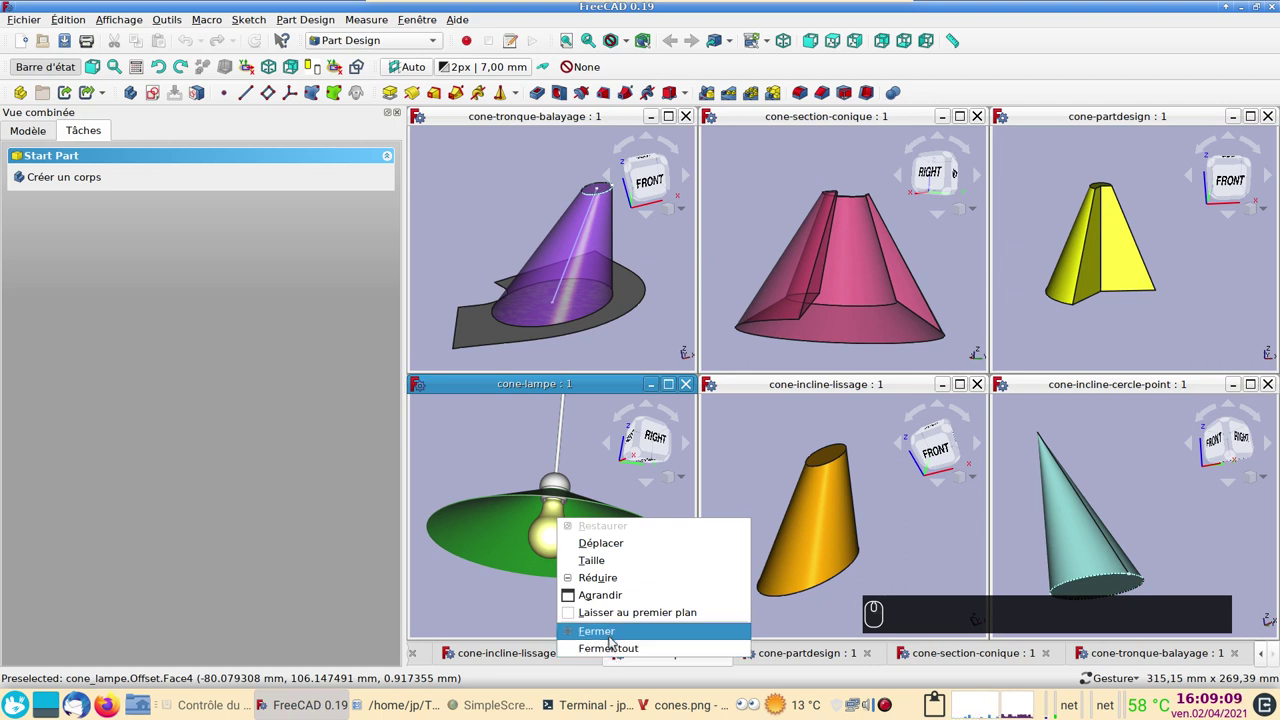
pyautogui.click(617, 660)
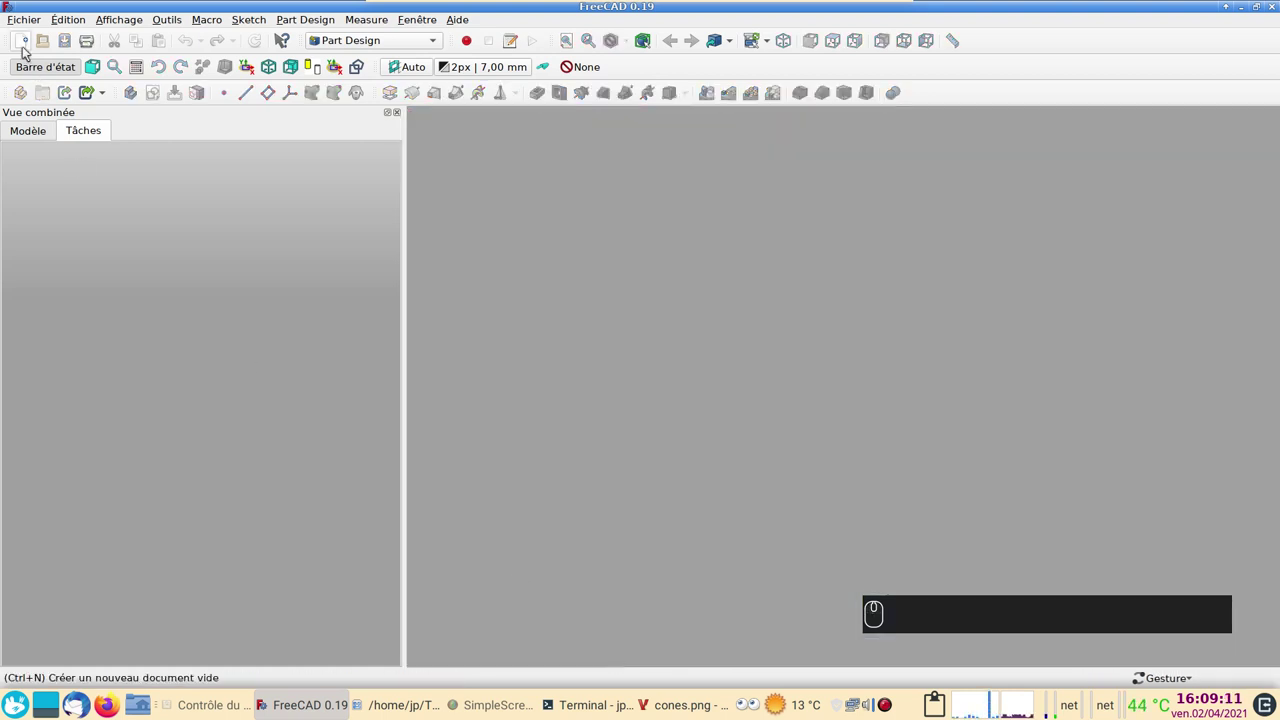
pyautogui.click(27, 51)
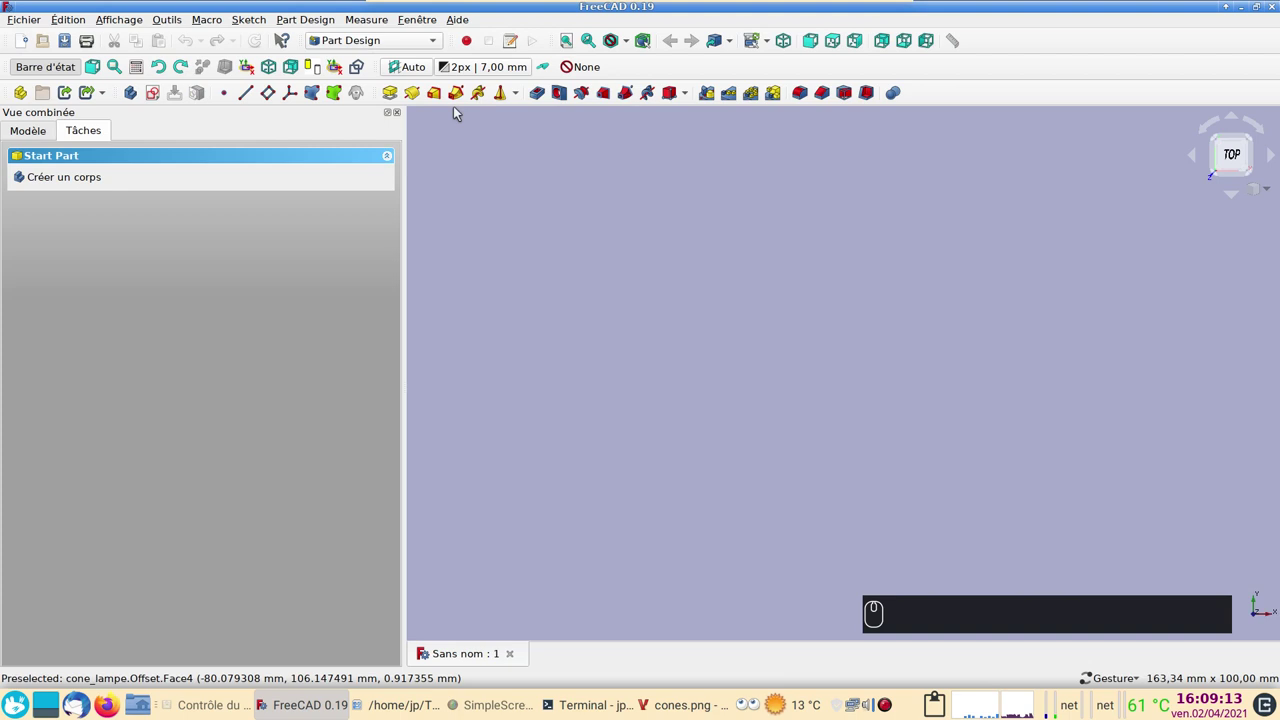
# Add an additive cone to the document and set its first radius to 40.
pyautogui.click(516, 98)
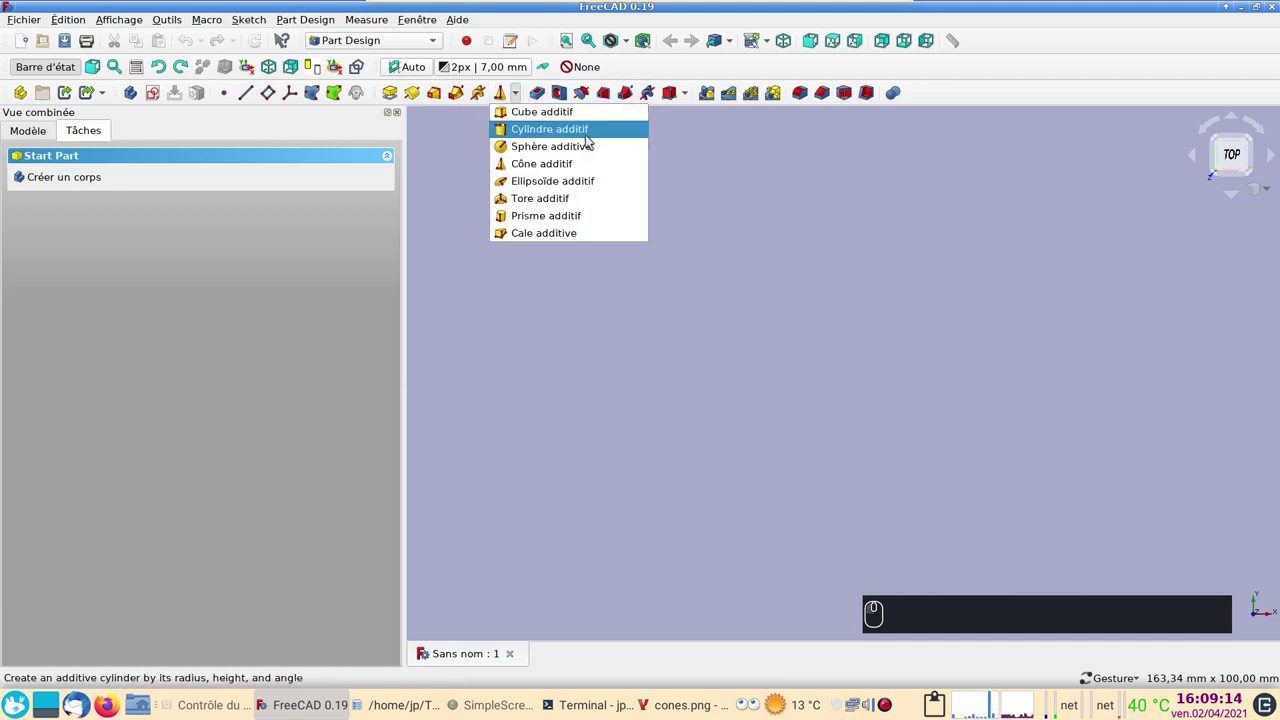
pyautogui.click(582, 162)
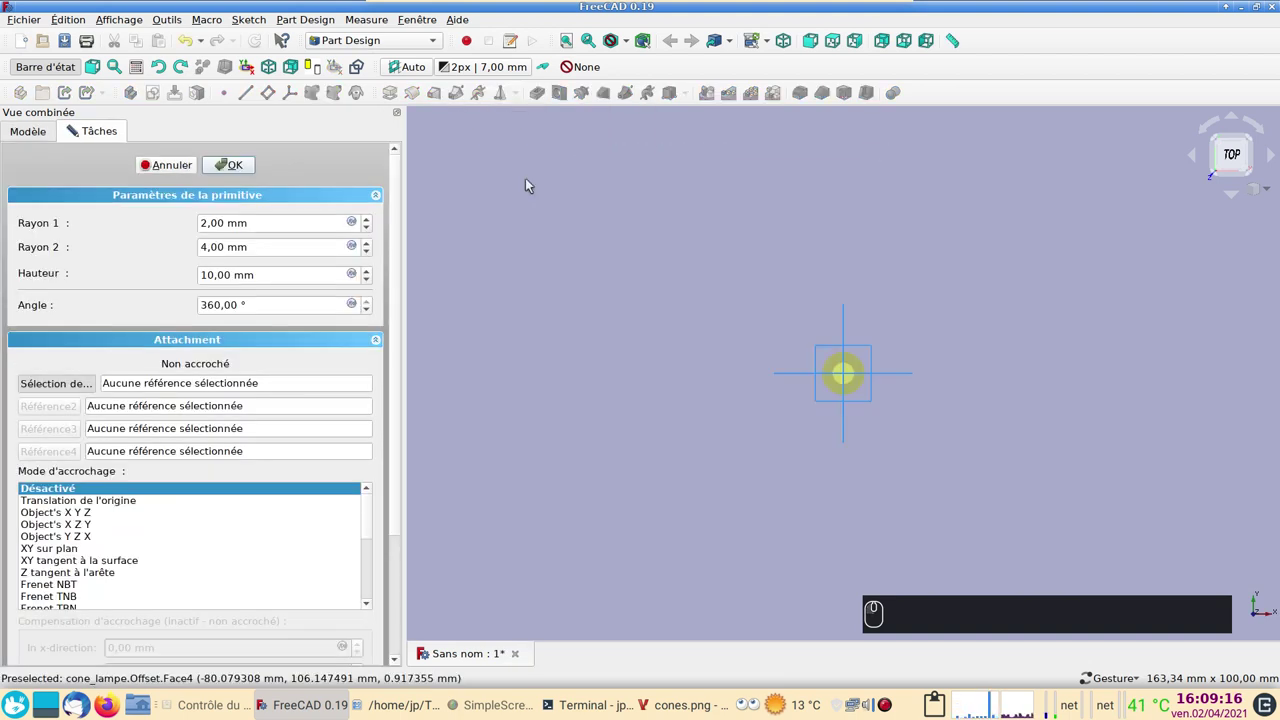
pyautogui.moveTo(907, 465); pyautogui.dragTo(628, 365)
pyautogui.scroll(3)
pyautogui.click(73, 130)
pyautogui.press('4')
pyautogui.press('0')
# Give the cone a 235° sweep angle and tilt the view to see its opening.
pyautogui.click(73, 130)
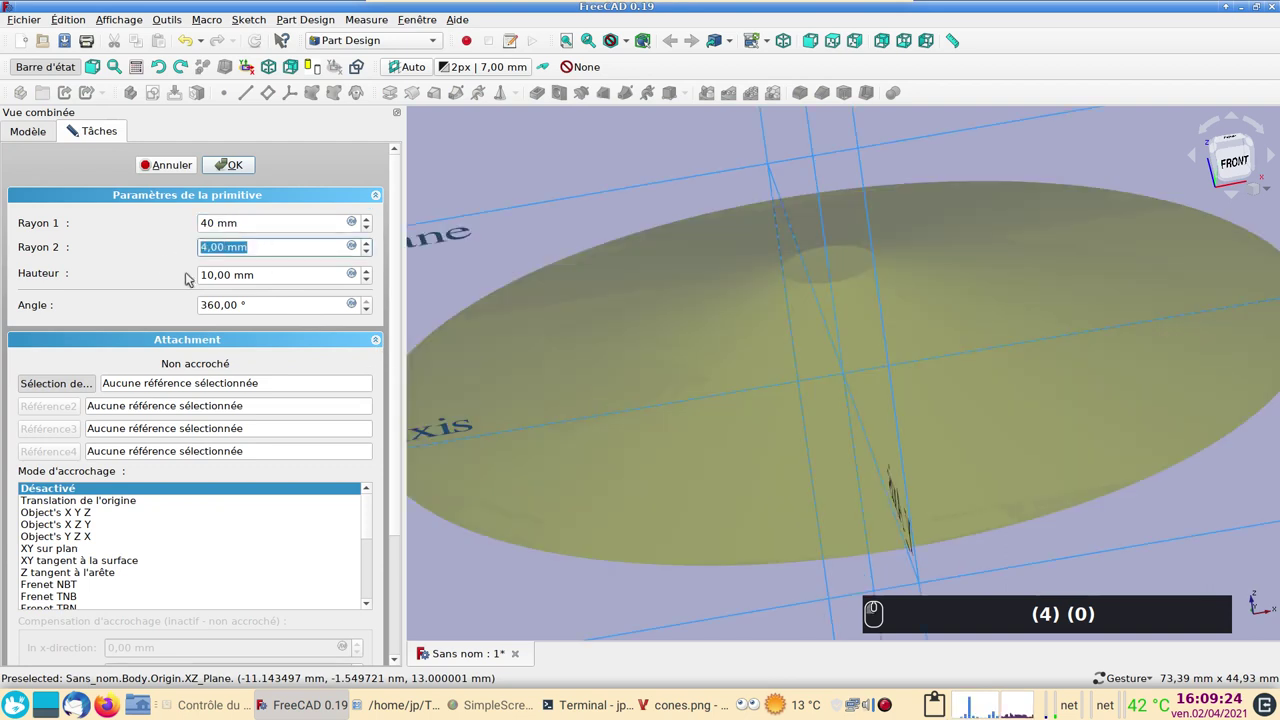
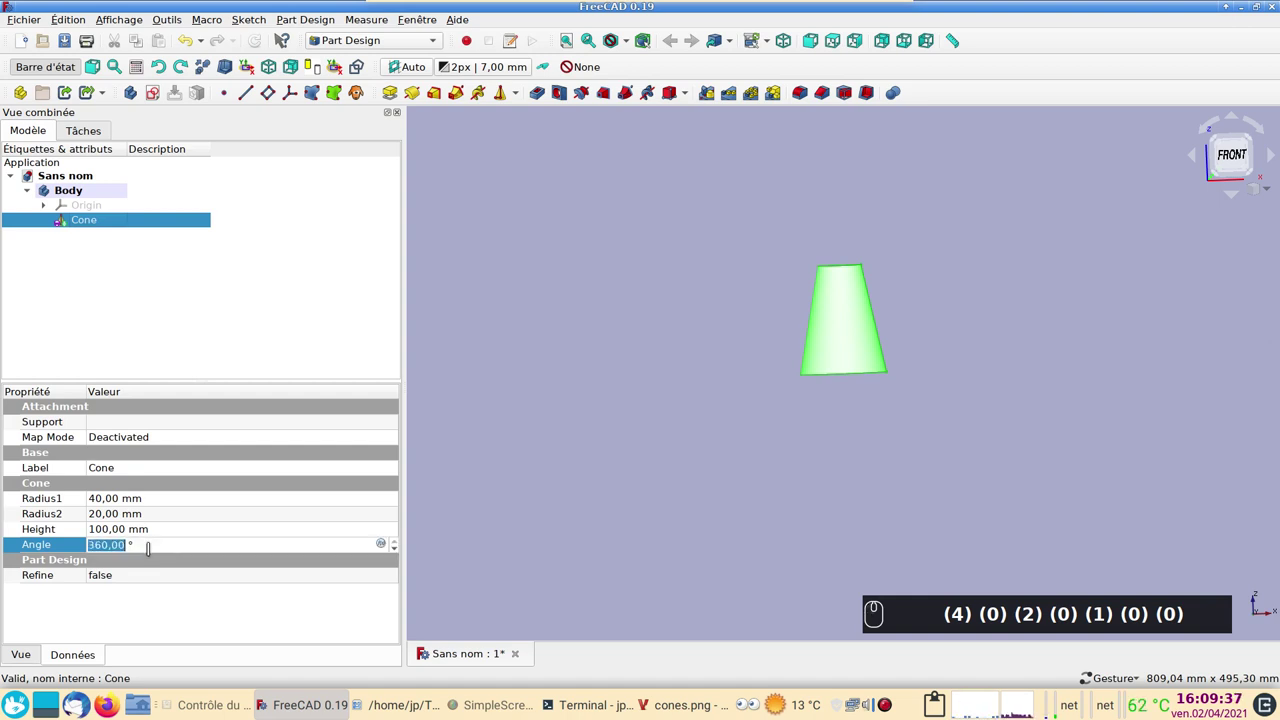
pyautogui.write('(2) (3) (5)')
pyautogui.press('Return')
pyautogui.moveTo(858, 502); pyautogui.dragTo(368, 387)
pyautogui.press('Return')
pyautogui.moveTo(245, 348); pyautogui.dragTo(170, 397)
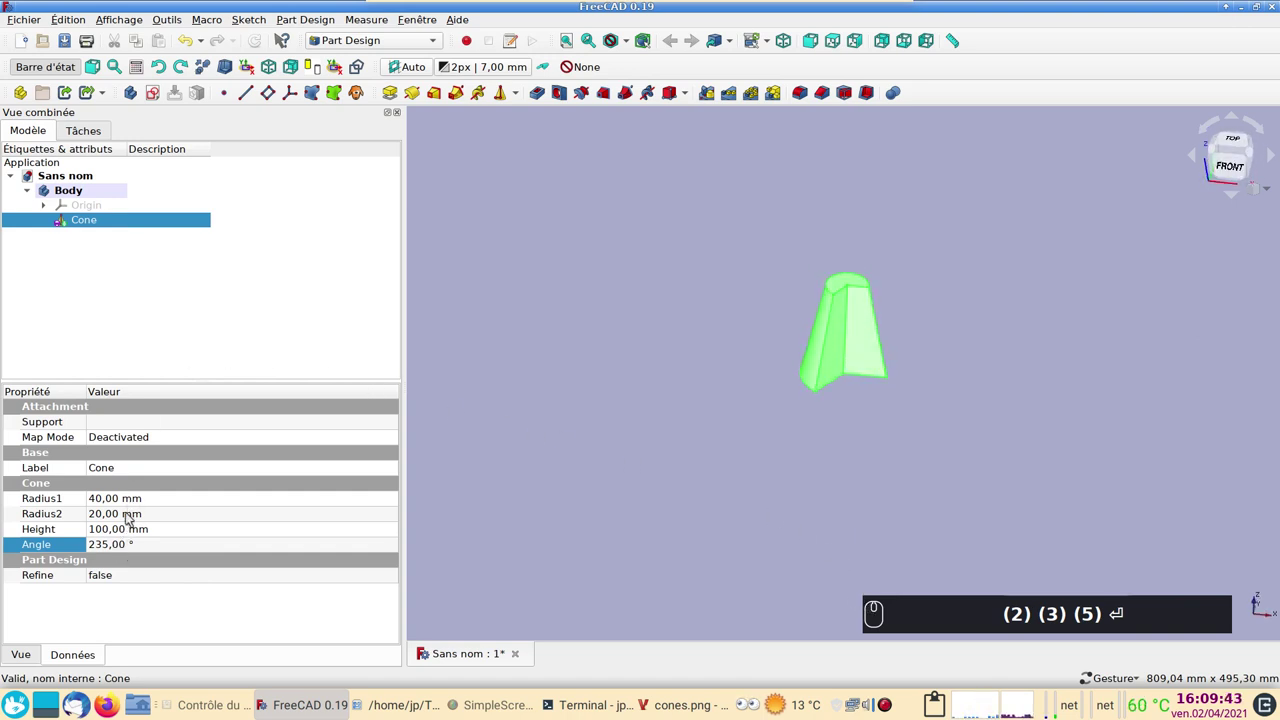
# Set the second radius to 0 for a pointed tip, inspect it and close the document.
pyautogui.click(130, 516)
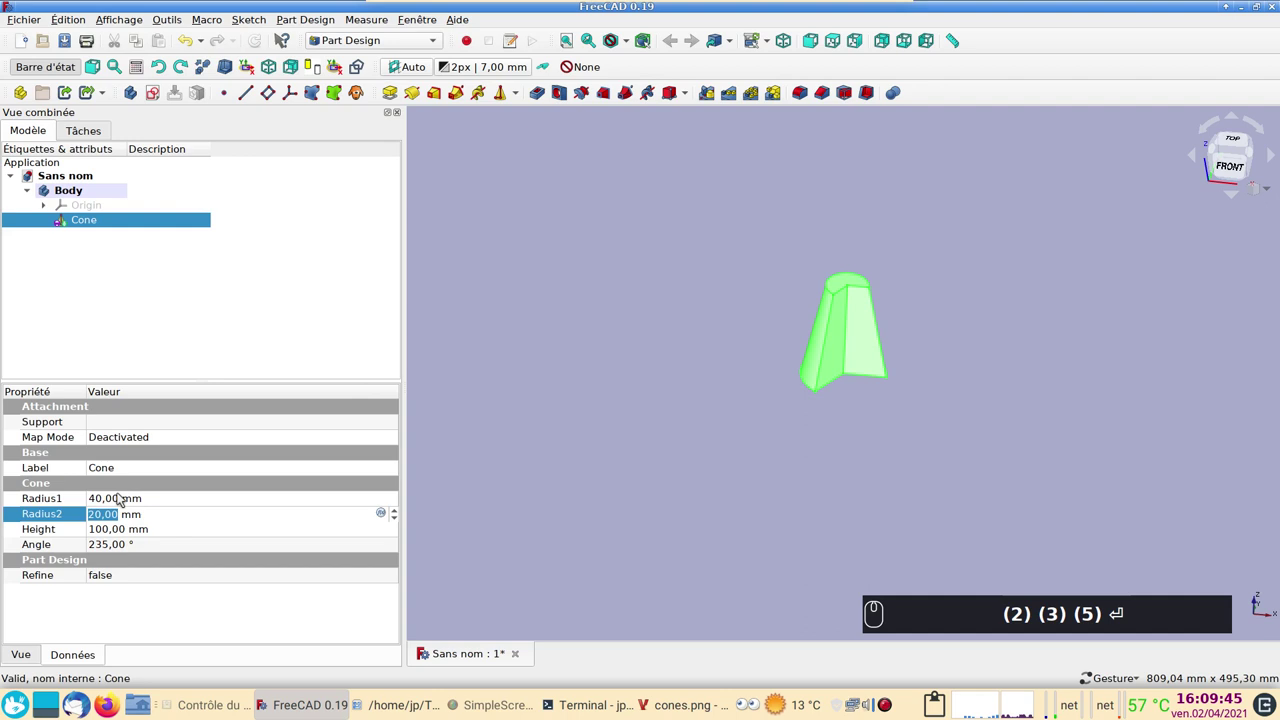
pyautogui.write('(0)')
pyautogui.press('Return')
pyautogui.press('Return')
pyautogui.moveTo(733, 531); pyautogui.dragTo(743, 497)
pyautogui.press('BackSpace')
pyautogui.press('Return')
pyautogui.scroll(3)
pyautogui.press('BackSpace')
pyautogui.moveTo(722, 496); pyautogui.dragTo(512, 639)
pyautogui.click(520, 652)
# Discard the cone document, start a new one with a Body and a new sketch.
pyautogui.click(620, 364)
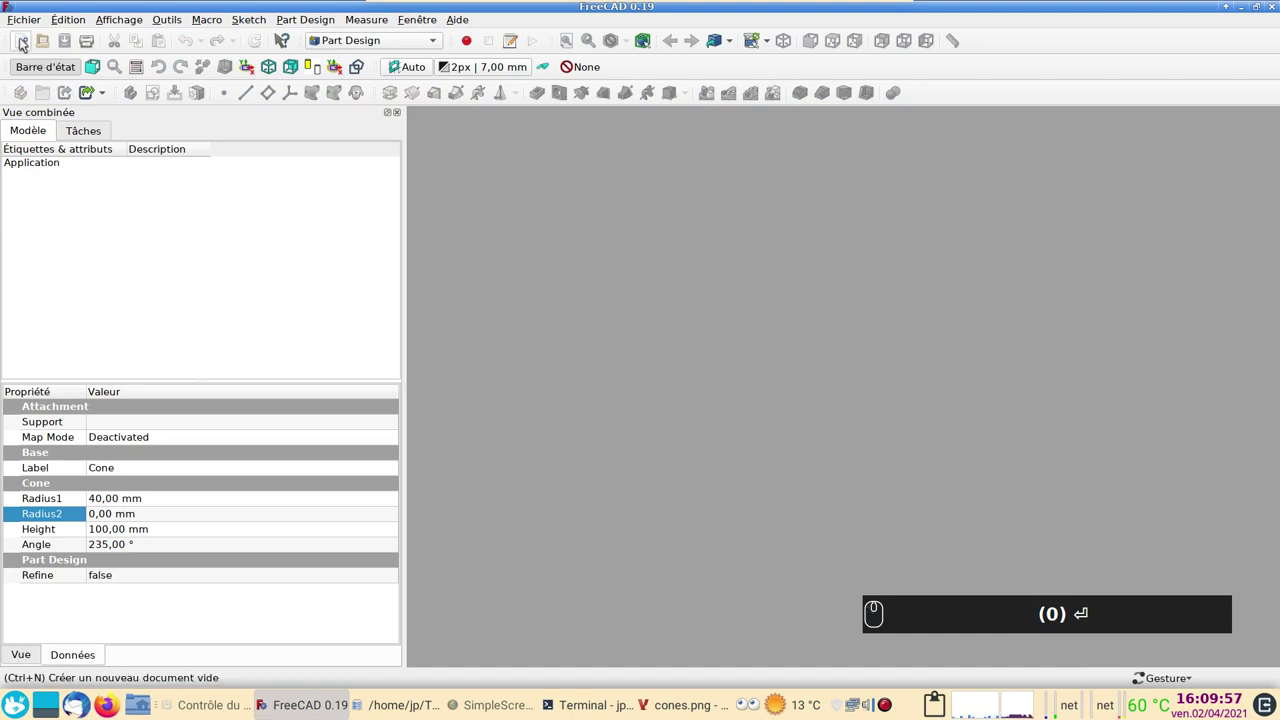
pyautogui.click(24, 42)
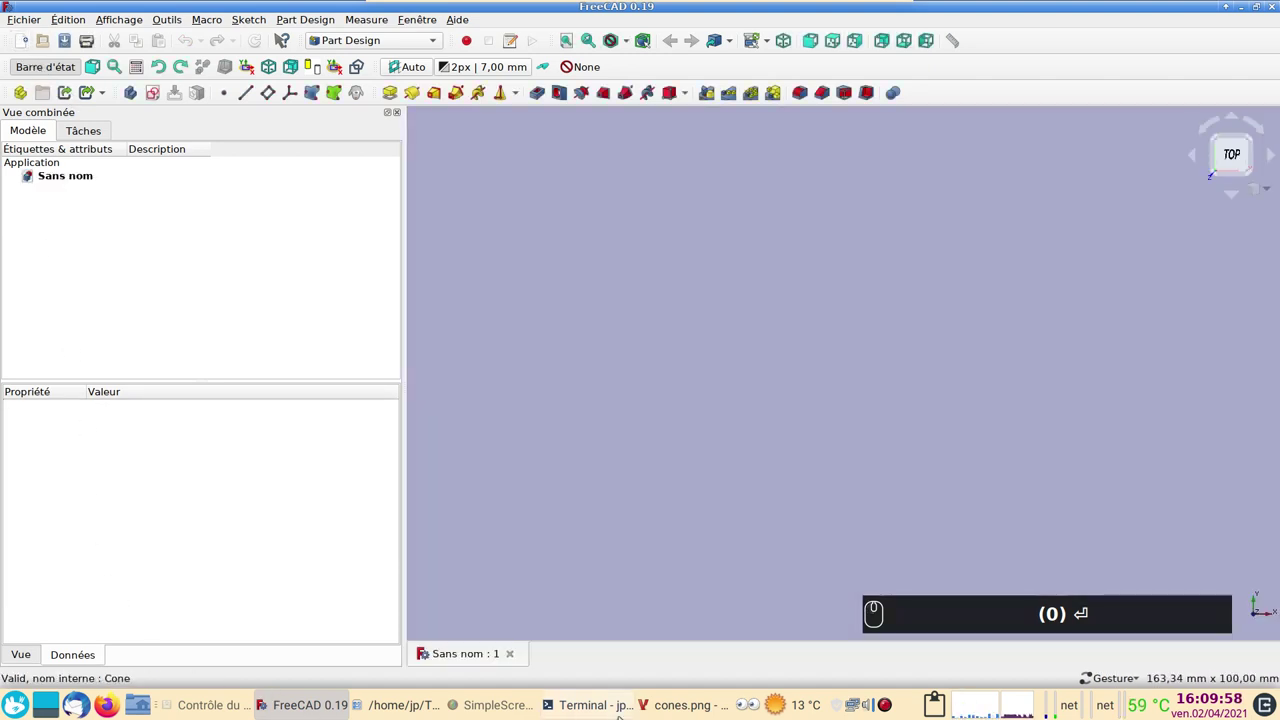
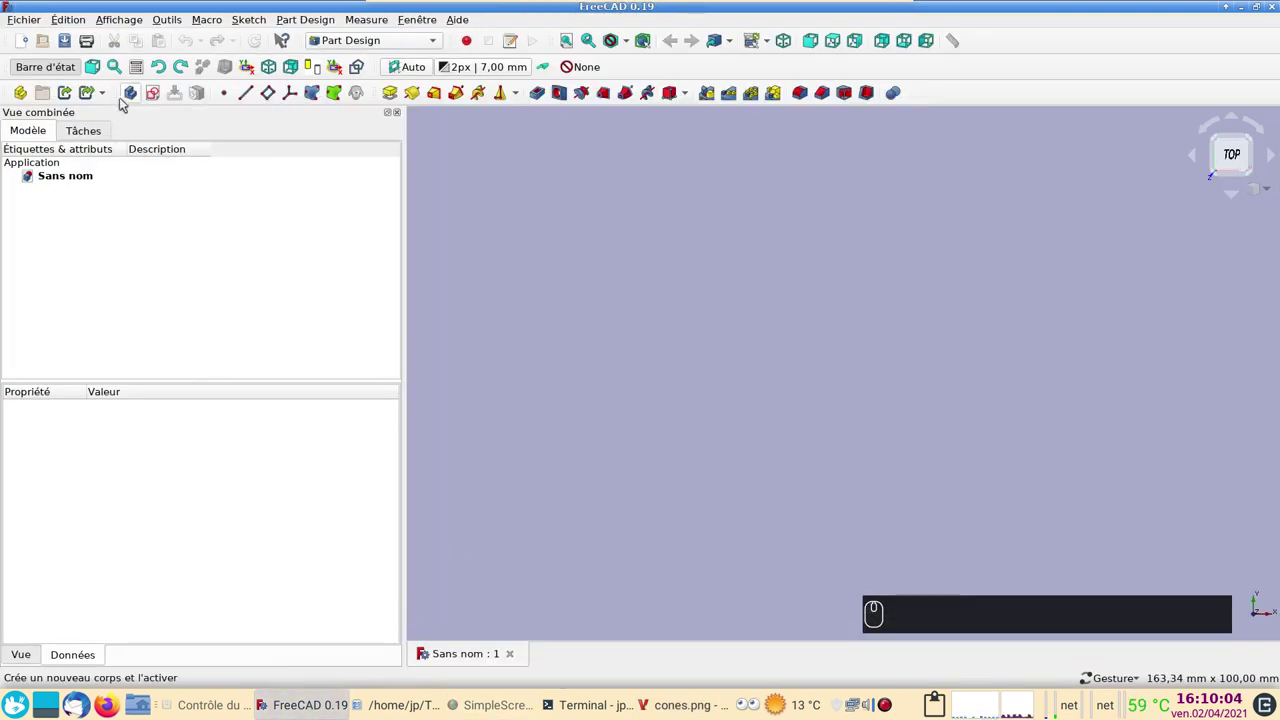
pyautogui.click(133, 94)
pyautogui.click(157, 102)
# Place the sketch on the XZ plane and start the polyline tool.
pyautogui.click(91, 232)
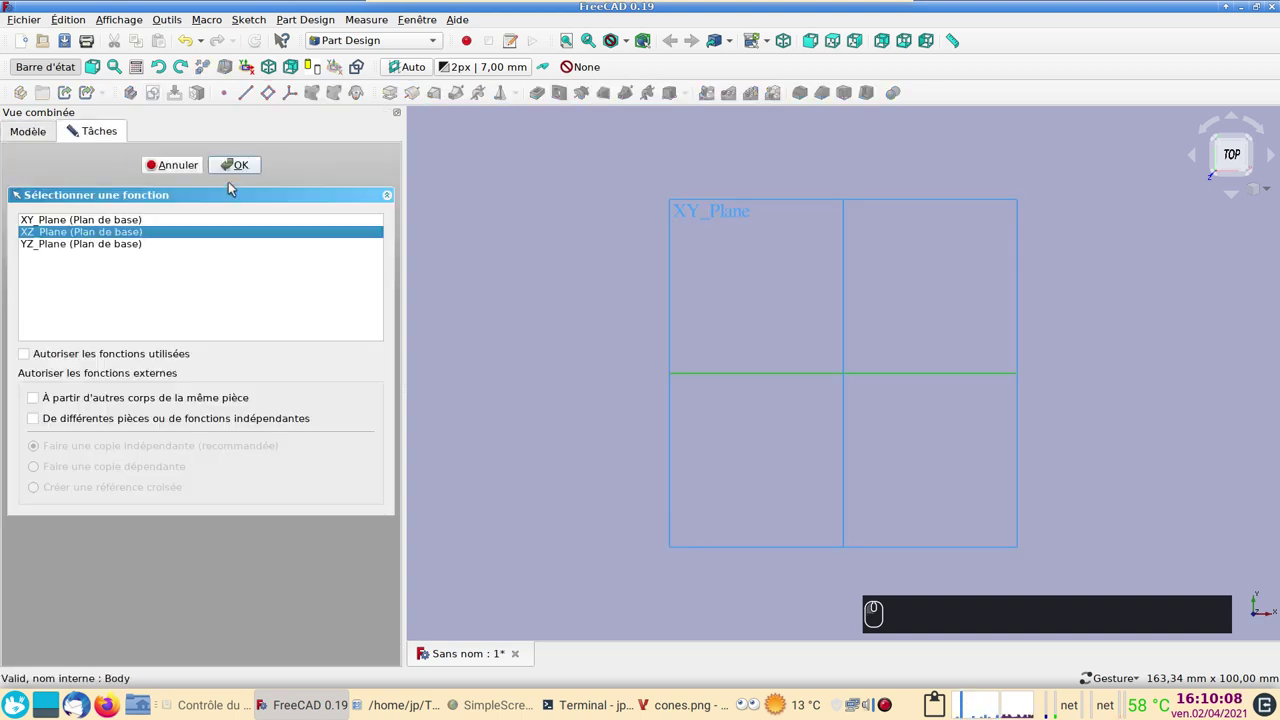
pyautogui.click(242, 171)
pyautogui.middleClick(650, 358)
pyautogui.click(458, 70)
# Place the first point of the slanted line at the sketch axis.
pyautogui.click(74, 129)
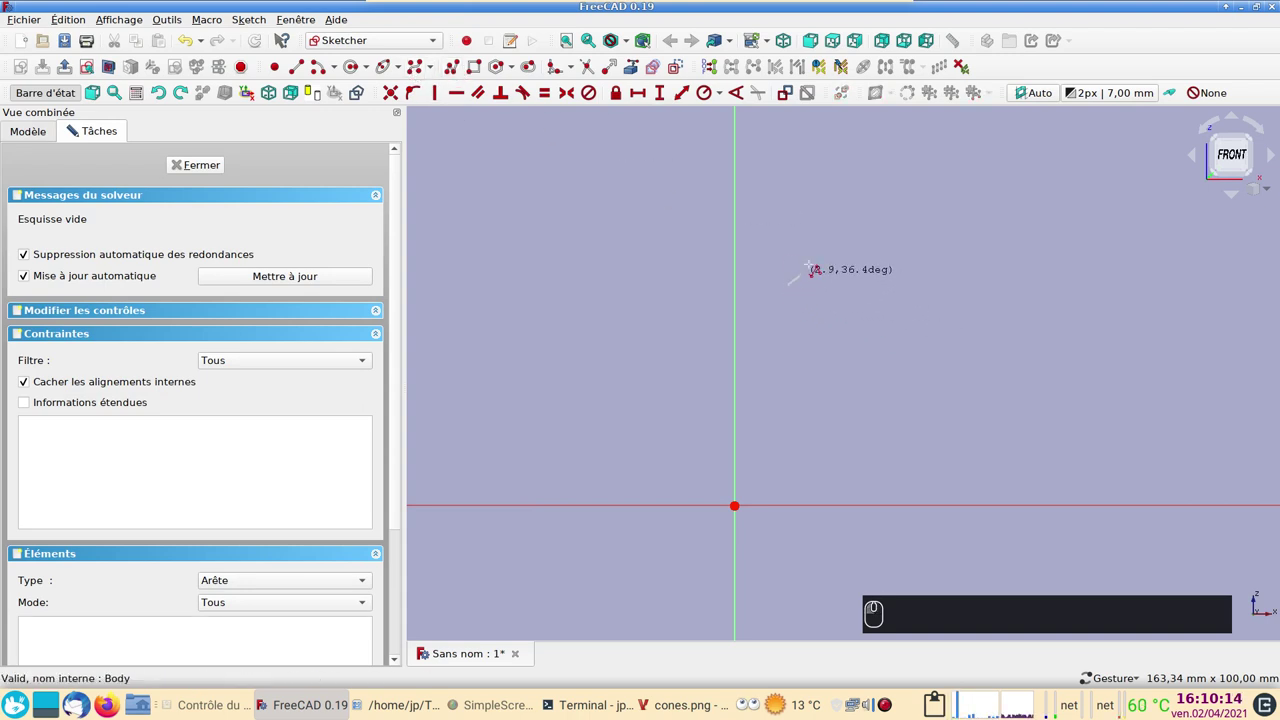
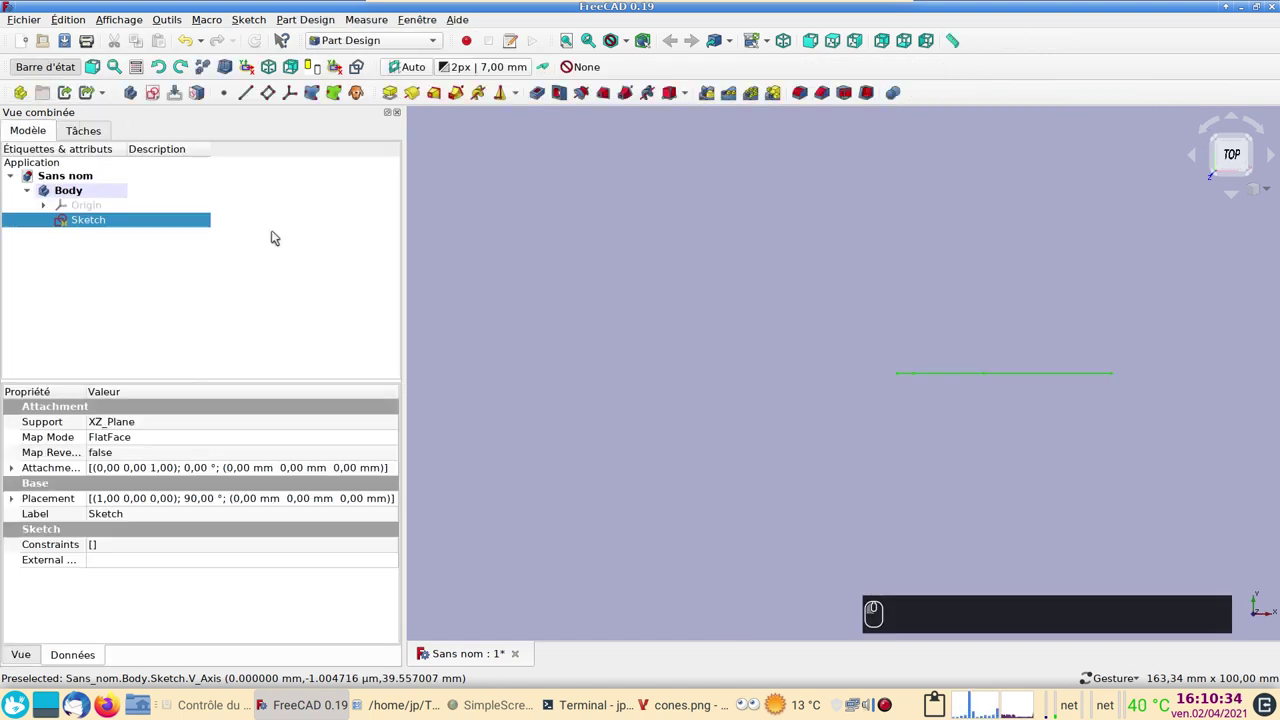
# Revolve the slanted line 360° about the vertical sketch axis into a thin conical surface.
pyautogui.press('1')
pyautogui.moveTo(965, 451); pyautogui.dragTo(419, 98)
pyautogui.write('(1)')
pyautogui.click(419, 98)
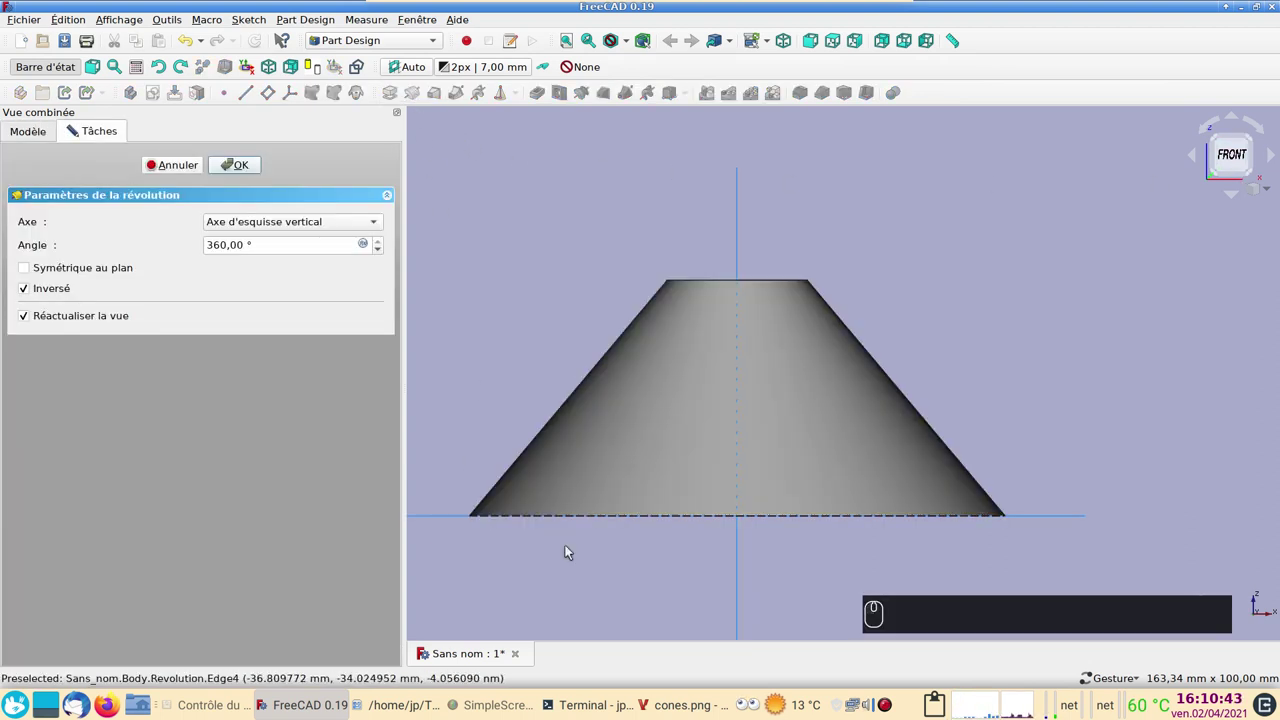
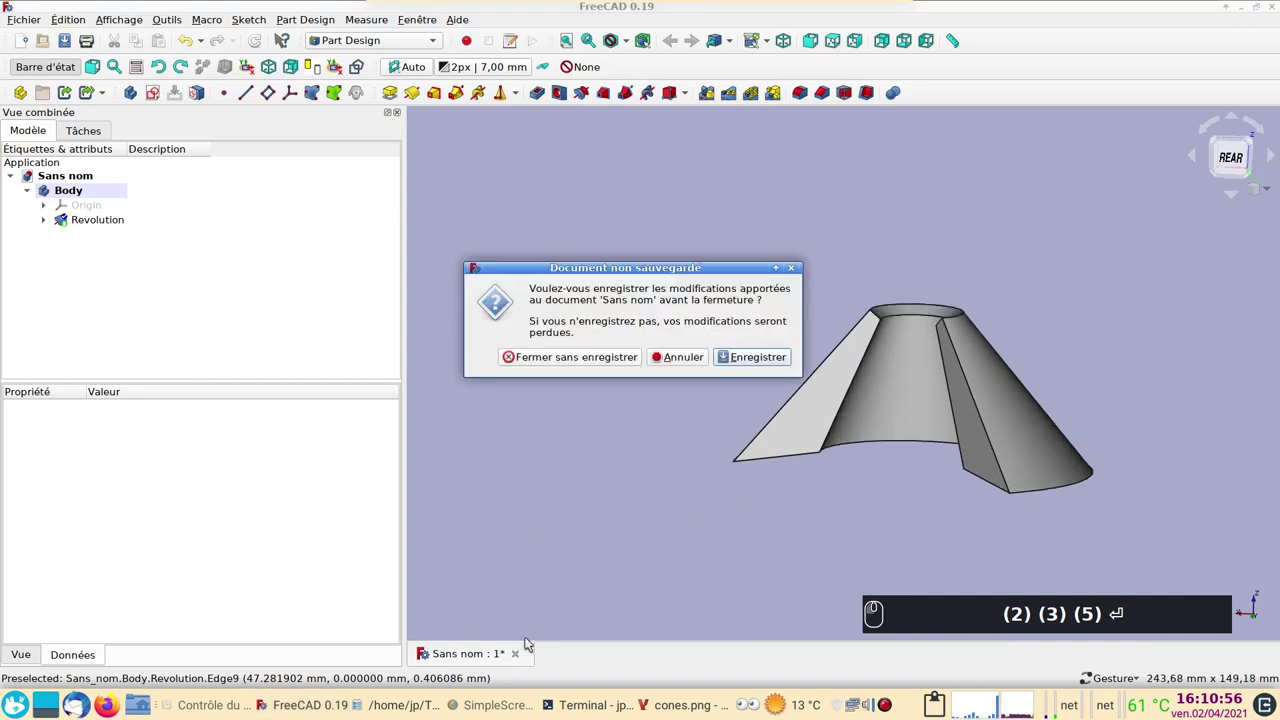
# Close the revolved cone without saving and show the cones.png picture of the six models.
pyautogui.click(599, 370)
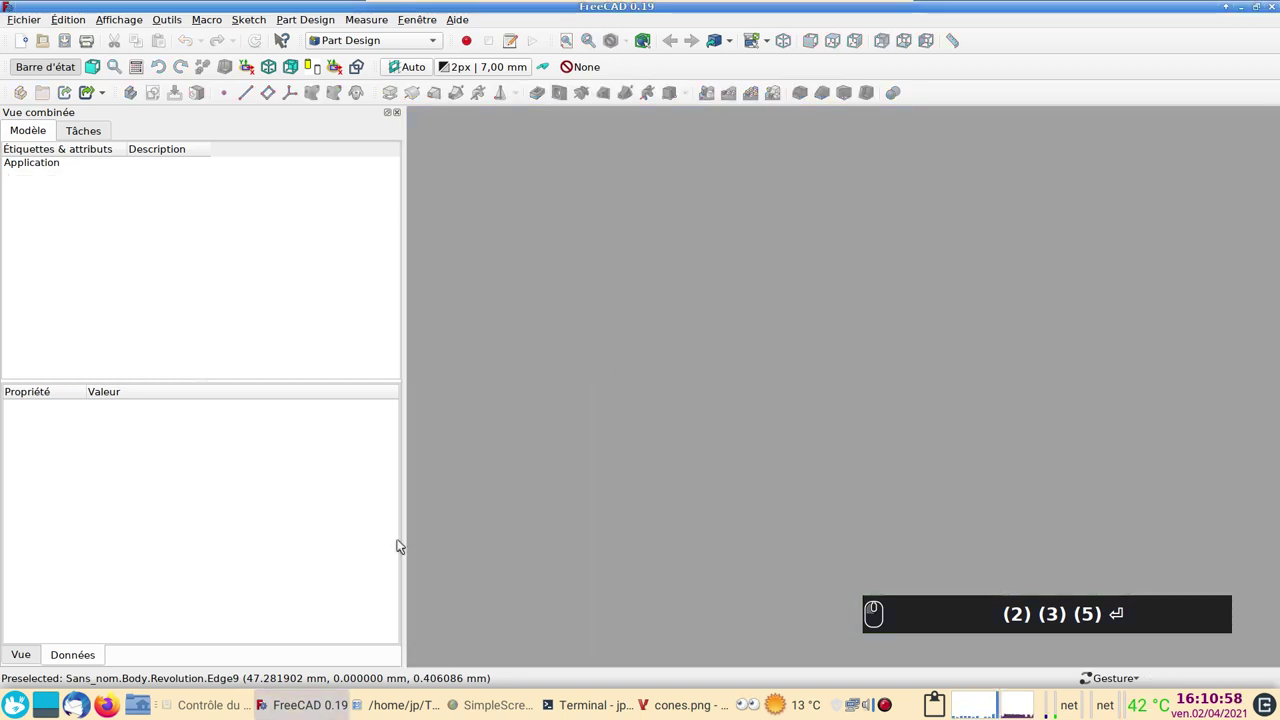
pyautogui.click(673, 708)
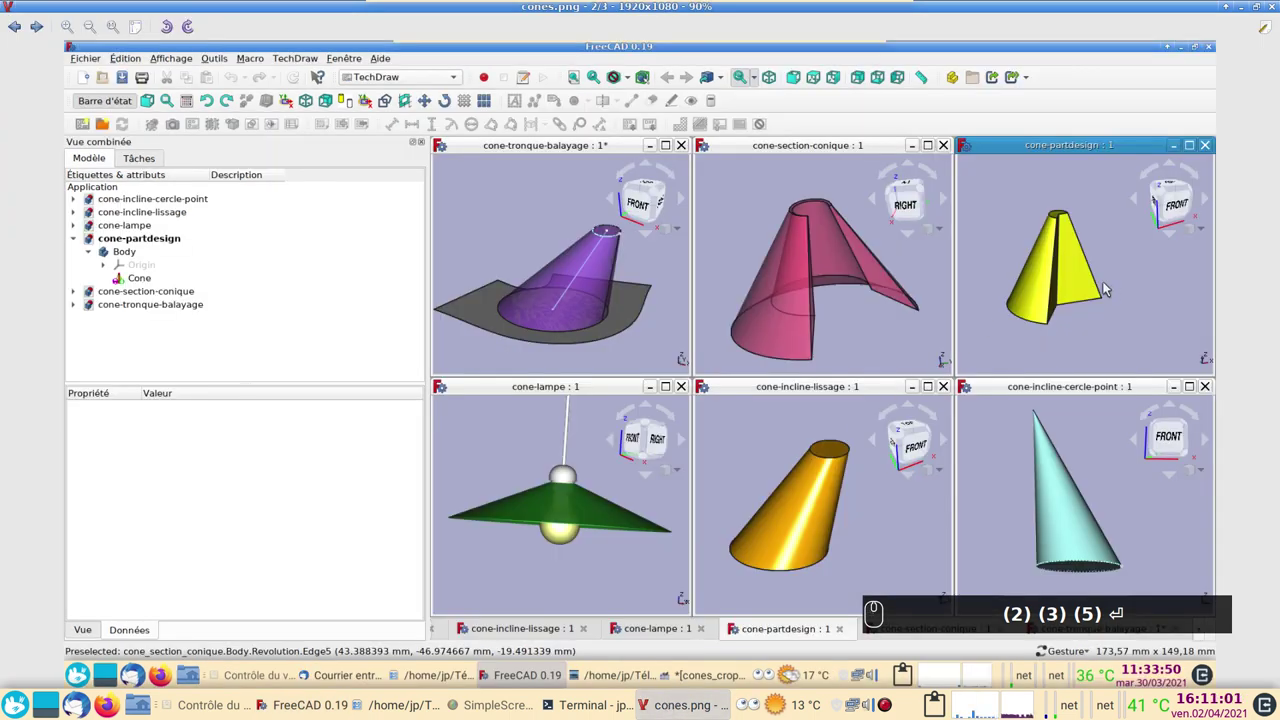
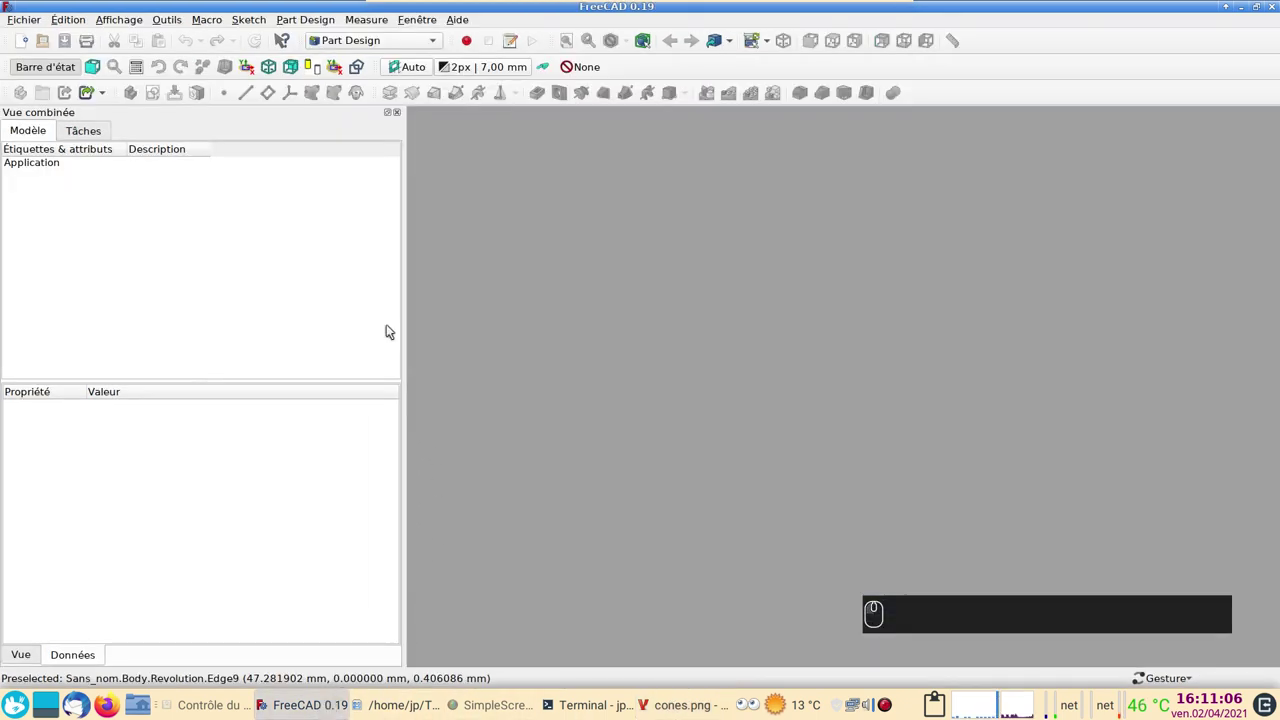
# Start a new document with a Body and begin a new sketch in it.
pyautogui.click(19, 45)
pyautogui.moveTo(23, 53); pyautogui.dragTo(78, 150)
pyautogui.click(231, 193)
pyautogui.click(142, 105)
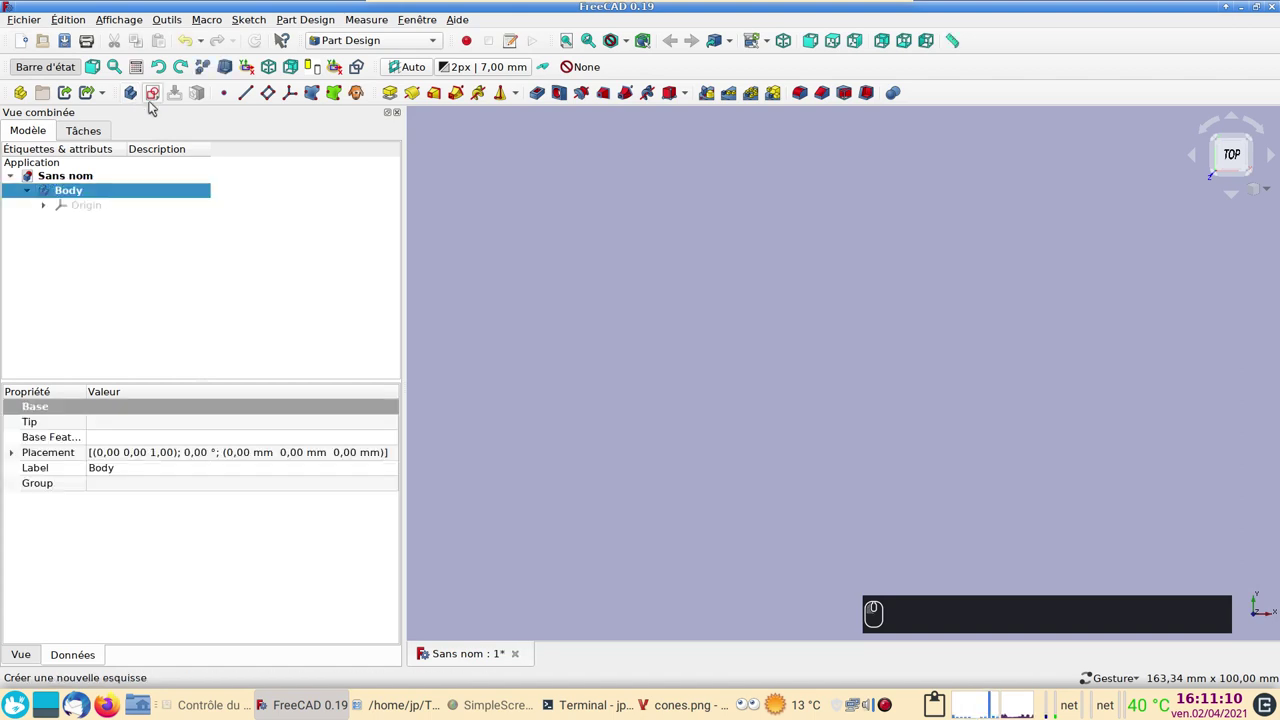
pyautogui.click(161, 102)
# Sketch a circle at the origin on the XY plane, close it and start a second sketch.
pyautogui.click(100, 224)
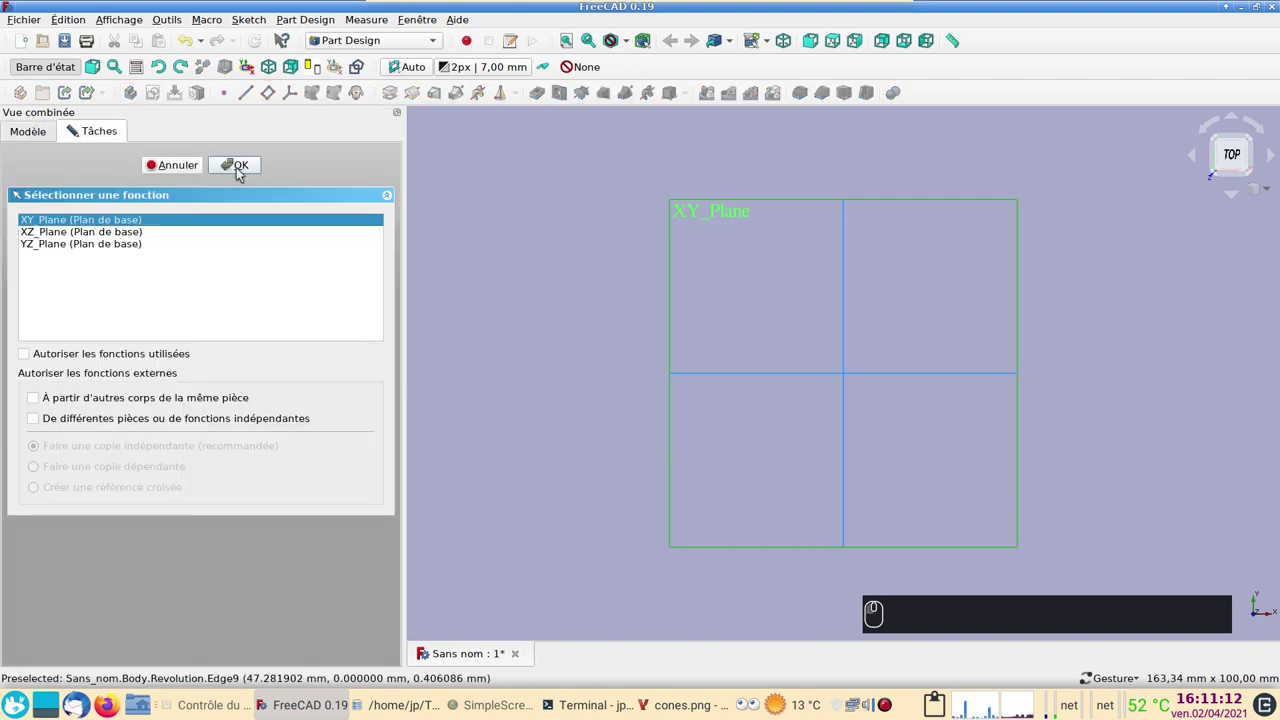
pyautogui.click(243, 173)
pyautogui.moveTo(351, 255); pyautogui.dragTo(662, 377)
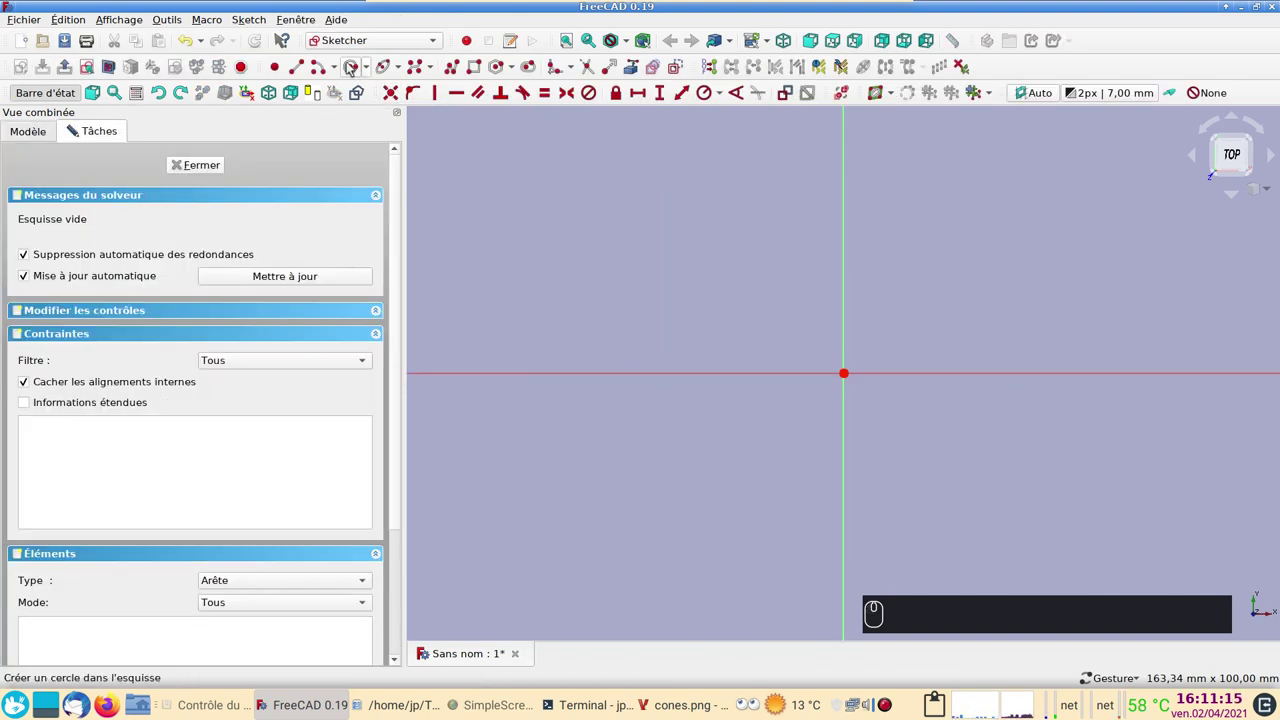
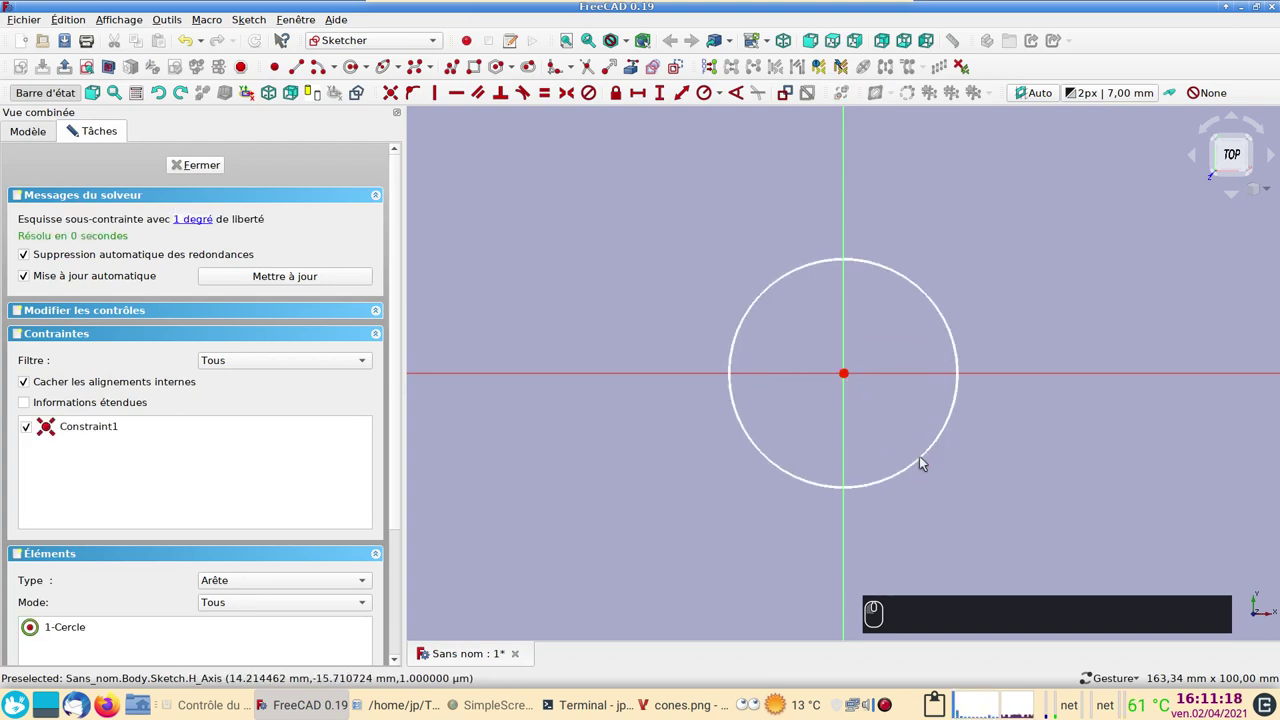
pyautogui.click(204, 169)
pyautogui.click(154, 97)
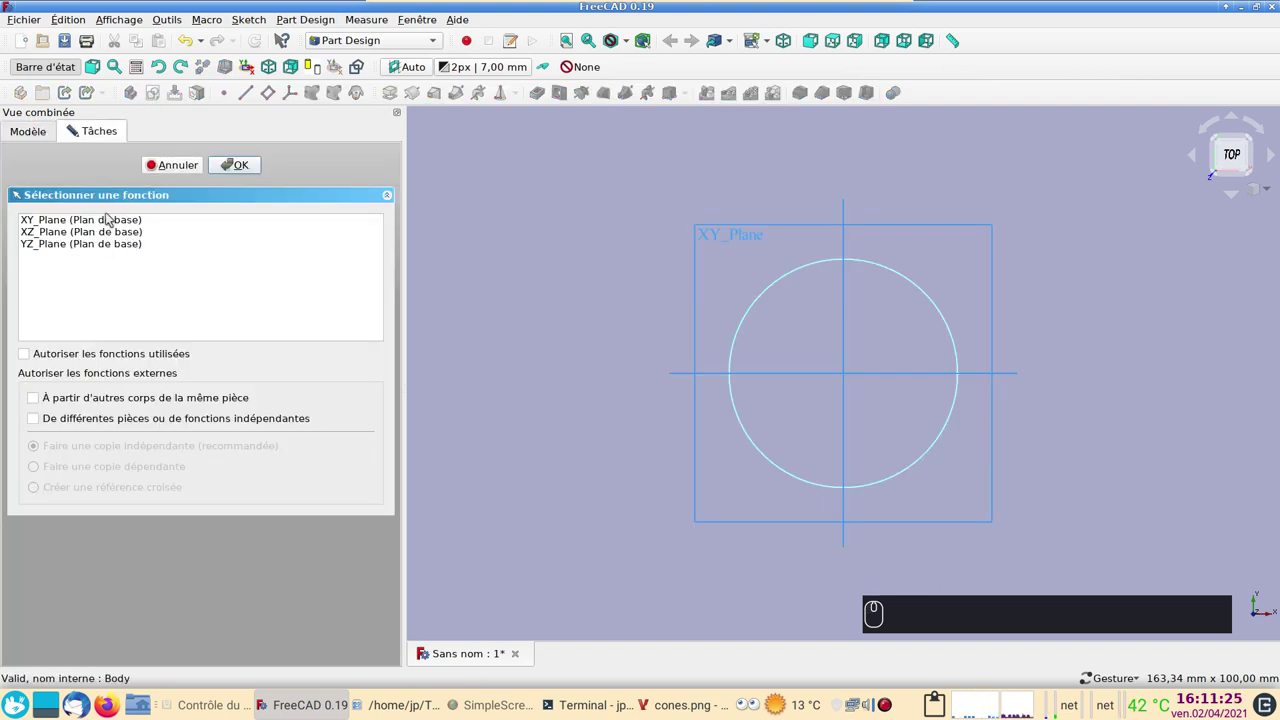
# Place the second sketch on the XY plane above the first circle.
pyautogui.click(97, 220)
pyautogui.click(243, 171)
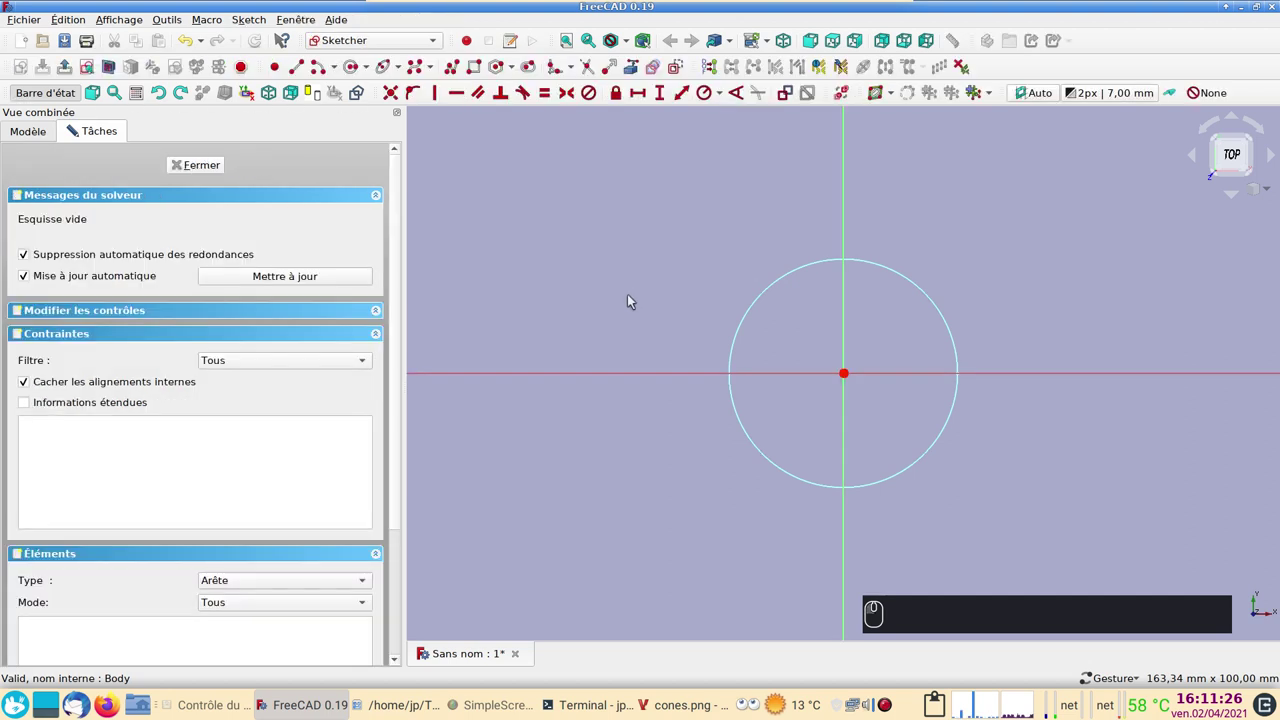
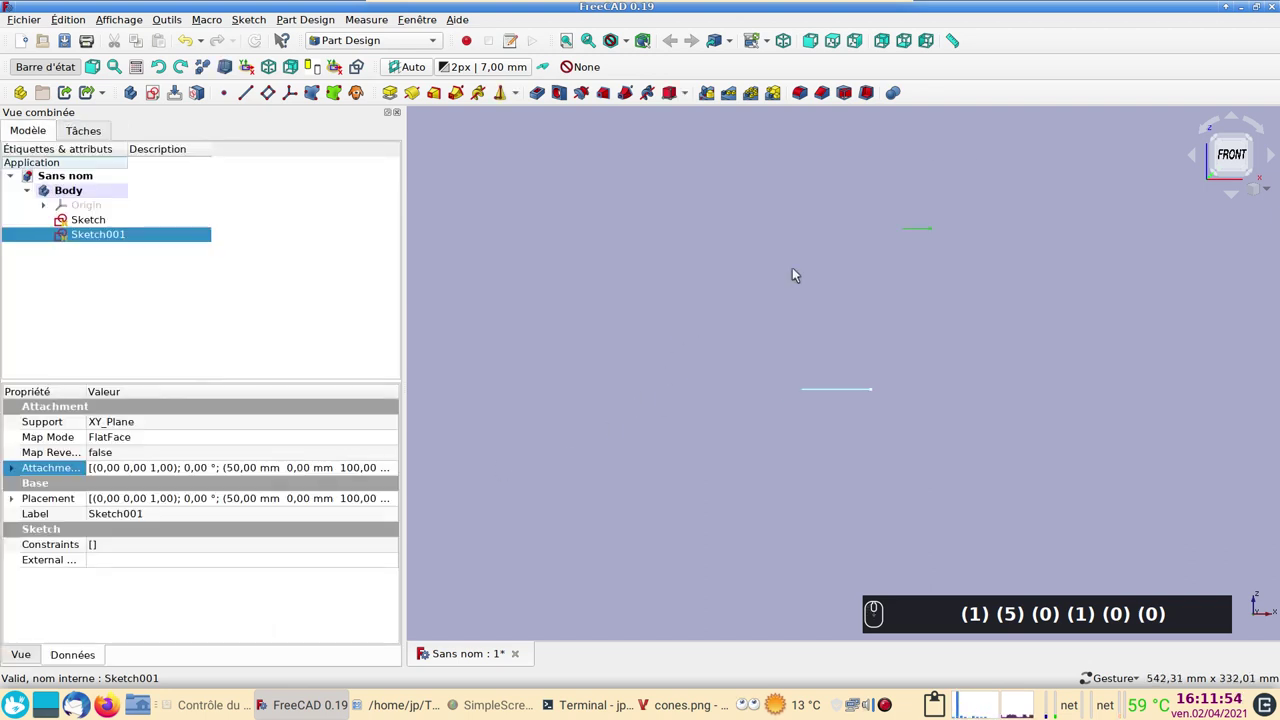
# Select both circle sketches and apply an Additive Loft between them.
pyautogui.click(85, 228)
pyautogui.click(100, 240)
pyautogui.write('(1) (5) (0) (1) (0) (0)')
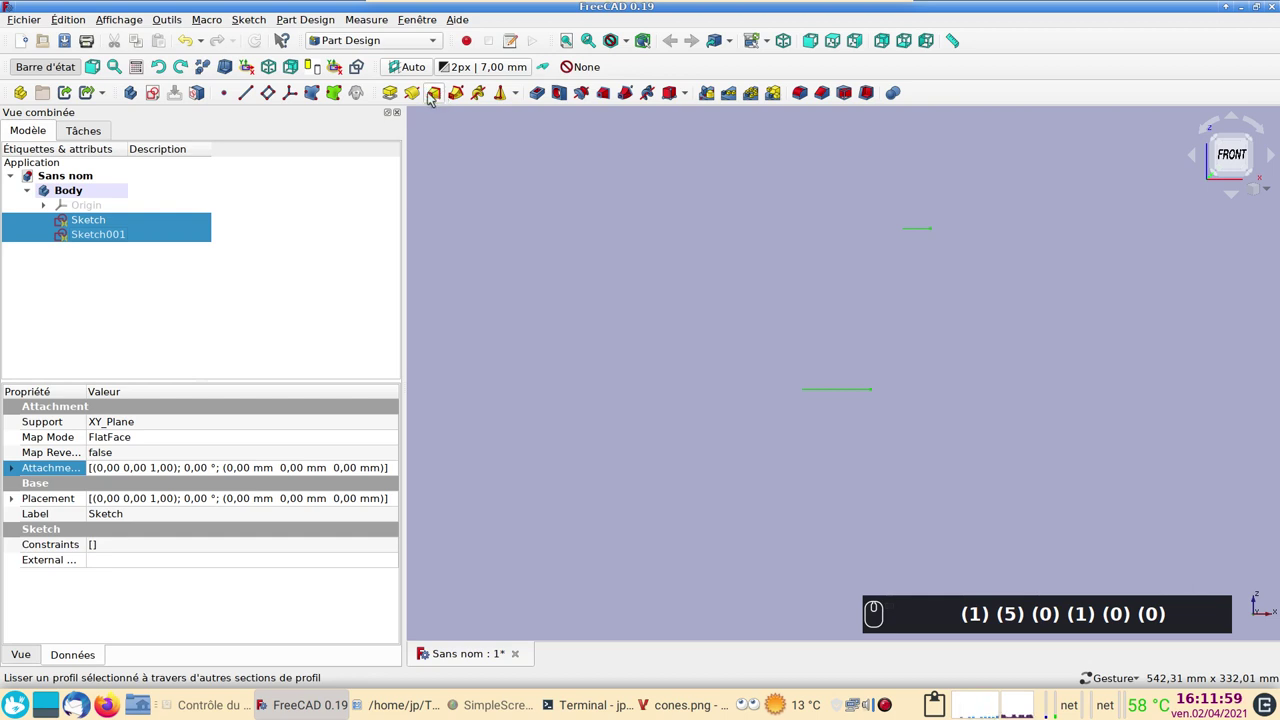
pyautogui.moveTo(441, 100); pyautogui.dragTo(446, 104)
pyautogui.click(251, 165)
# Confirm the loft into a slanted truncated cone, orbit it and expand it in the tree.
pyautogui.moveTo(1016, 308); pyautogui.dragTo(992, 301)
pyautogui.click(1045, 318)
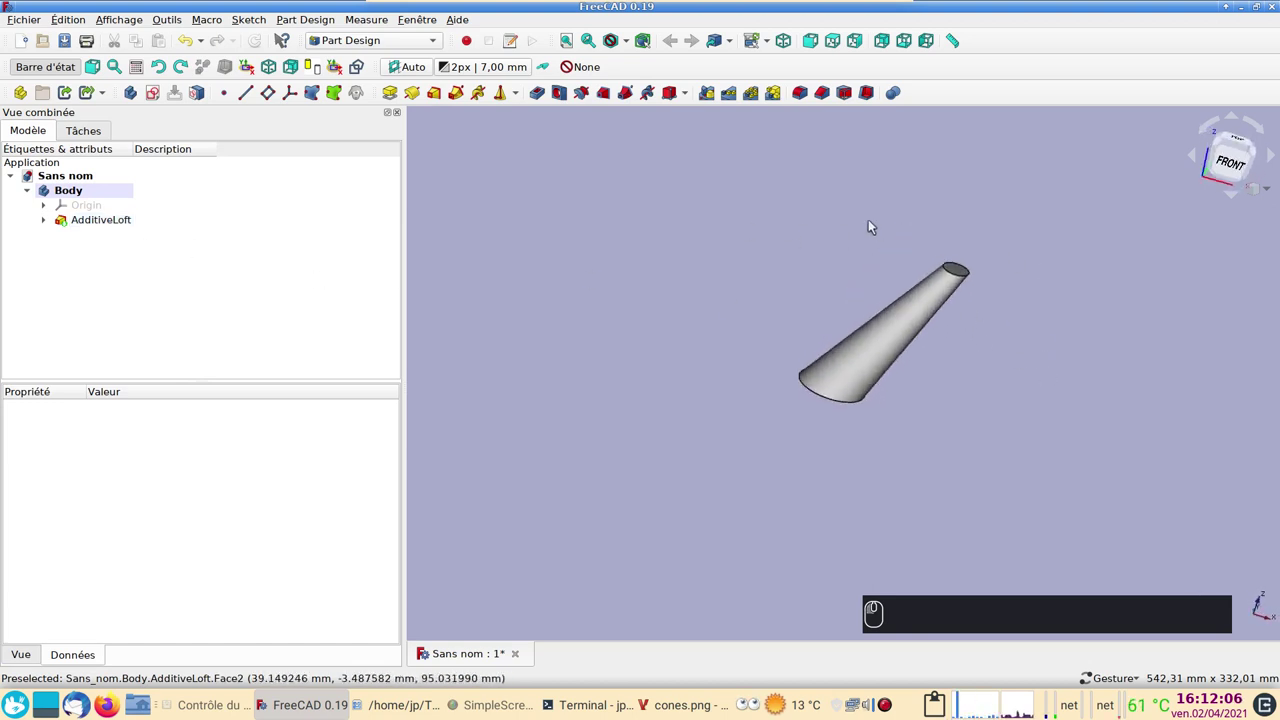
pyautogui.click(1074, 352)
pyautogui.moveTo(1000, 346); pyautogui.dragTo(145, 226)
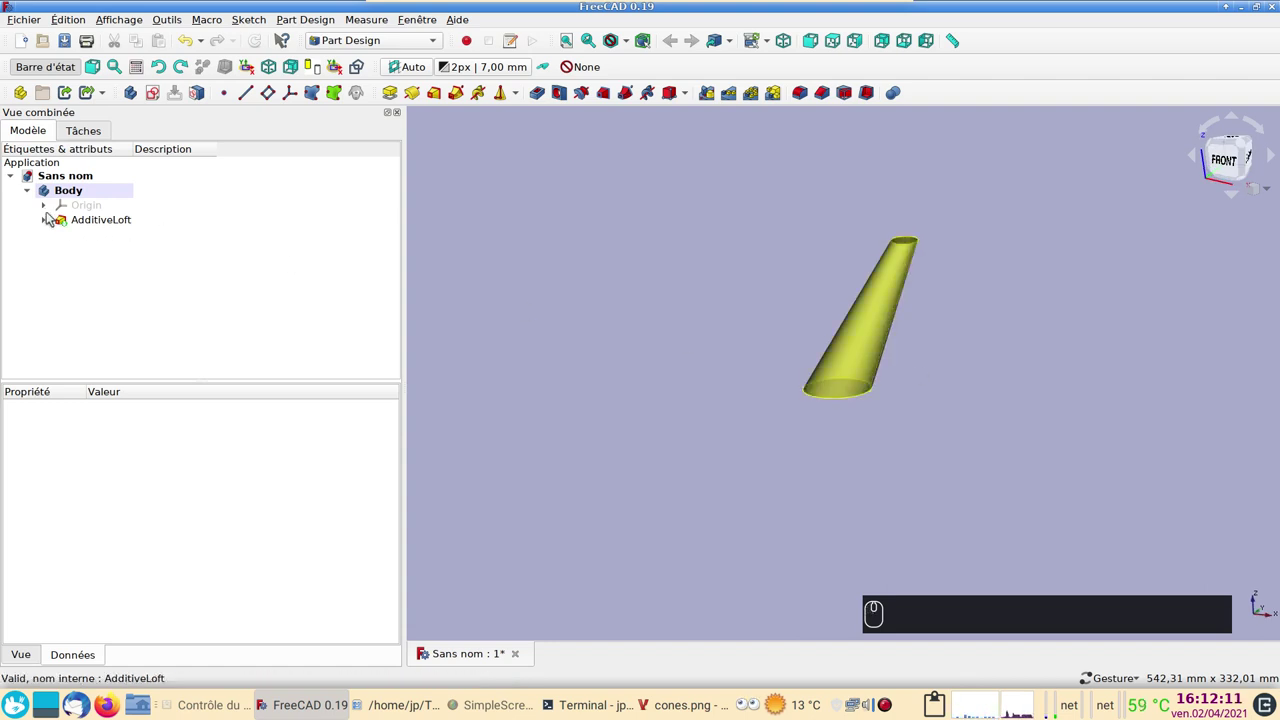
pyautogui.click(47, 226)
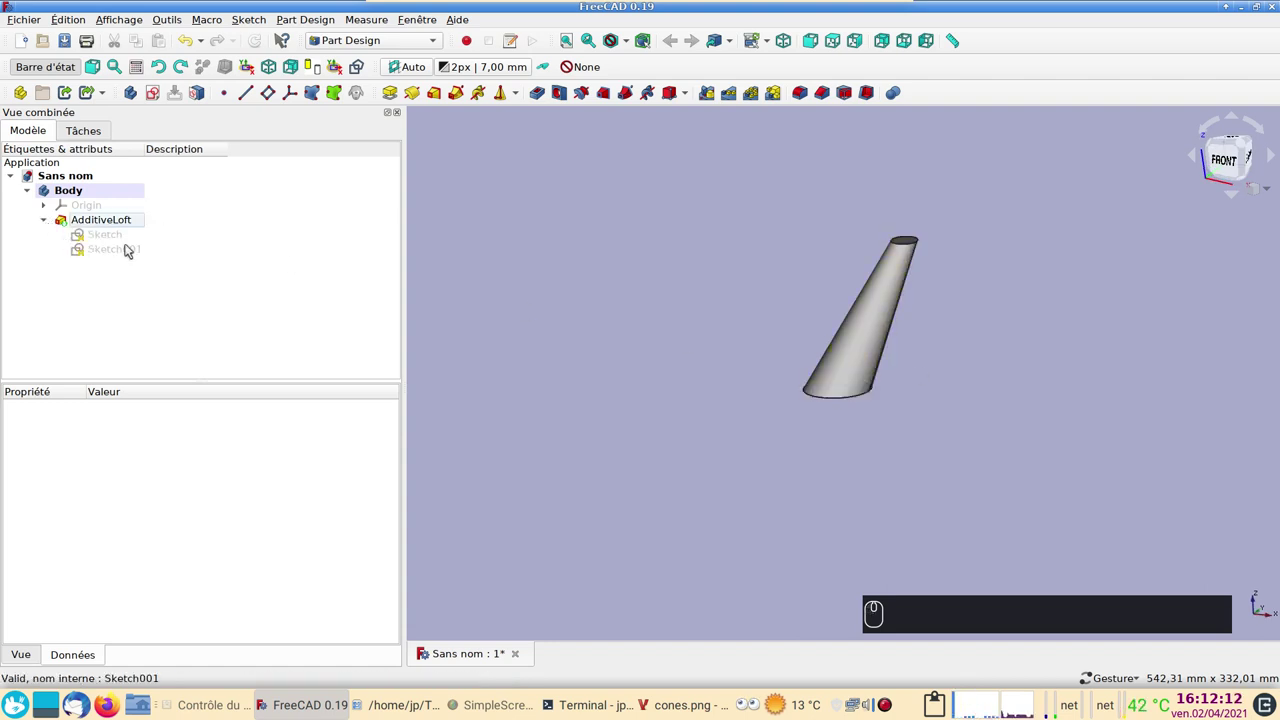
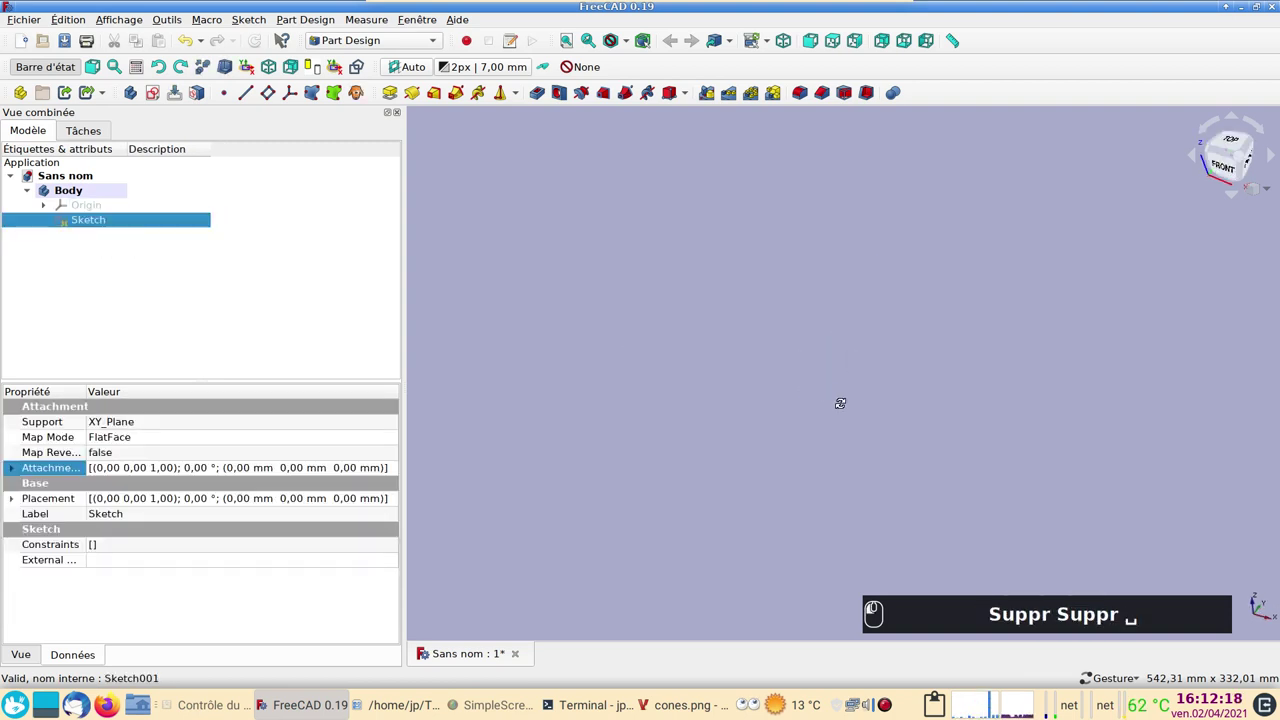
# Switch to the Part workbench and reorient the view on the base circle.
pyautogui.press('space')
pyautogui.click(412, 272)
pyautogui.click(715, 454)
pyautogui.press('1')
pyautogui.moveTo(607, 313); pyautogui.dragTo(387, 40)
pyautogui.moveTo(376, 30); pyautogui.dragTo(551, 291)
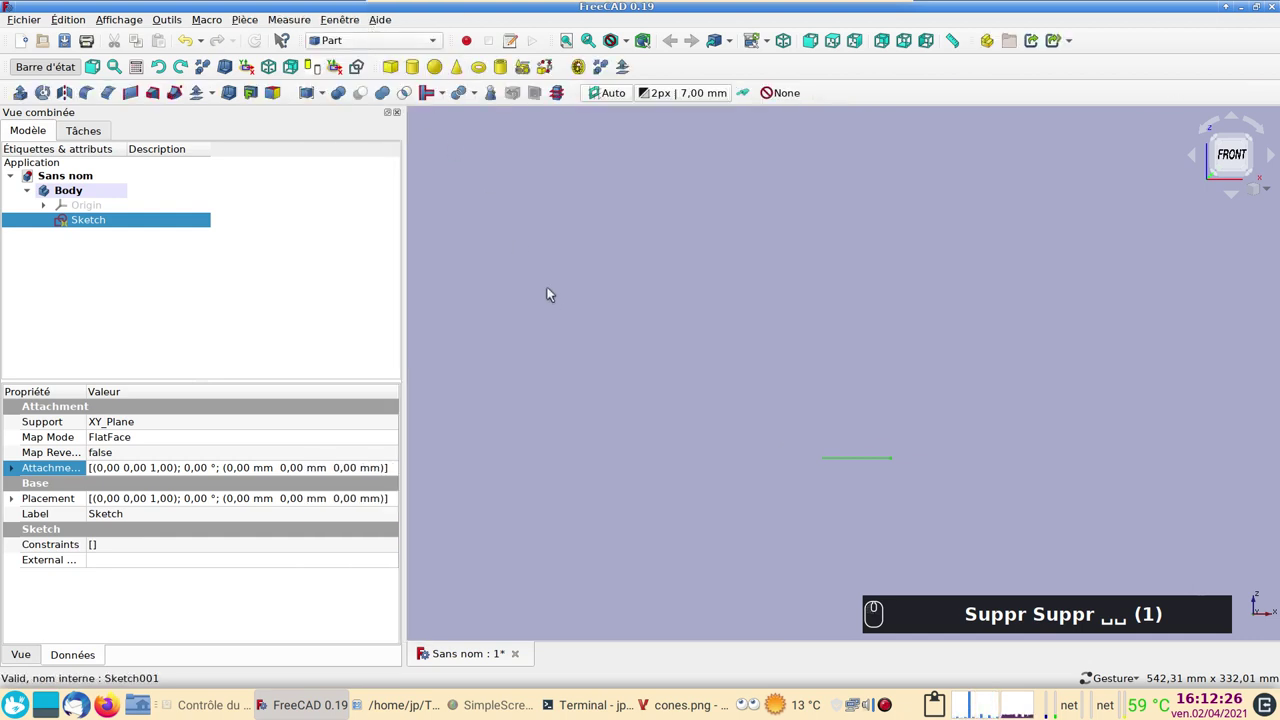
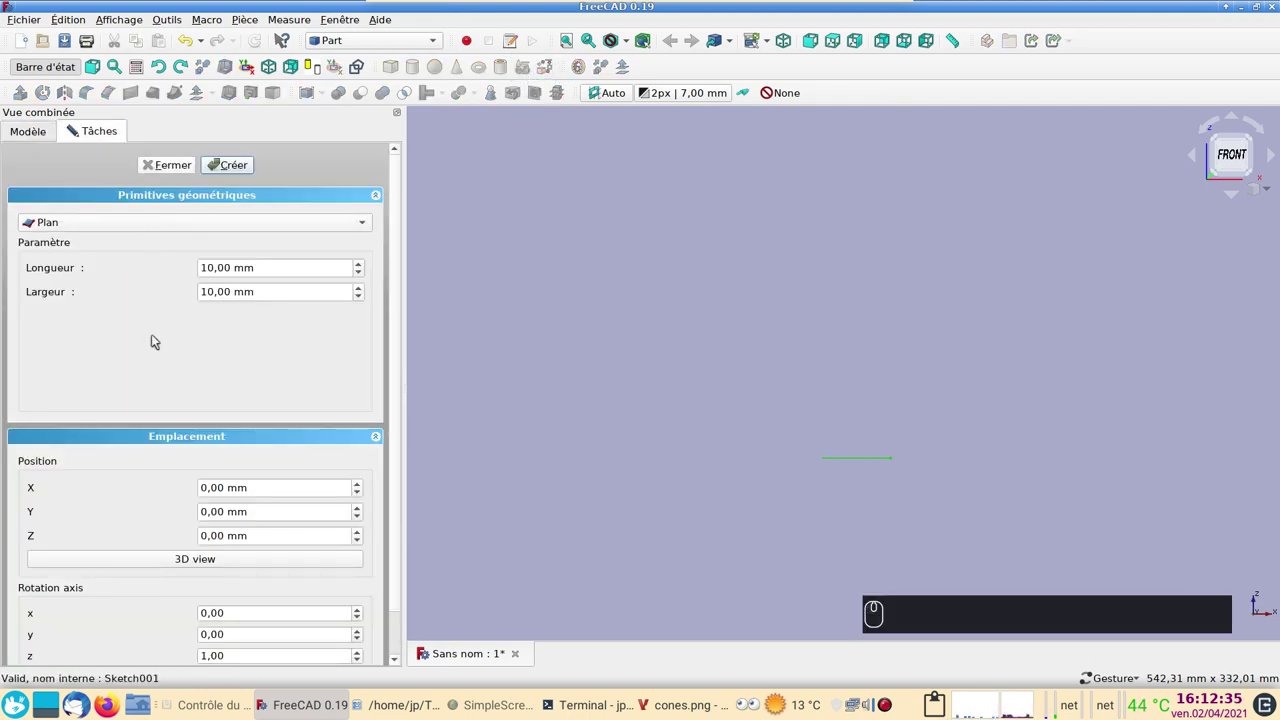
# Create a Point (Sommet) primitive from the Primitives panel.
pyautogui.click(191, 225)
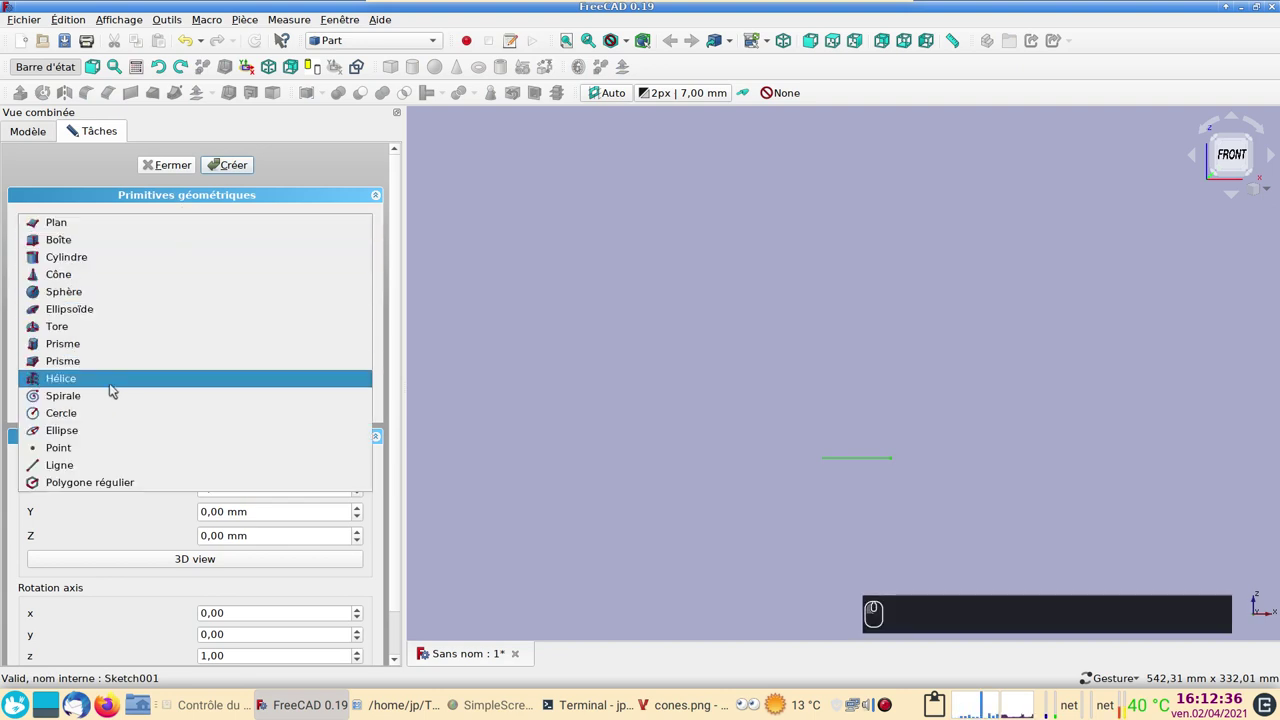
pyautogui.click(85, 448)
pyautogui.click(246, 168)
pyautogui.click(173, 175)
pyautogui.click(130, 243)
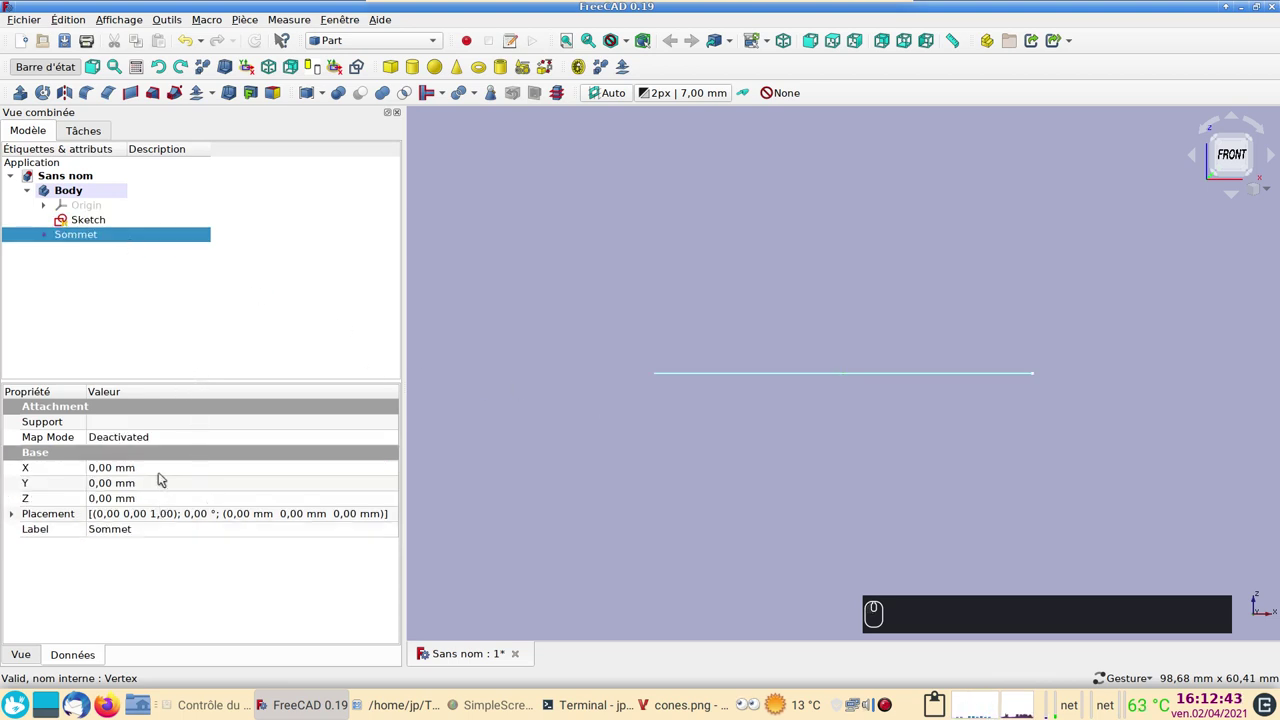
# Place the Sommet point at X 50 mm and Z 100 mm above the base circle.
pyautogui.click(153, 473)
pyautogui.press('5')
pyautogui.press('0')
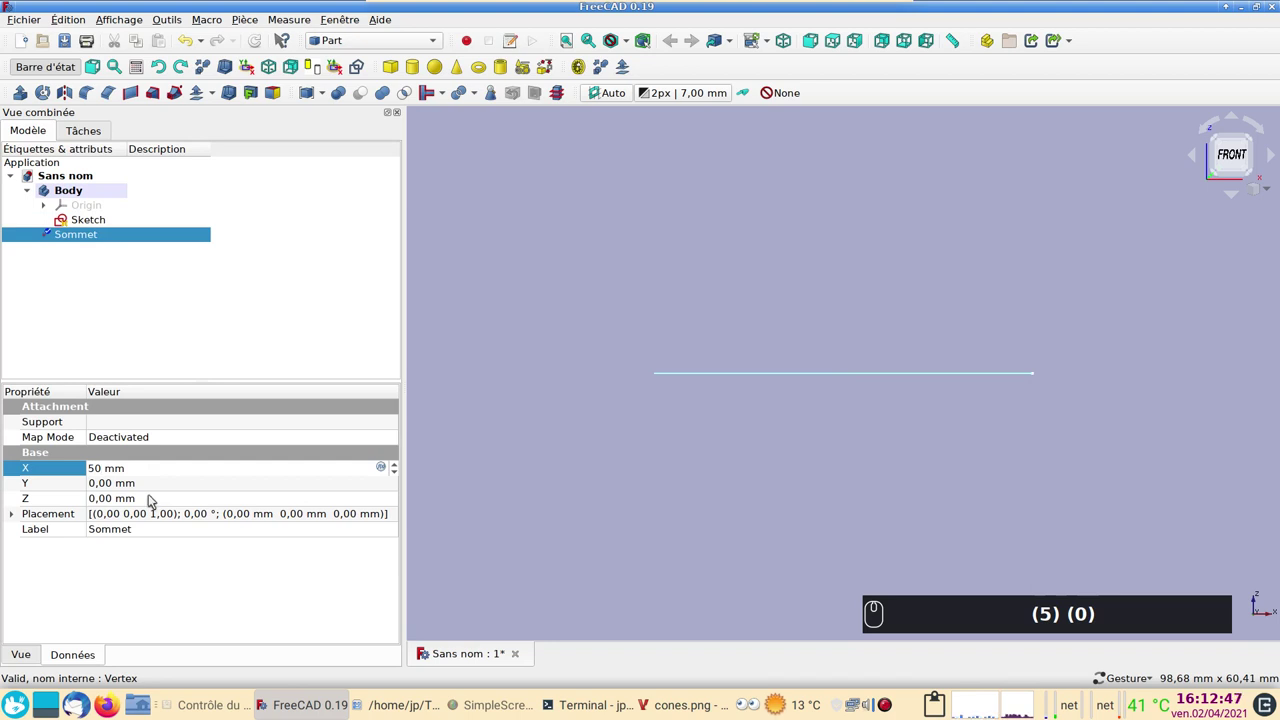
pyautogui.click(152, 501)
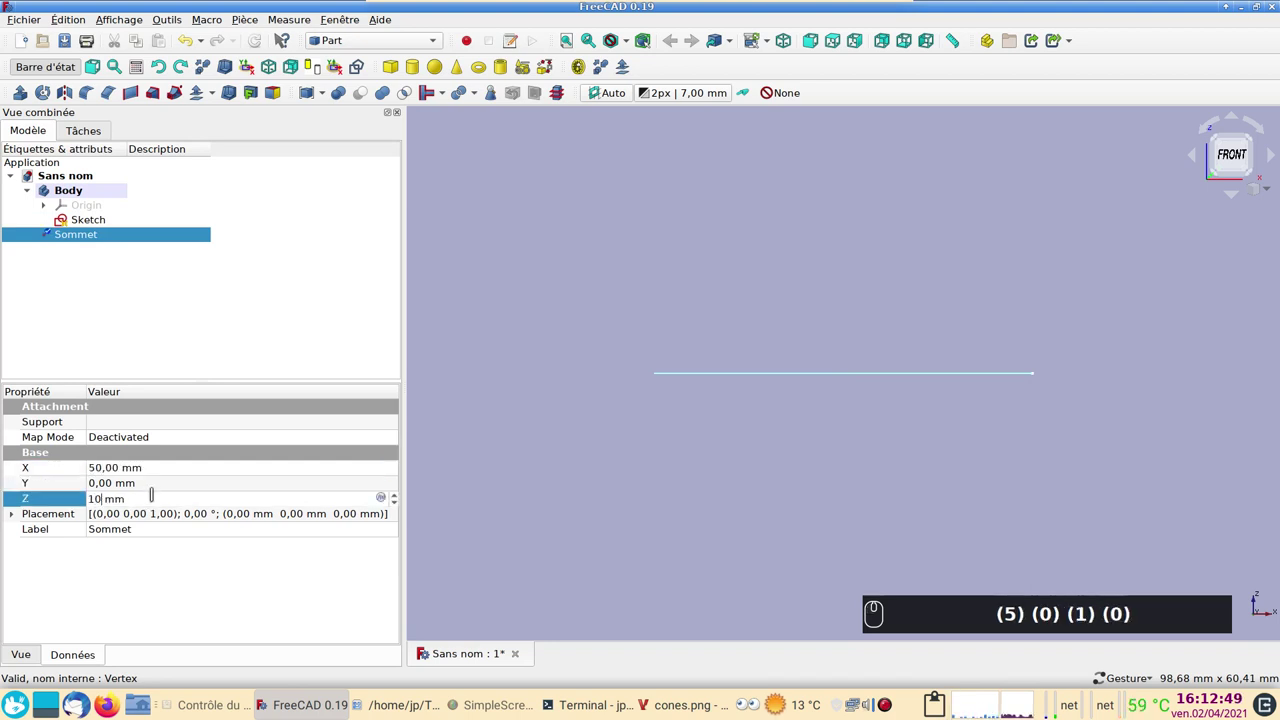
pyautogui.write('(5) (0) (1) (0) (0)')
pyautogui.click(606, 515)
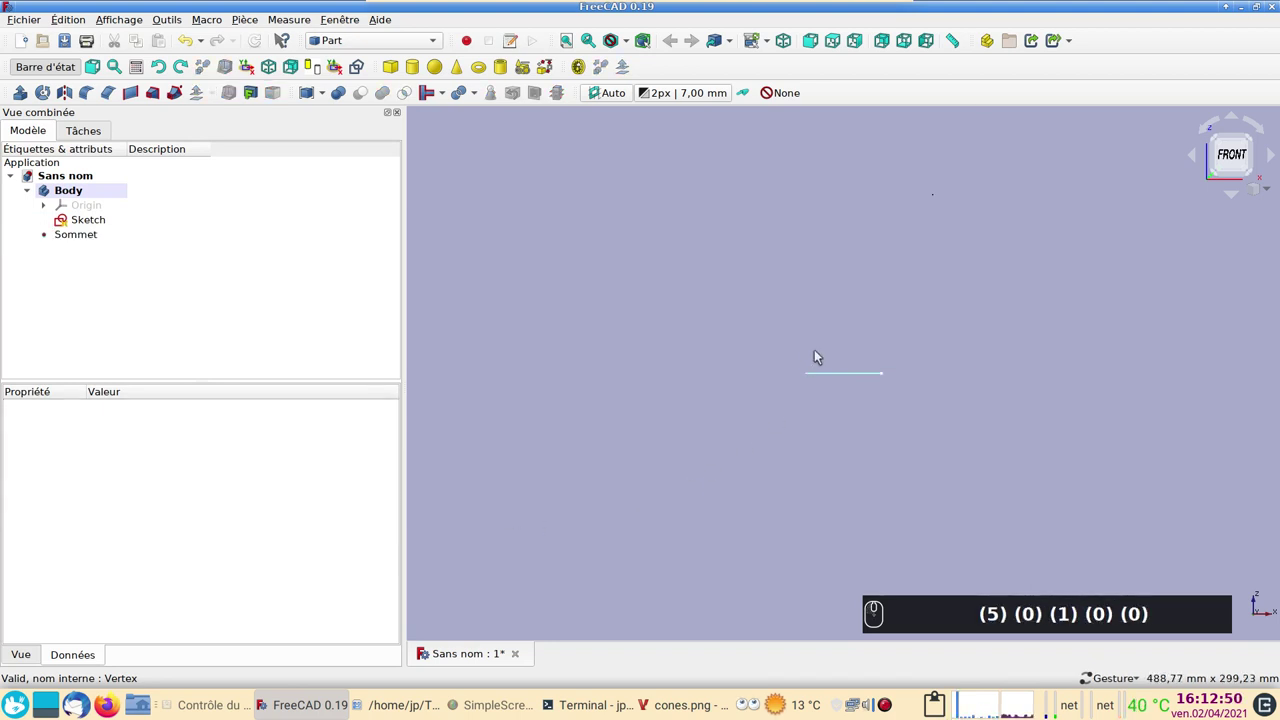
pyautogui.moveTo(904, 290); pyautogui.dragTo(165, 235)
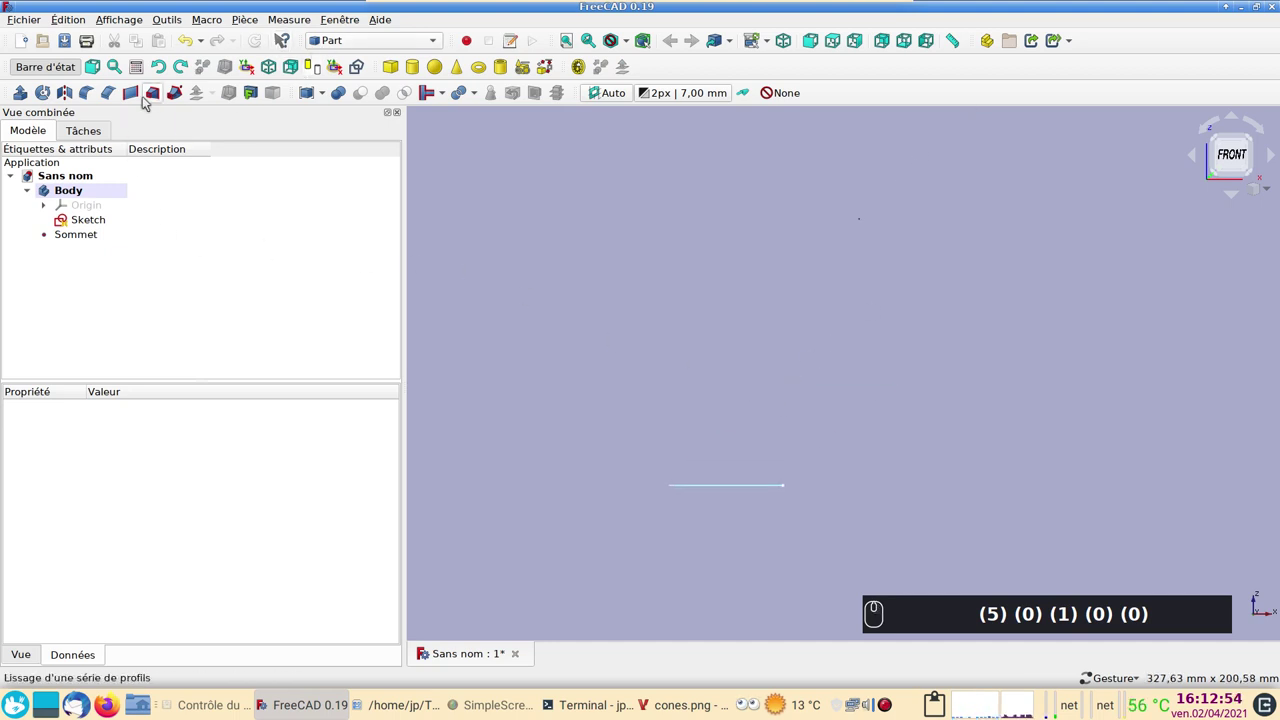
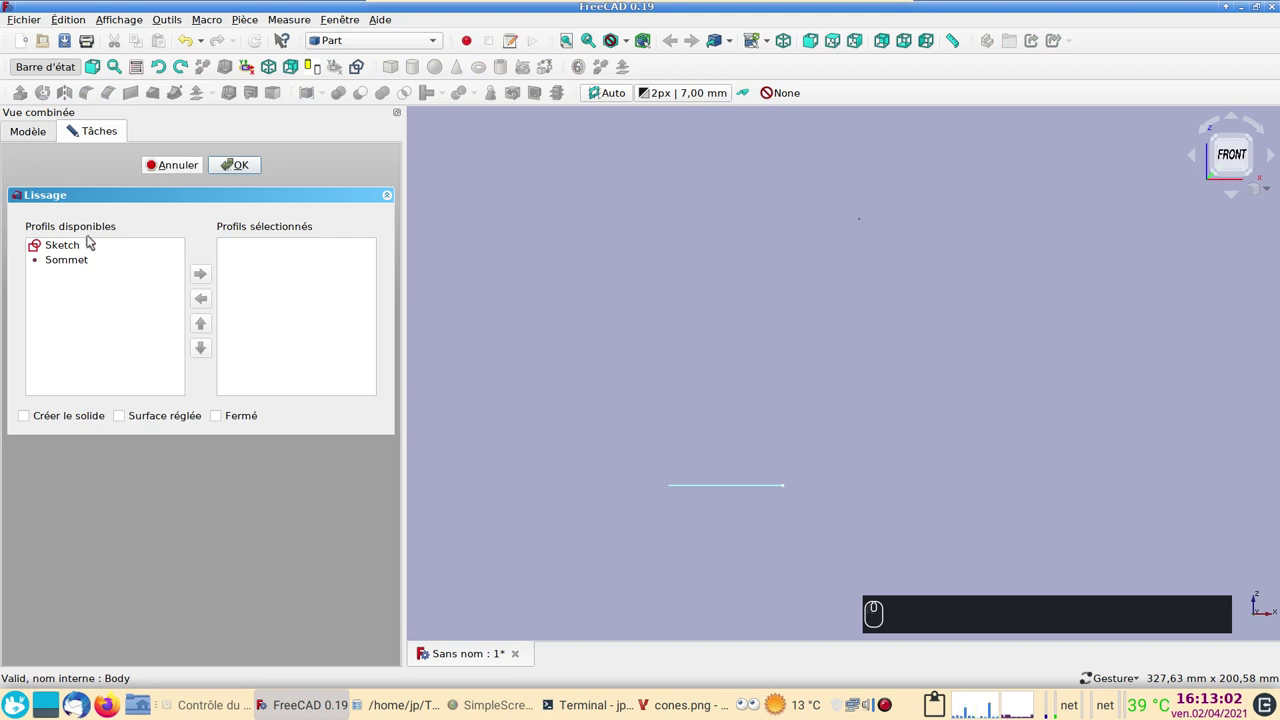
# Loft Sketch to the Sommet point into a slanted pointed cone, then close the document.
pyautogui.click(76, 254)
pyautogui.click(215, 284)
pyautogui.moveTo(82, 254); pyautogui.dragTo(203, 283)
pyautogui.click(203, 283)
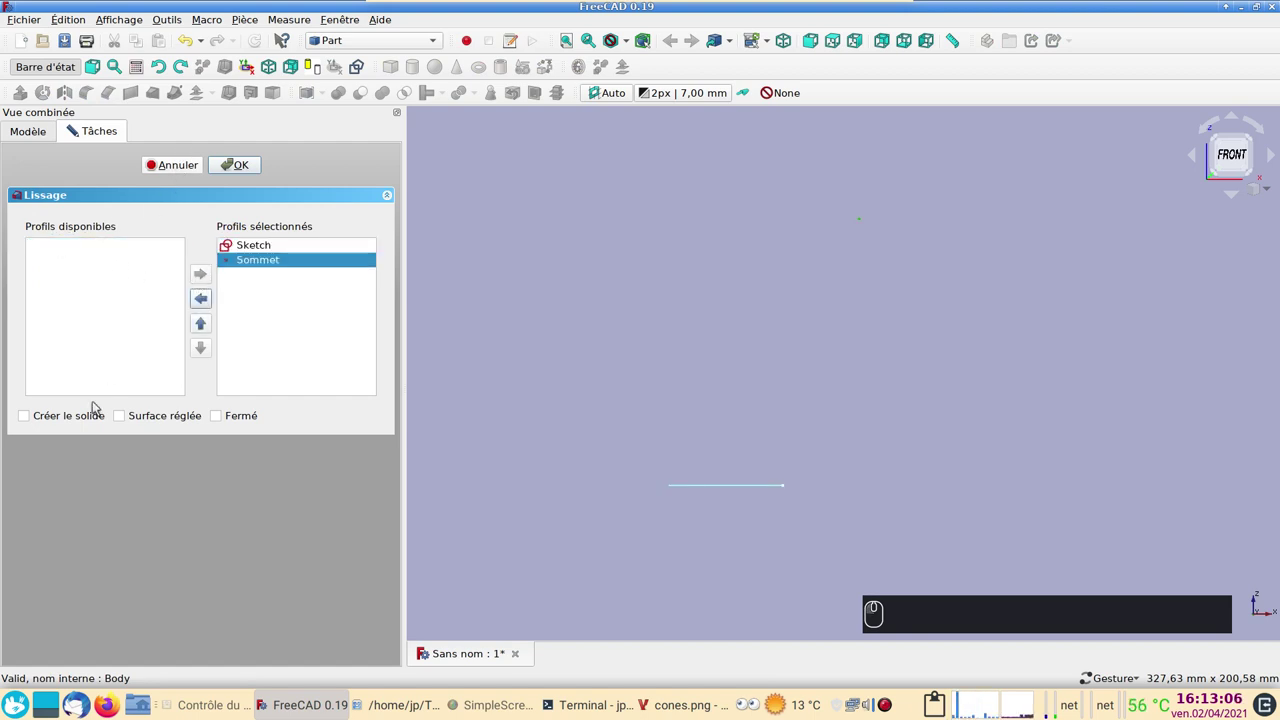
pyautogui.click(34, 421)
pyautogui.click(241, 165)
pyautogui.moveTo(911, 424); pyautogui.dragTo(672, 504)
pyautogui.click(517, 653)
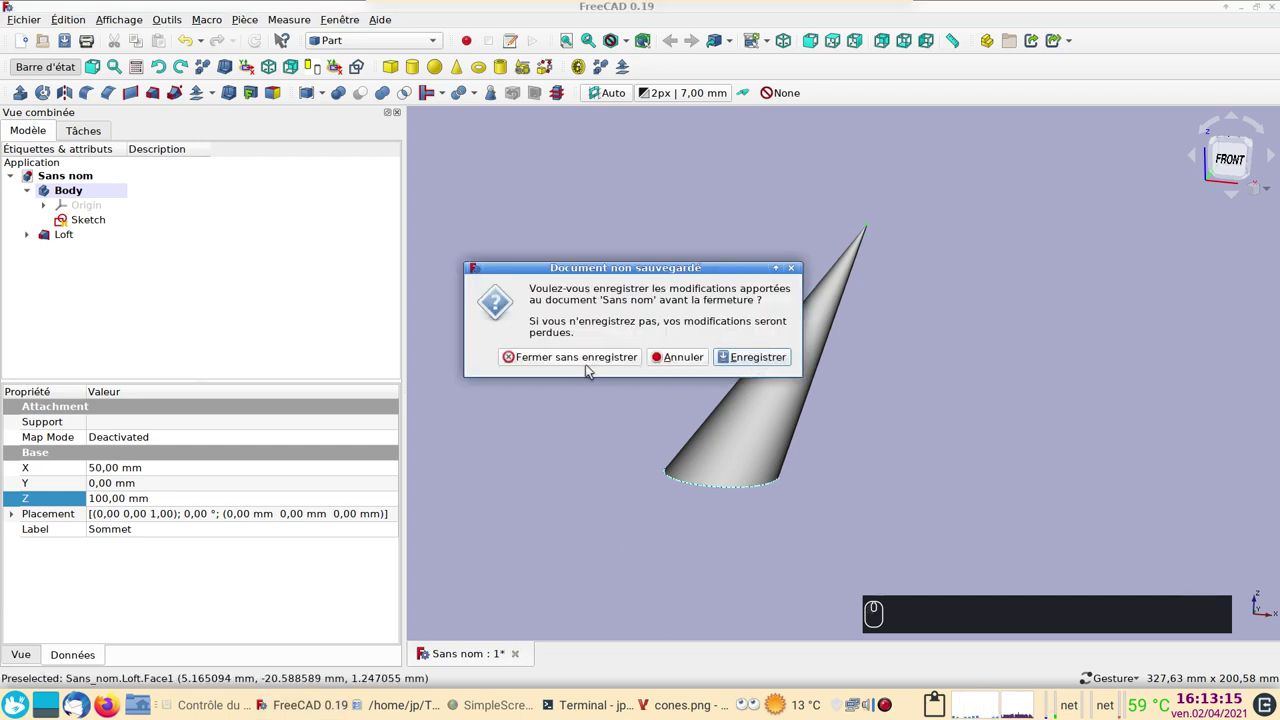
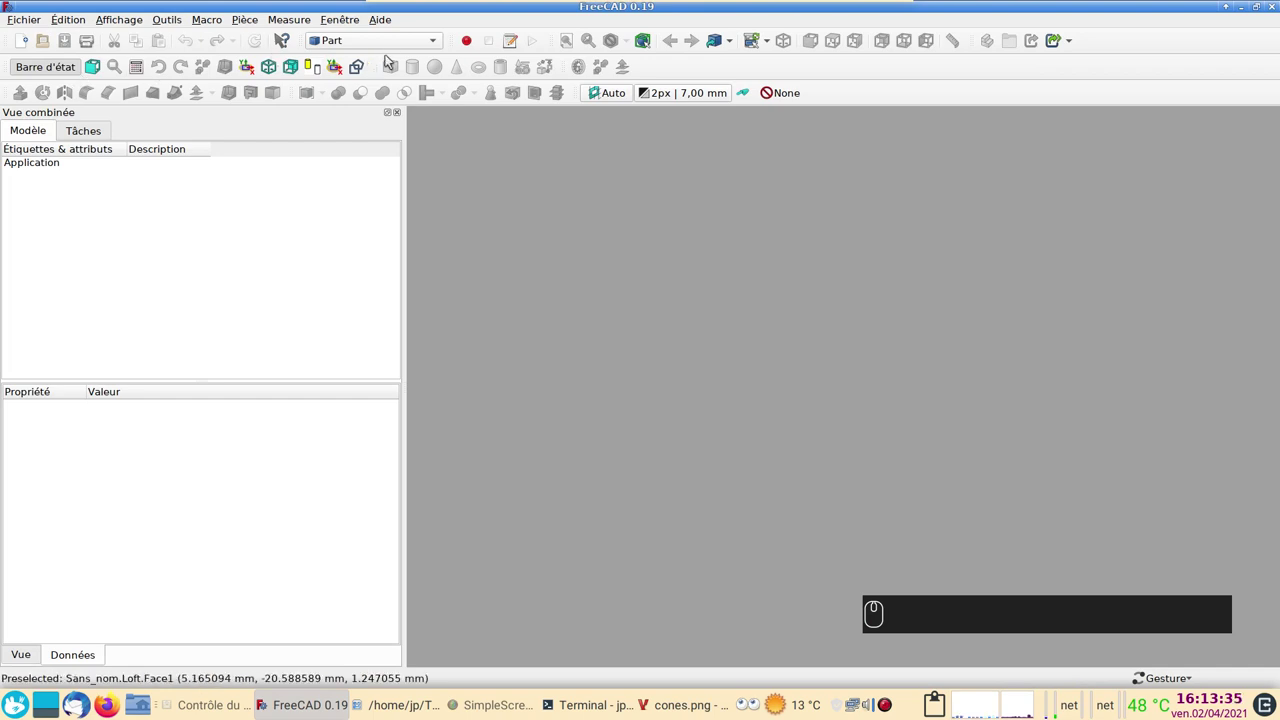
# In a new Part Design document, start a sketch on XY_Plane with a circle at the origin.
pyautogui.click(394, 39)
pyautogui.click(386, 55)
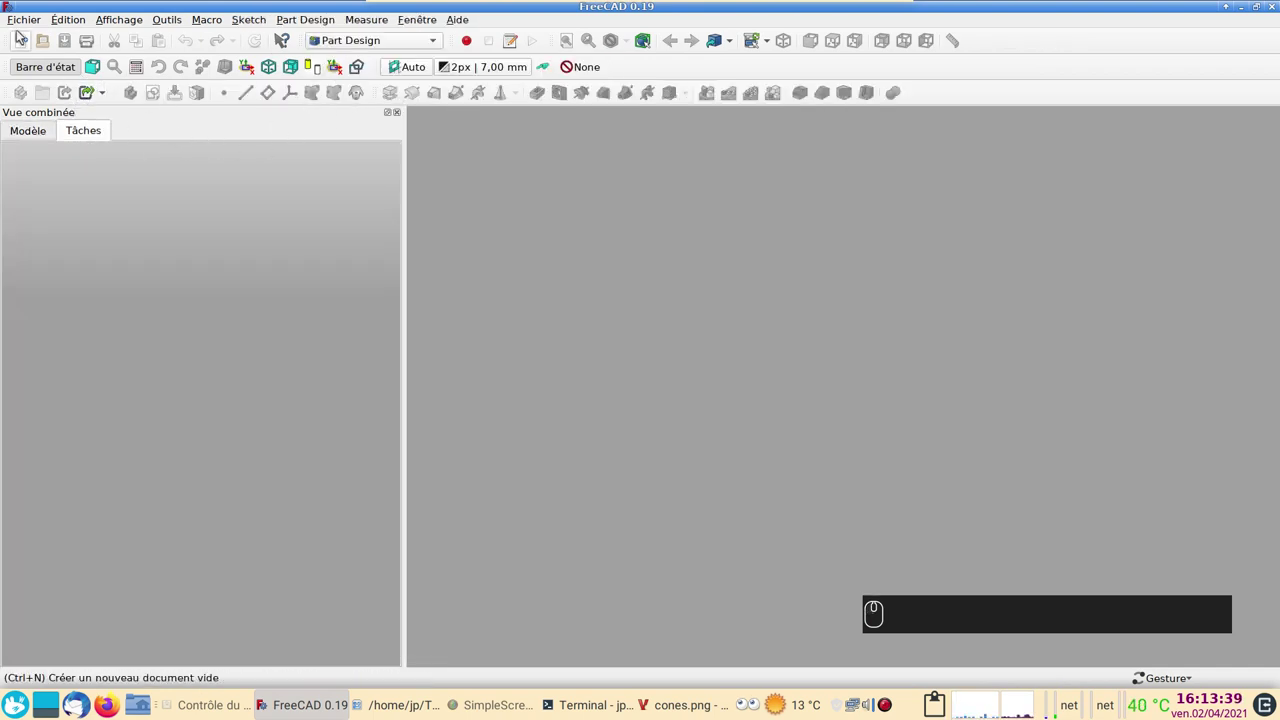
pyautogui.click(26, 43)
pyautogui.click(138, 98)
pyautogui.click(103, 187)
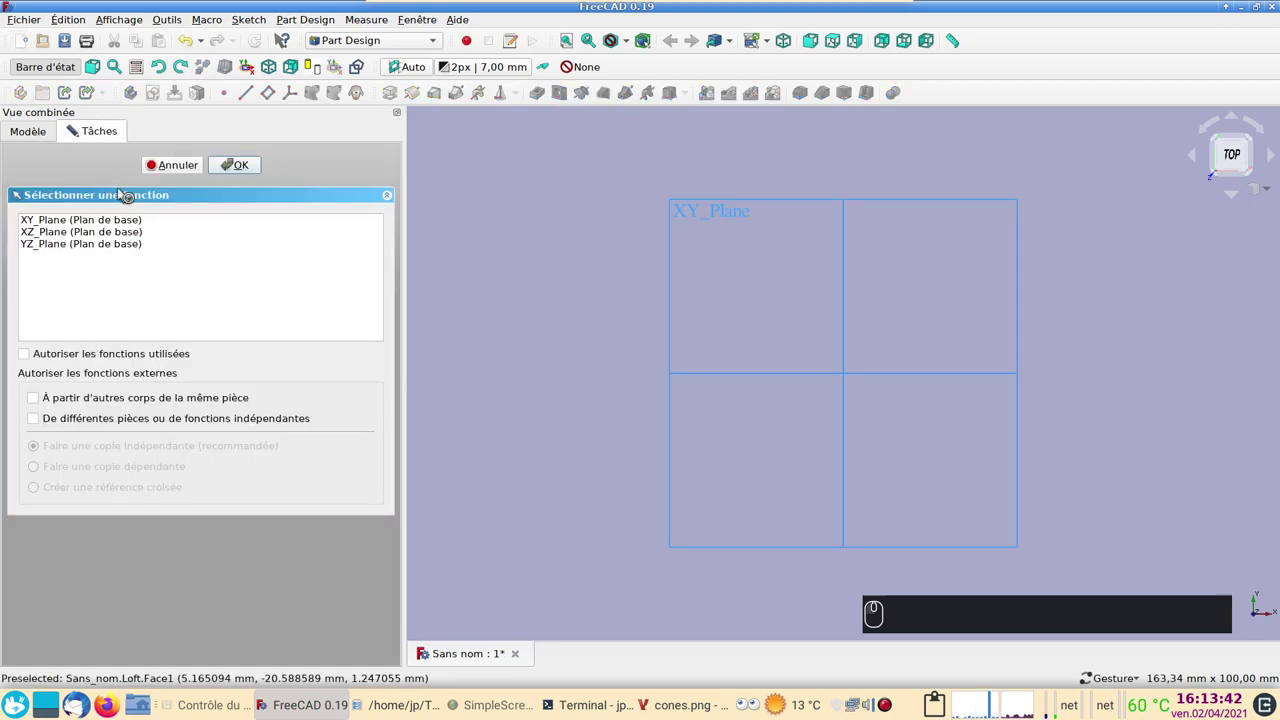
pyautogui.moveTo(104, 228); pyautogui.dragTo(492, 237)
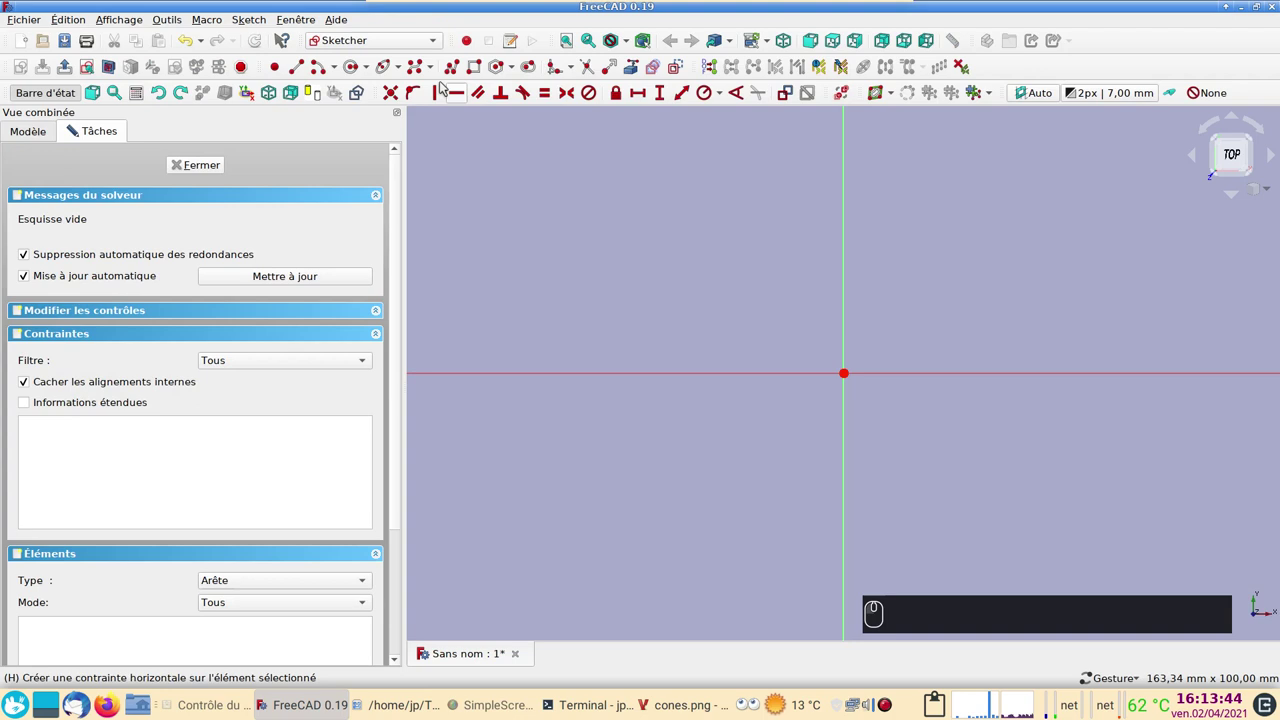
pyautogui.click(347, 69)
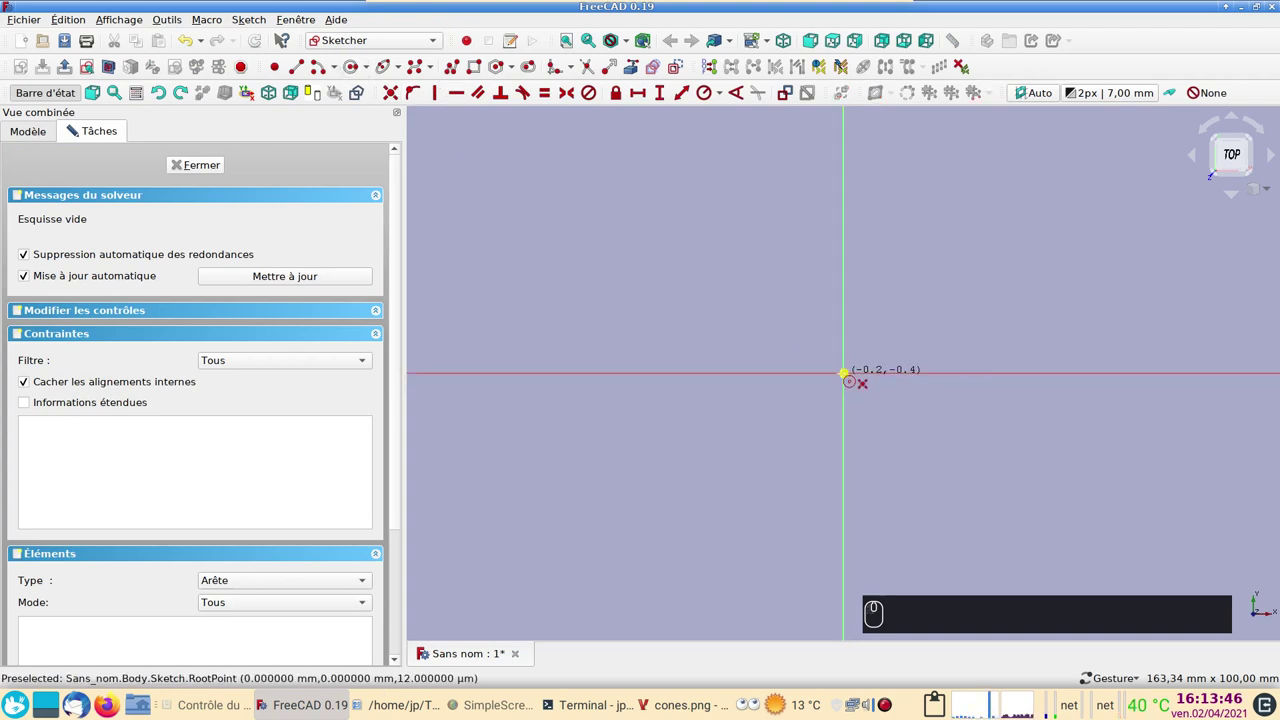
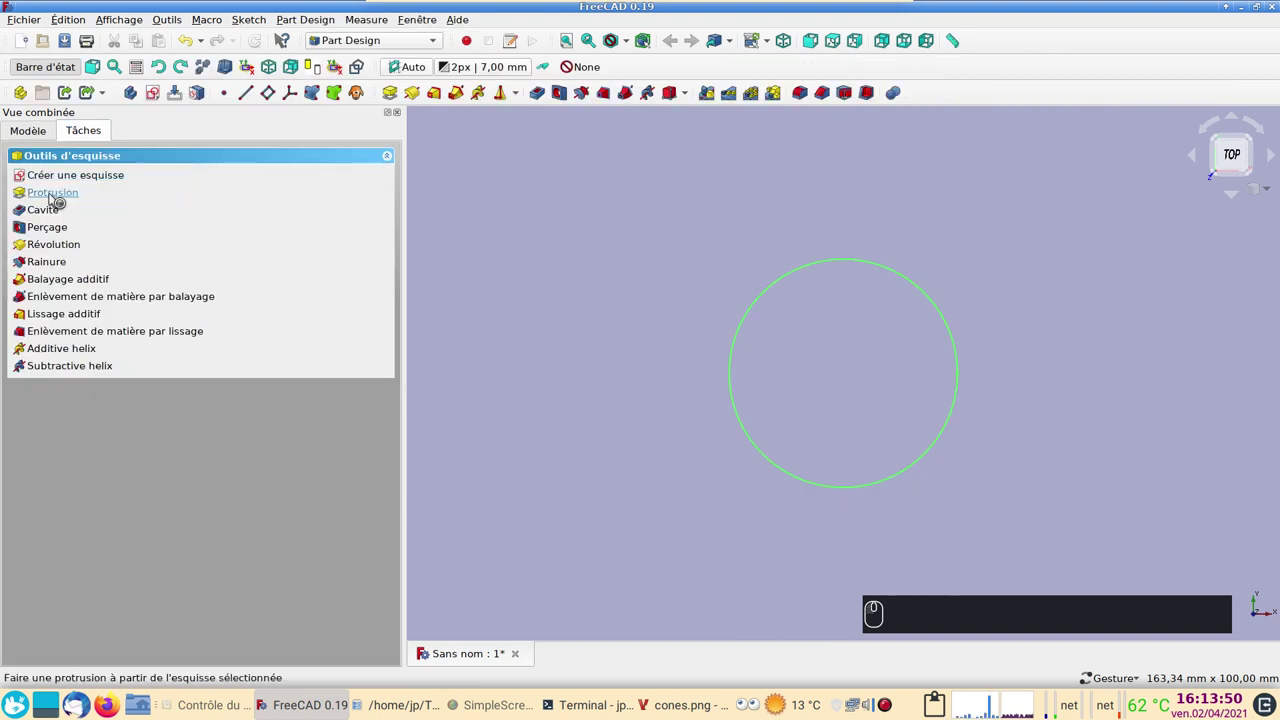
# Constrain the slanted line at 60° to the horizontal axis.
pyautogui.click(46, 137)
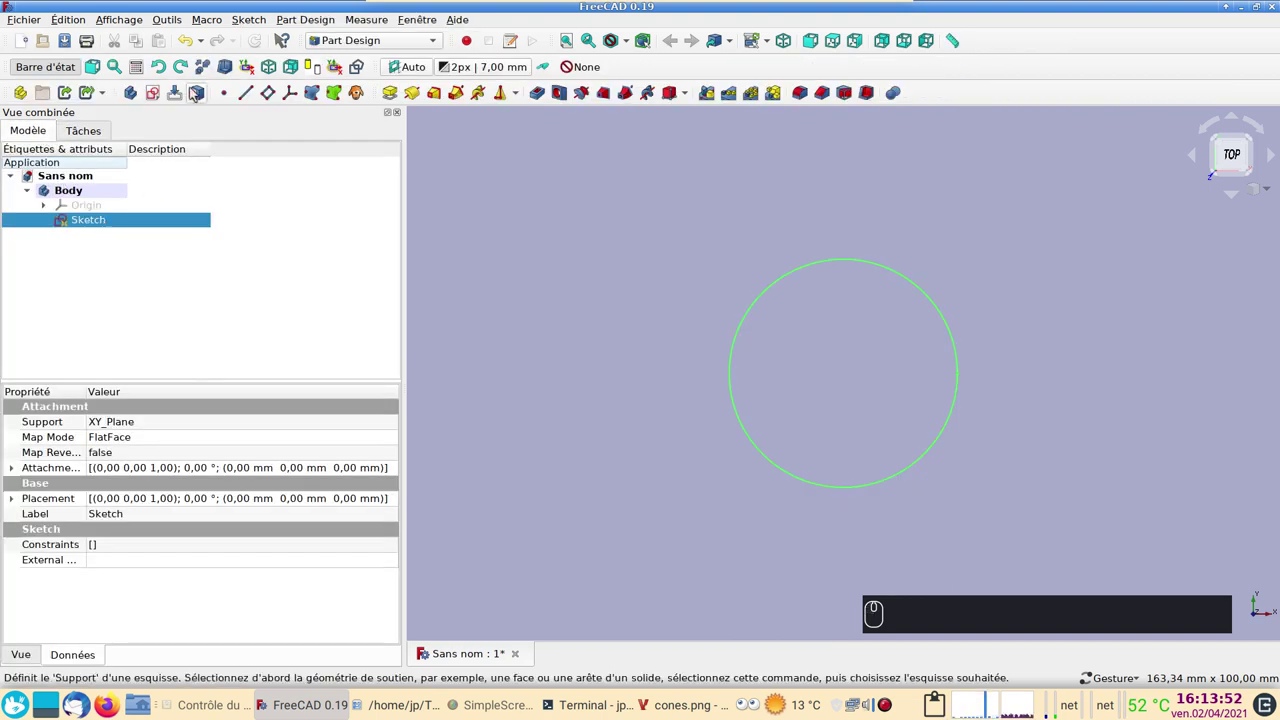
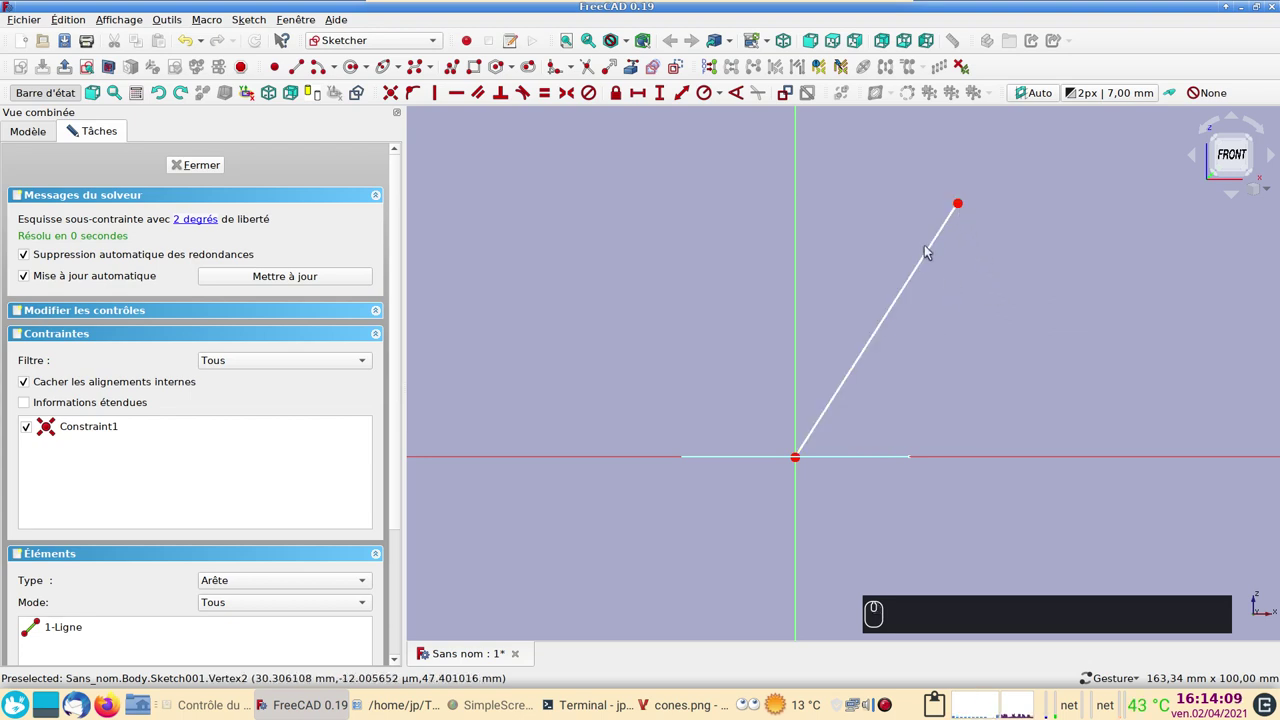
pyautogui.click(929, 253)
pyautogui.click(979, 459)
pyautogui.click(733, 95)
pyautogui.moveTo(738, 105); pyautogui.dragTo(776, 268)
pyautogui.press('6')
pyautogui.press('0')
pyautogui.press('Return')
# Fix the line's top endpoint 100 mm above the origin and close the sketch.
pyautogui.click(949, 213)
pyautogui.click(964, 462)
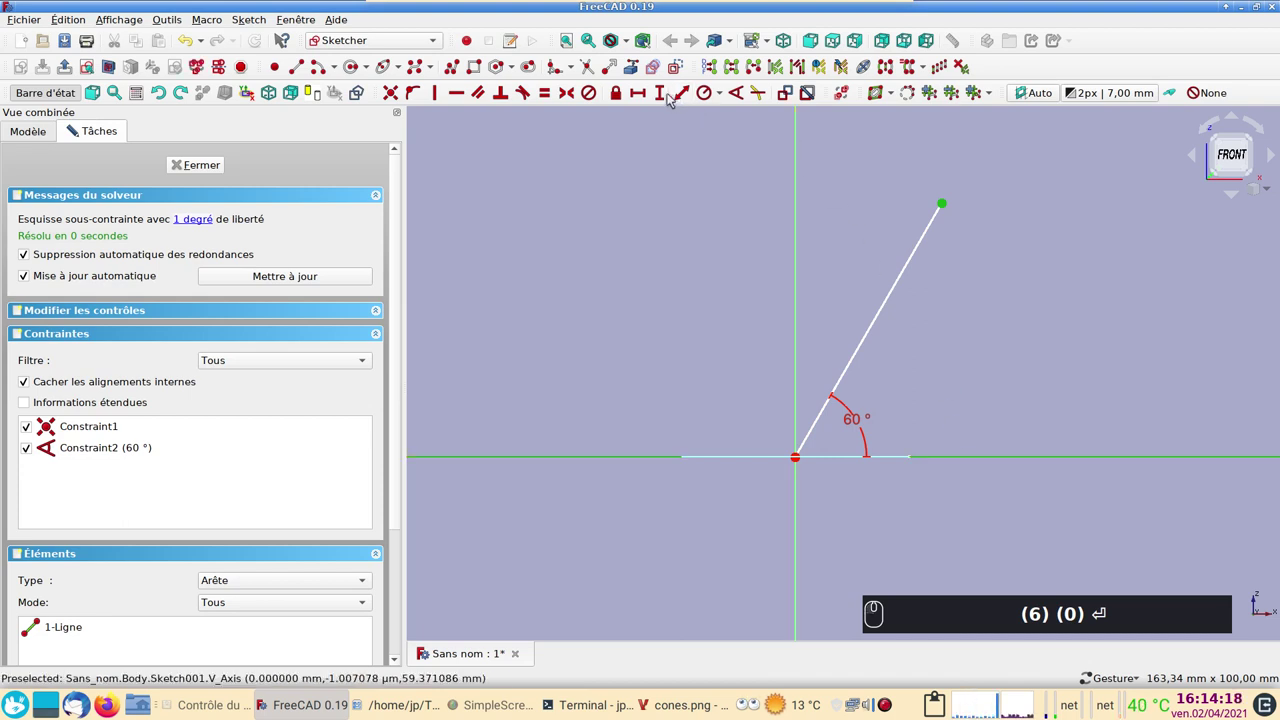
pyautogui.moveTo(664, 101); pyautogui.dragTo(695, 235)
pyautogui.press('KP_1')
pyautogui.write('(6) (0) ⏎ (1)')
pyautogui.press('KP_0')
pyautogui.write('(6) (0) ⏎ (1) (0) (0)')
pyautogui.click(890, 182)
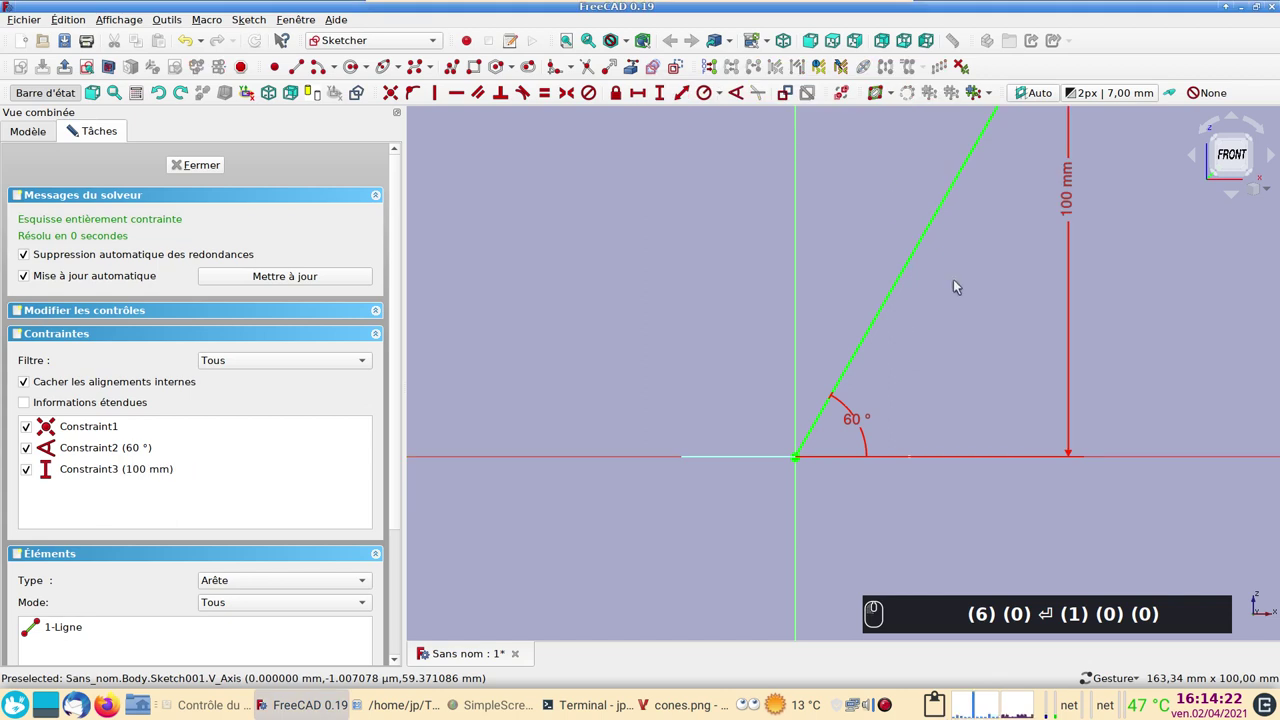
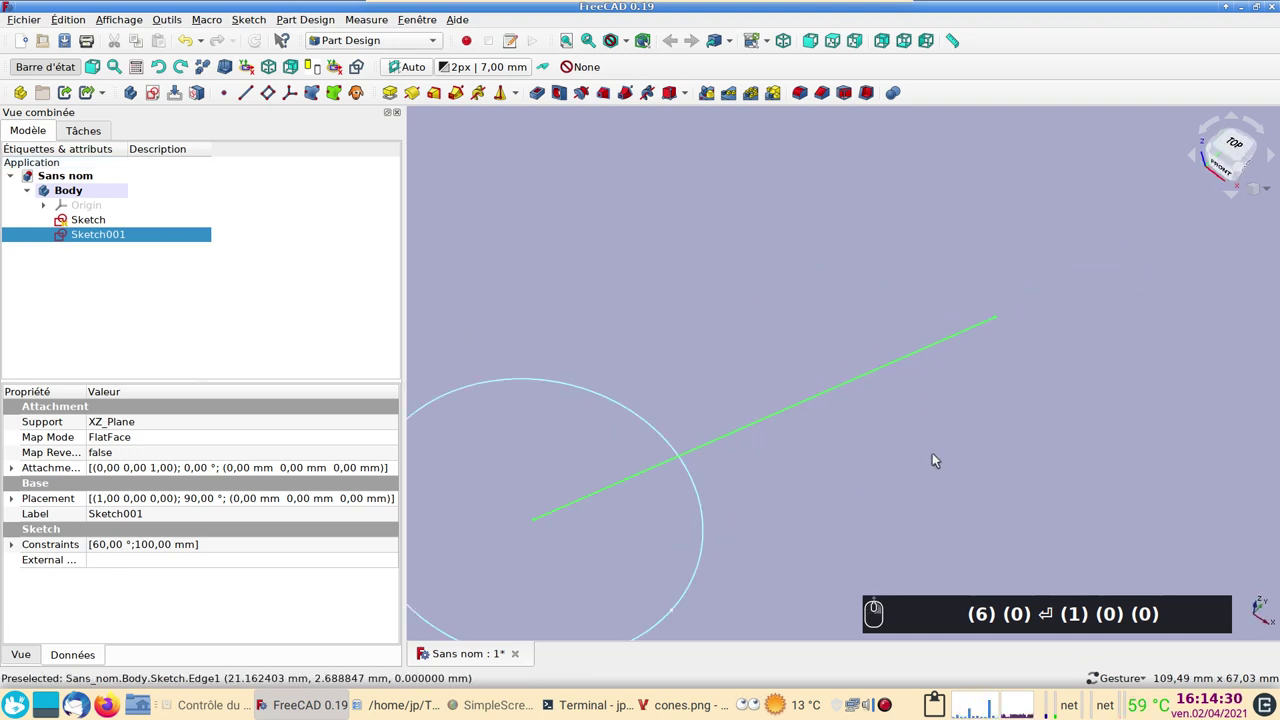
# Create a datum plane attached at the slanted line's upper endpoint.
pyautogui.click(1014, 365)
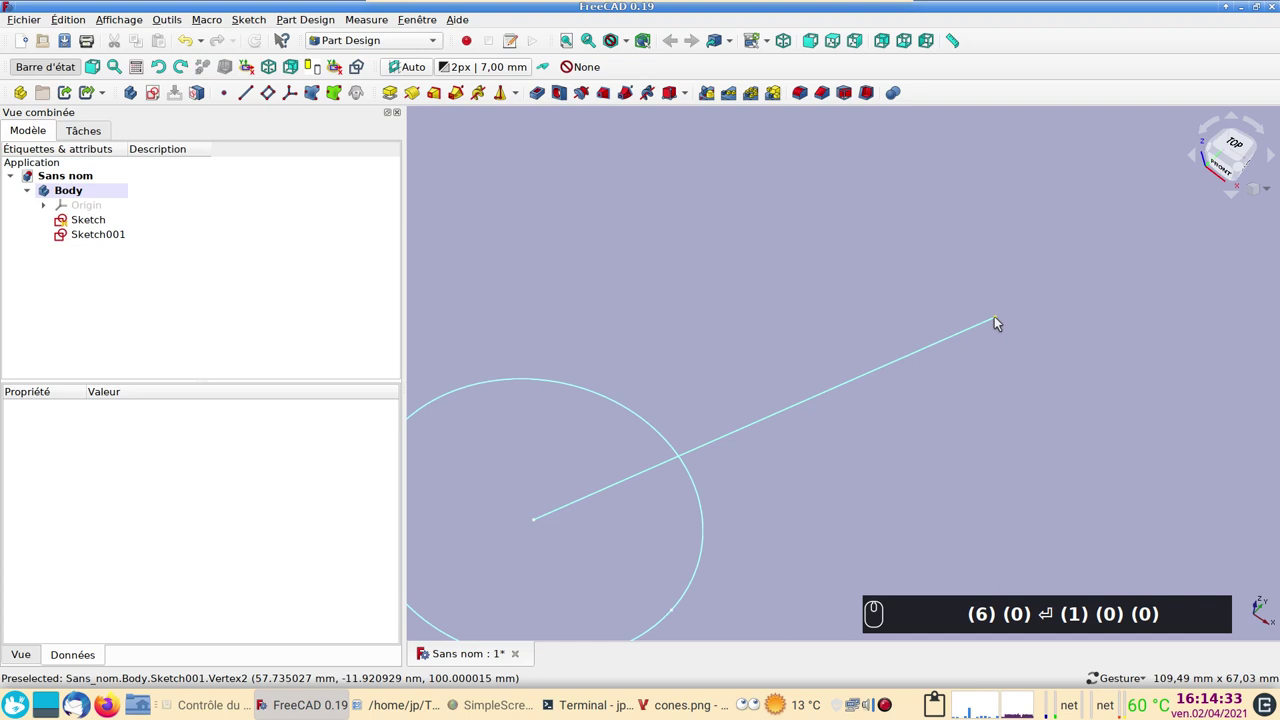
pyautogui.moveTo(999, 322); pyautogui.dragTo(1021, 370)
pyautogui.write('(1)')
pyautogui.middleClick(861, 655)
pyautogui.scroll(-3)
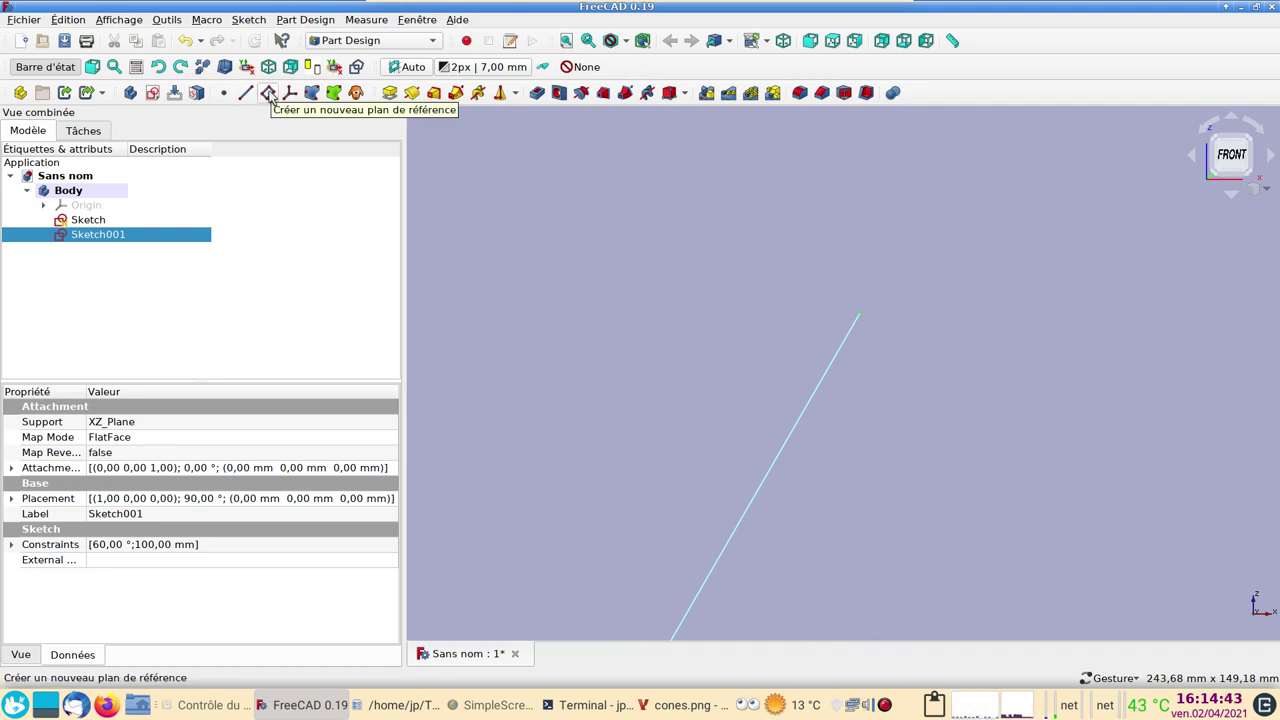
pyautogui.click(274, 94)
pyautogui.click(251, 167)
pyautogui.click(96, 248)
pyautogui.click(922, 416)
pyautogui.click(731, 376)
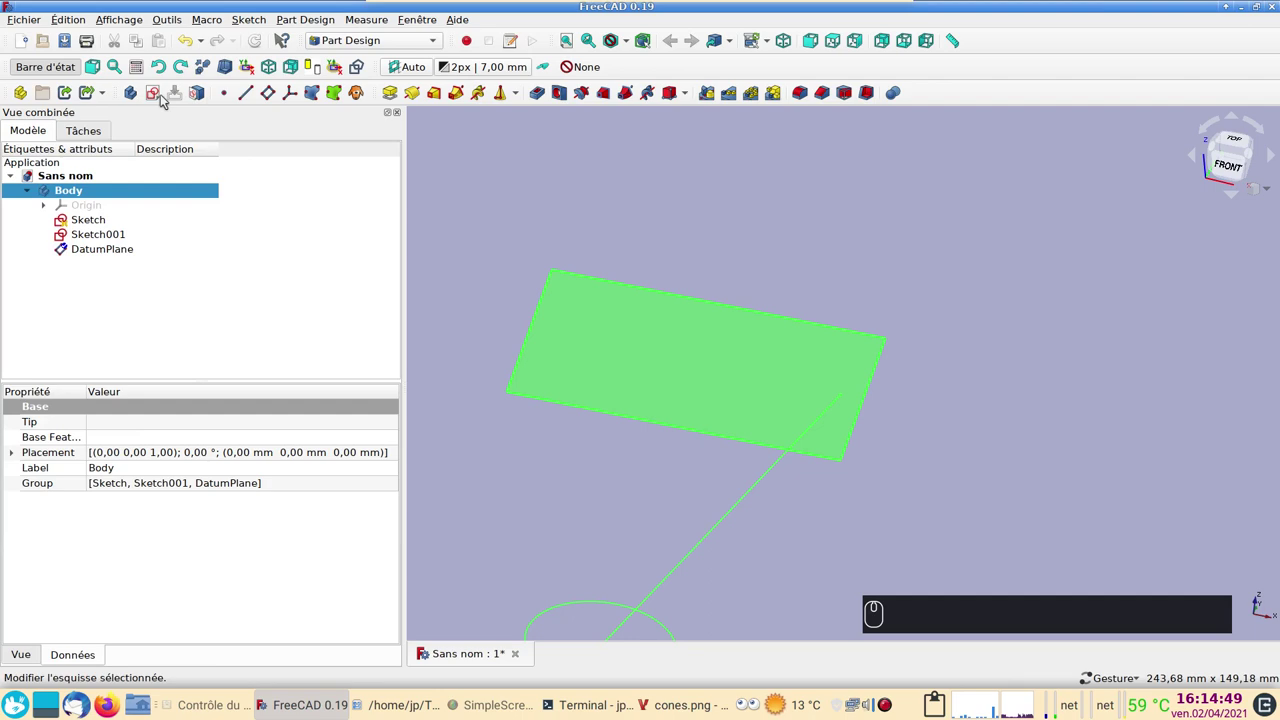
# Sketch a small circle on the datum plane at the line's top end and close it.
pyautogui.click(161, 101)
pyautogui.moveTo(238, 166); pyautogui.dragTo(83, 260)
pyautogui.moveTo(83, 260); pyautogui.dragTo(300, 193)
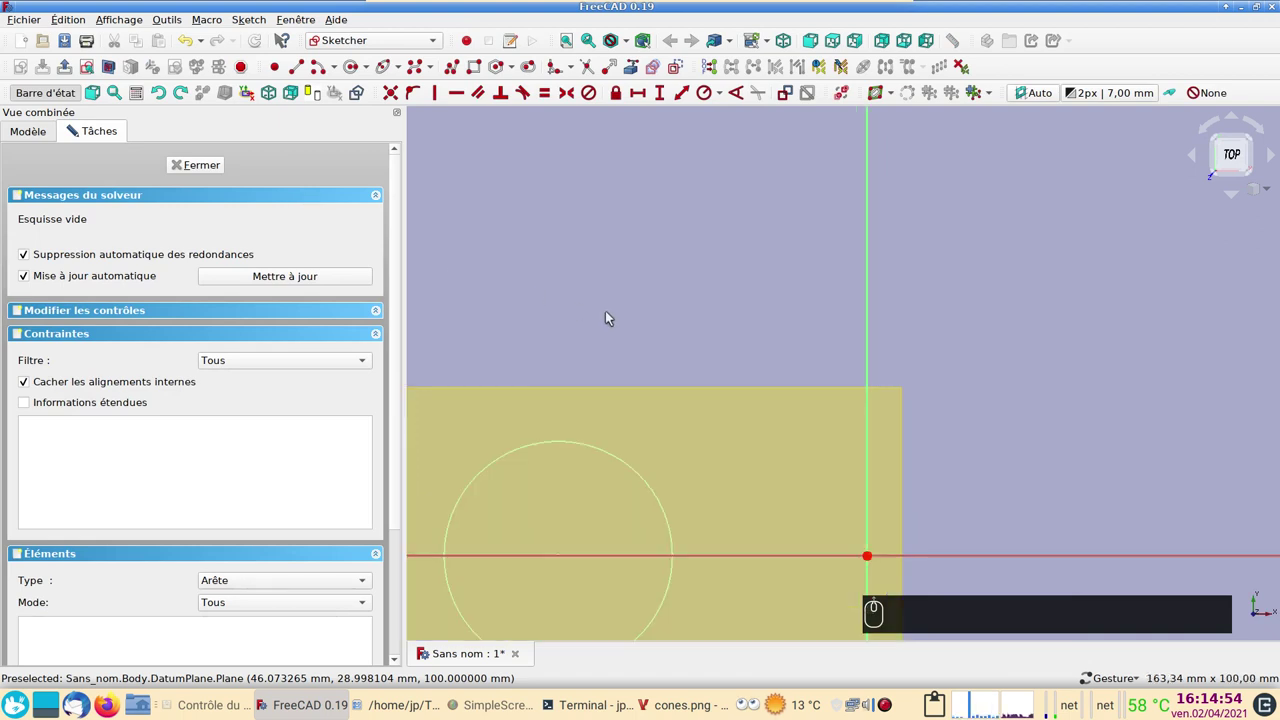
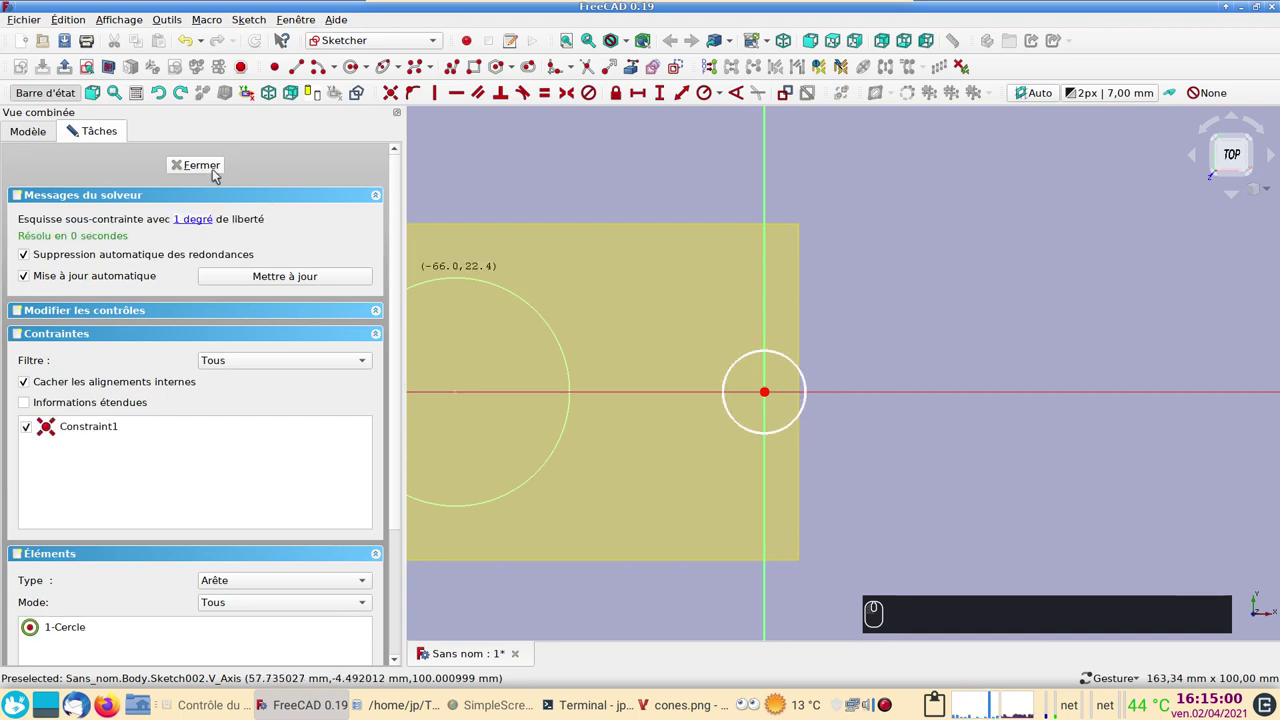
pyautogui.click(213, 173)
pyautogui.scroll(-3)
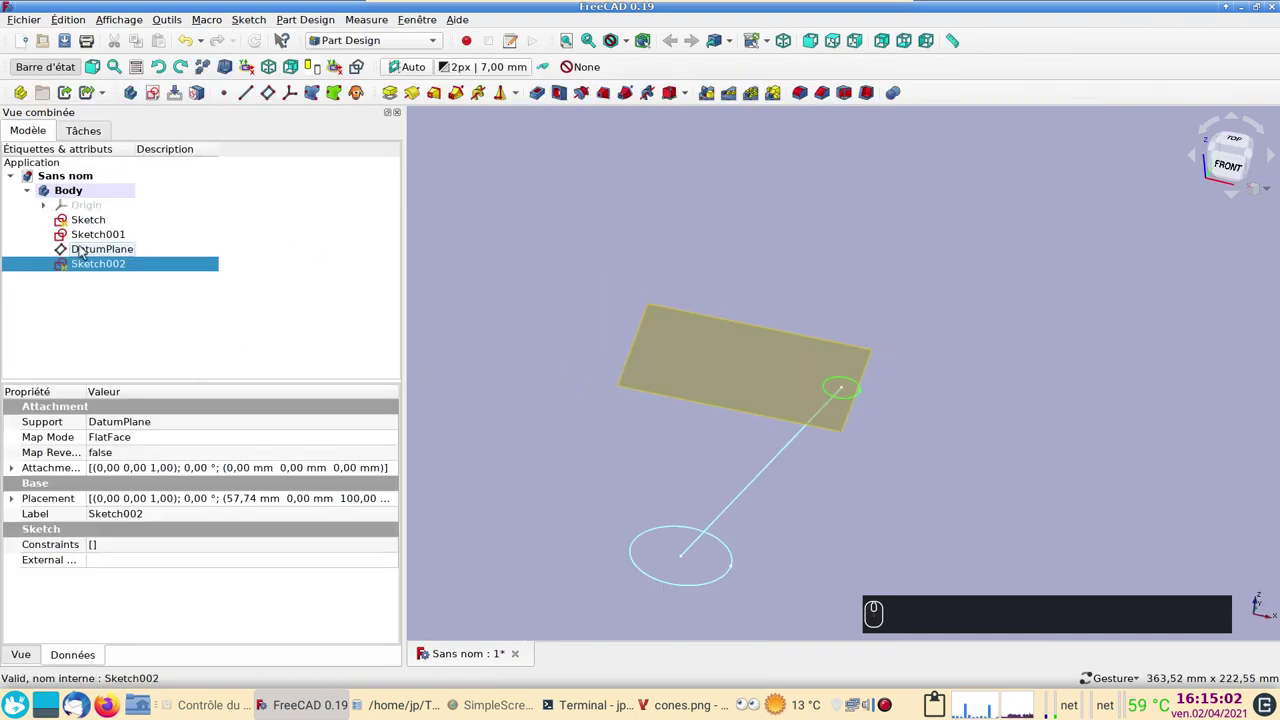
# Sweep Sketch's circle along Sketch001 as an additive pipe using multiple sections.
pyautogui.click(90, 225)
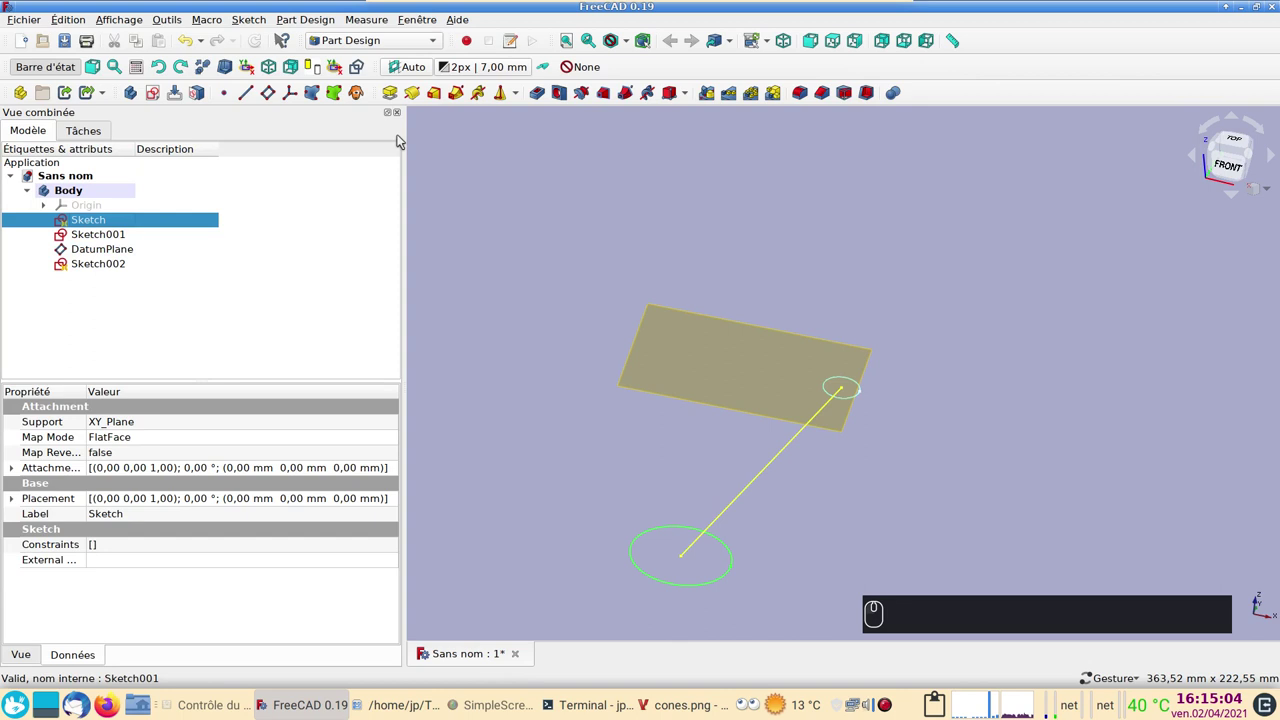
pyautogui.click(460, 97)
pyautogui.click(53, 327)
pyautogui.click(759, 476)
pyautogui.click(235, 614)
pyautogui.click(247, 640)
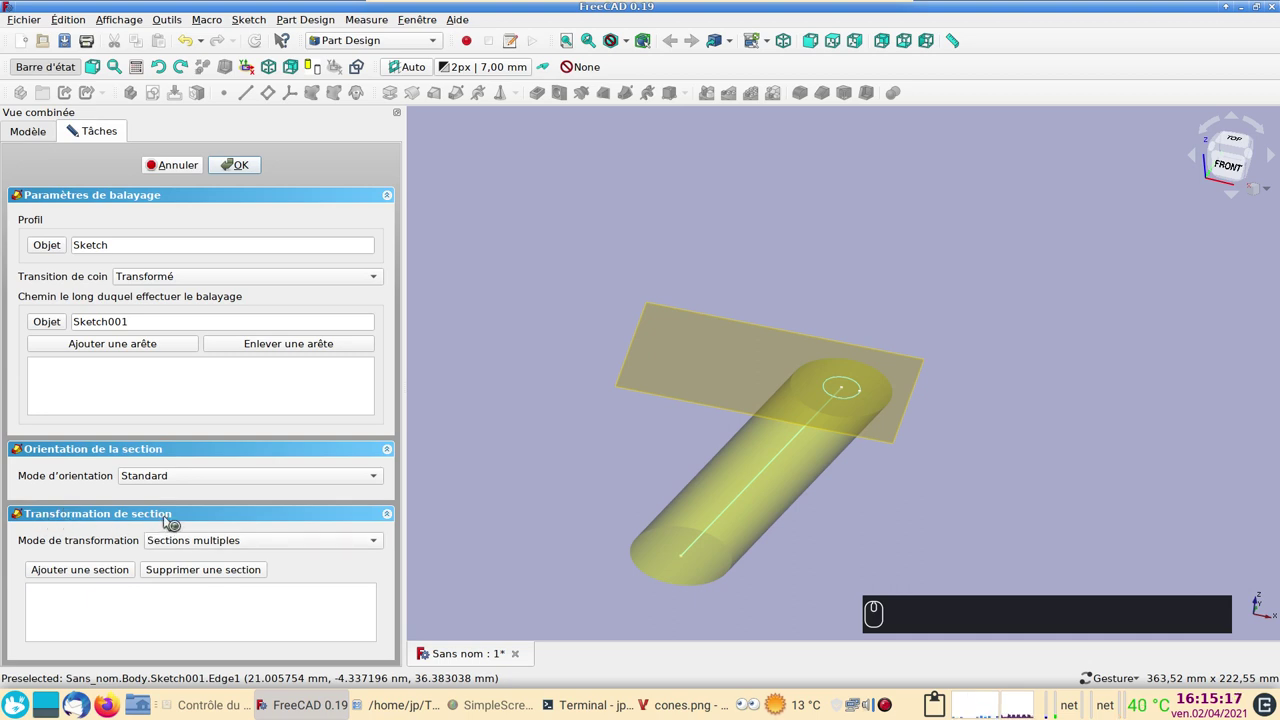
pyautogui.click(113, 574)
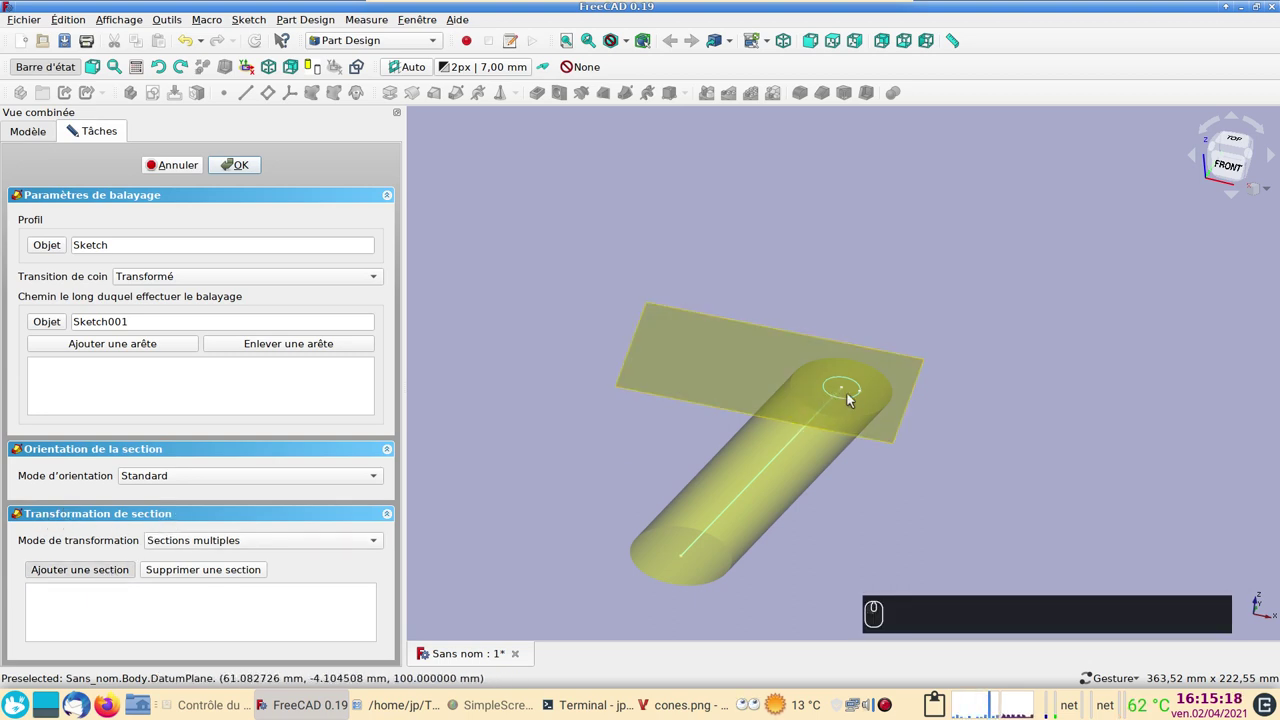
# Add Sketch002's circle as a second section and confirm the tapered pipe.
pyautogui.click(854, 401)
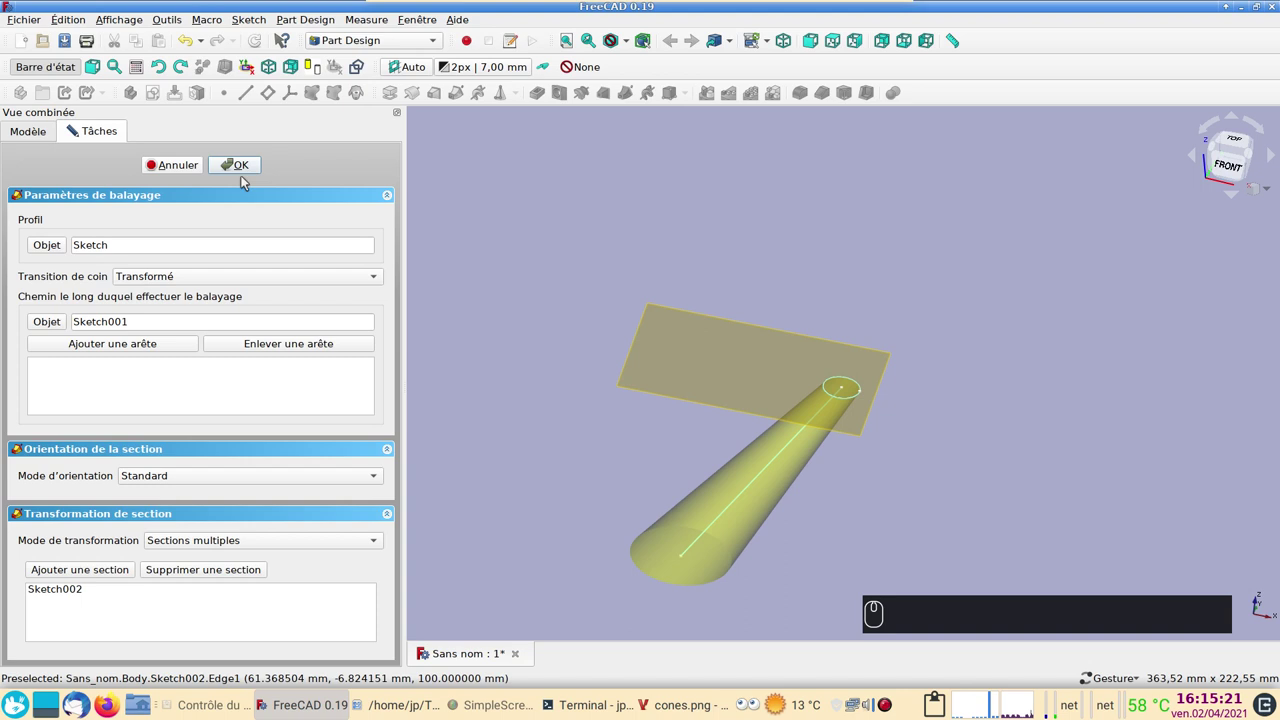
pyautogui.click(239, 173)
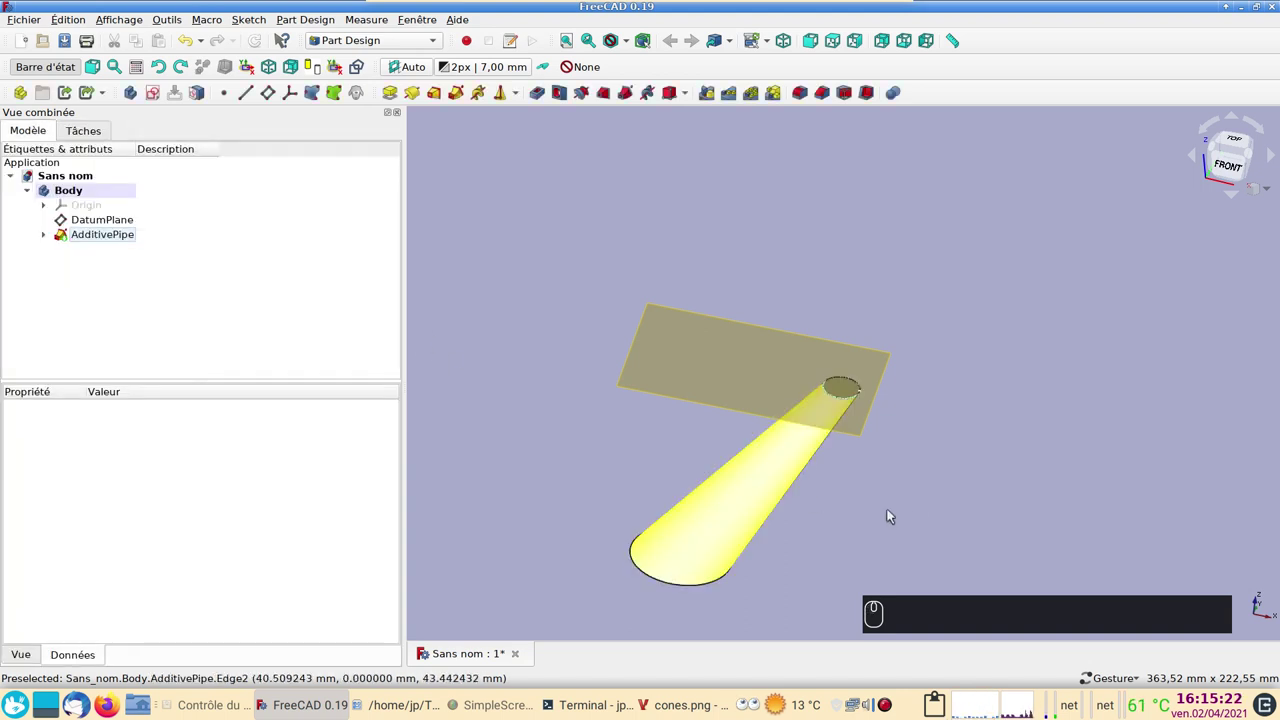
pyautogui.click(920, 512)
pyautogui.press('1')
pyautogui.click(895, 470)
# Expand AdditivePipe in the tree and reopen the top circle sketch.
pyautogui.moveTo(44, 238); pyautogui.dragTo(98, 269)
pyautogui.doubleClick(99, 268)
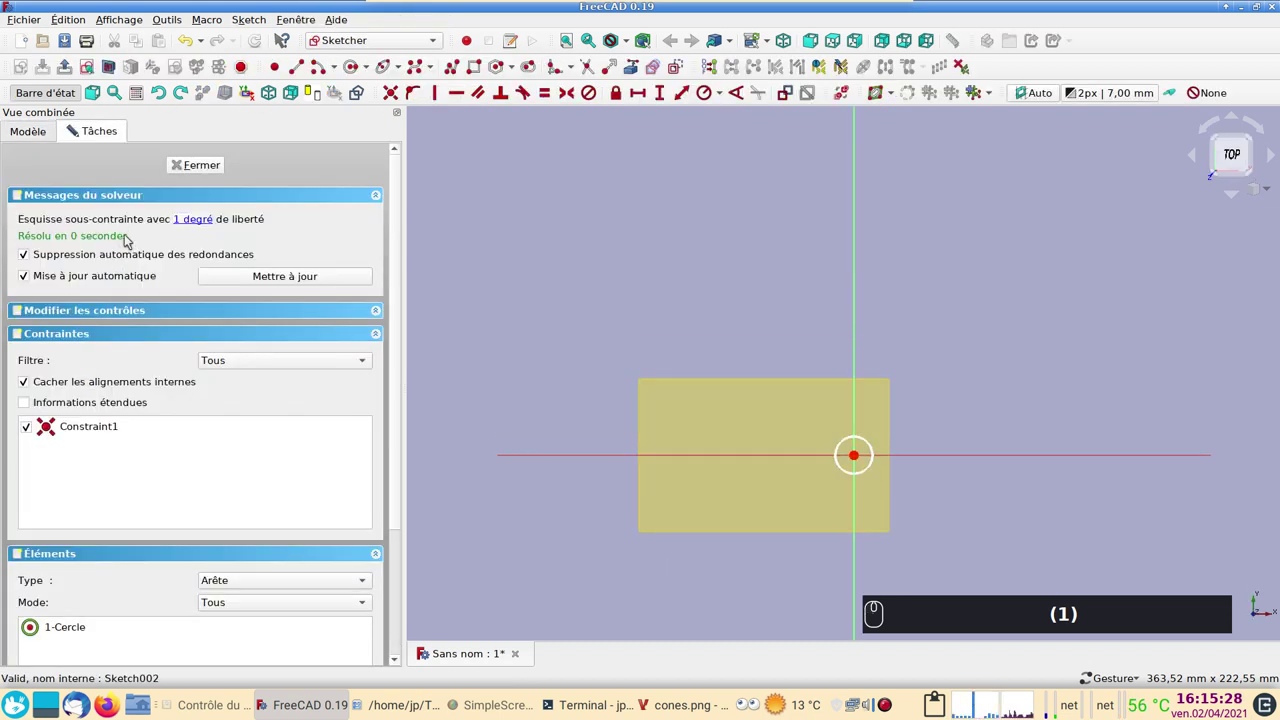
pyautogui.moveTo(196, 170); pyautogui.dragTo(185, 199)
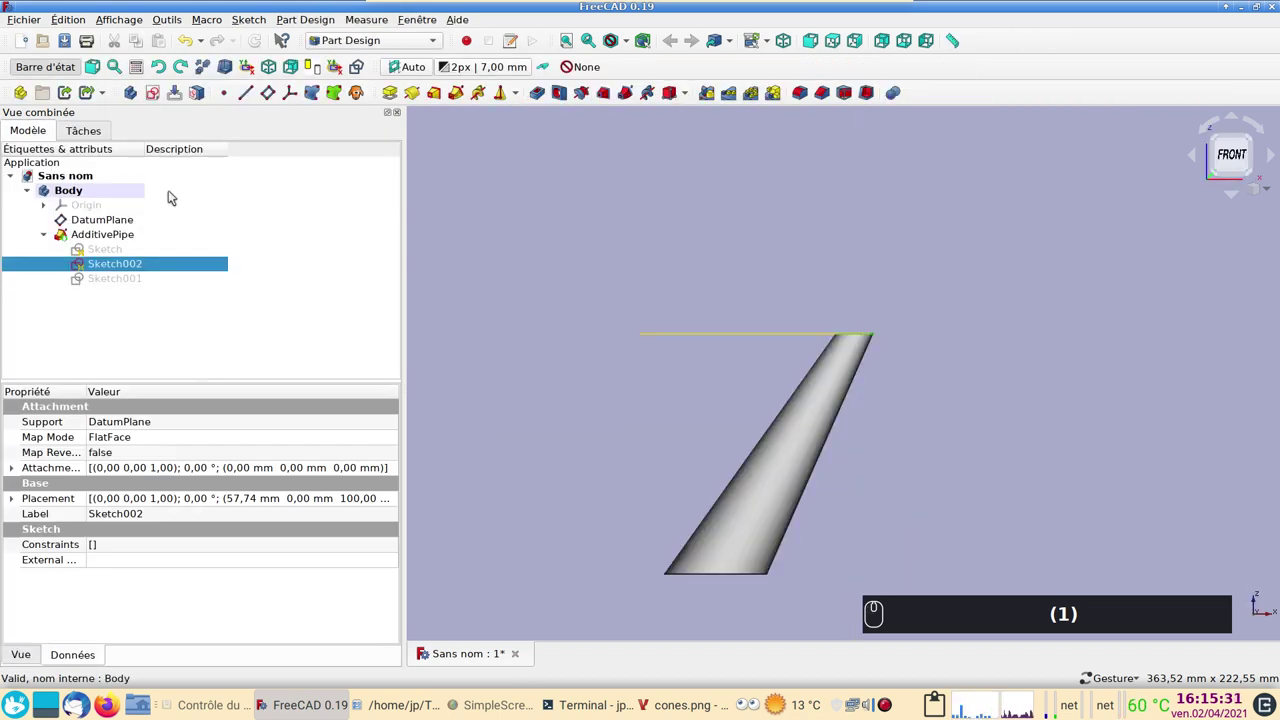
# Select the pipe's path sketch Sketch001 and reveal its angle and height dimensions.
pyautogui.click(97, 284)
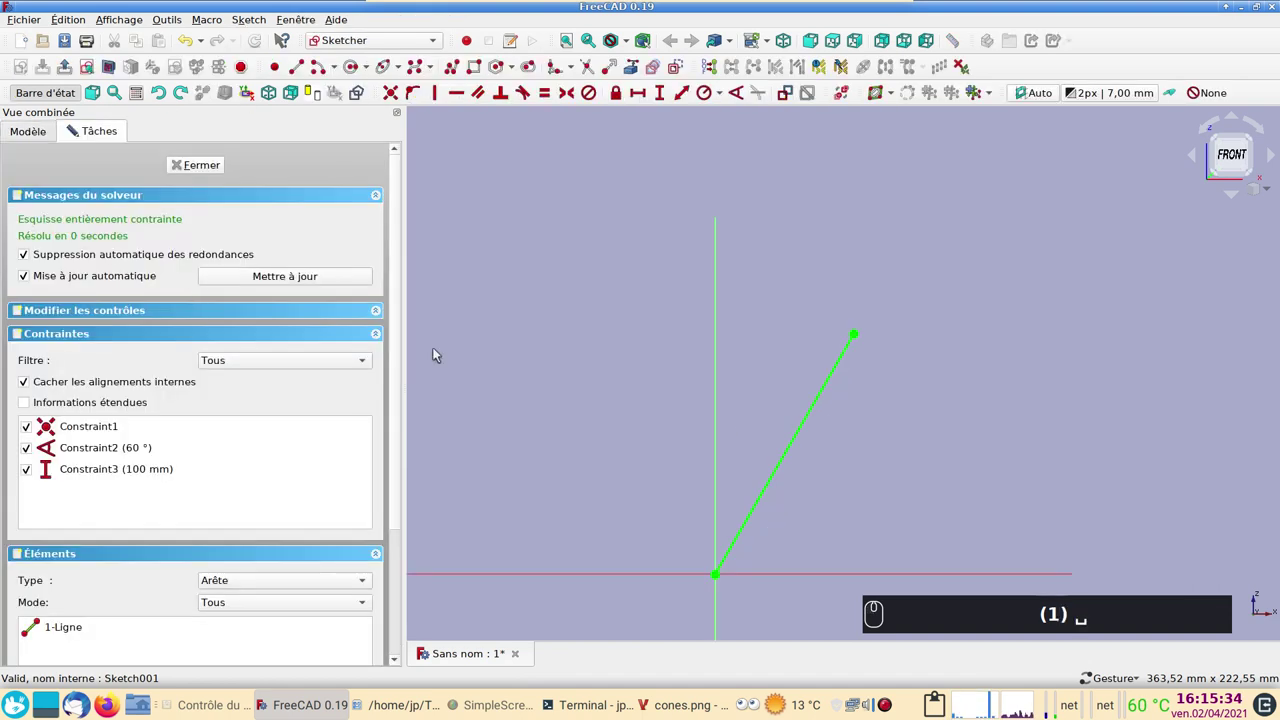
pyautogui.click(751, 516)
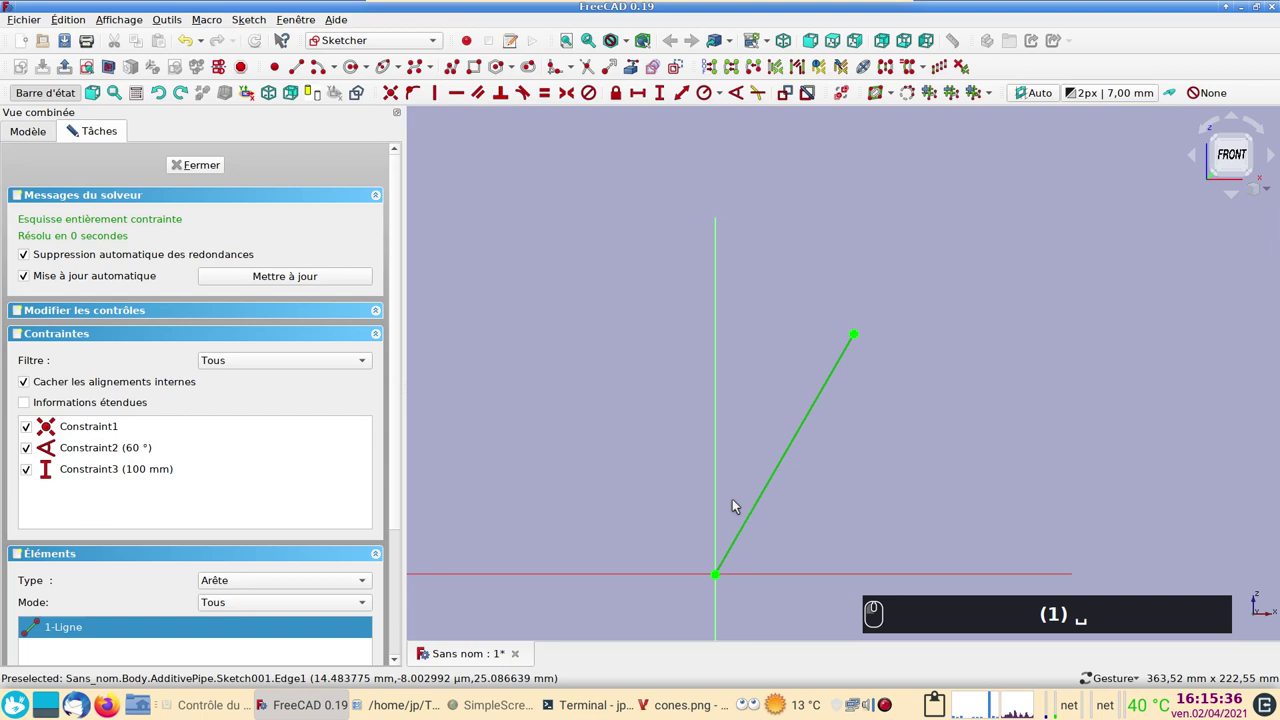
pyautogui.click(722, 497)
pyautogui.click(782, 585)
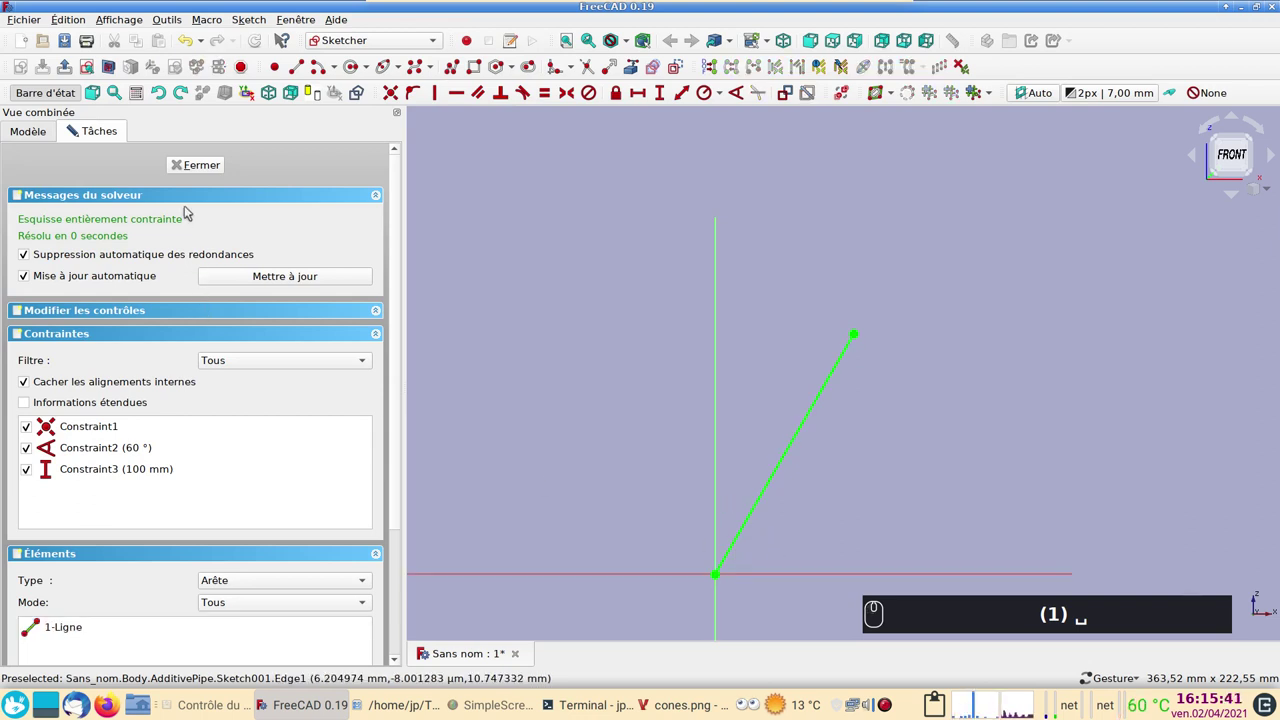
pyautogui.click(265, 277)
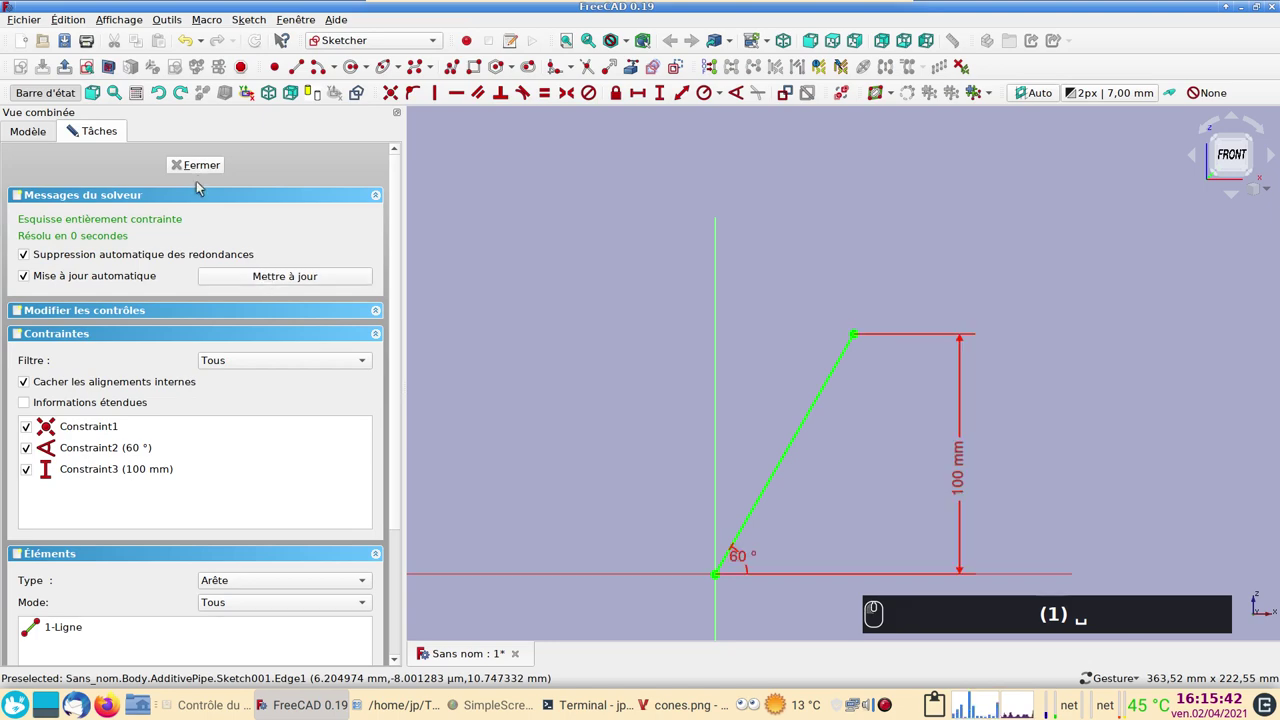
pyautogui.click(204, 176)
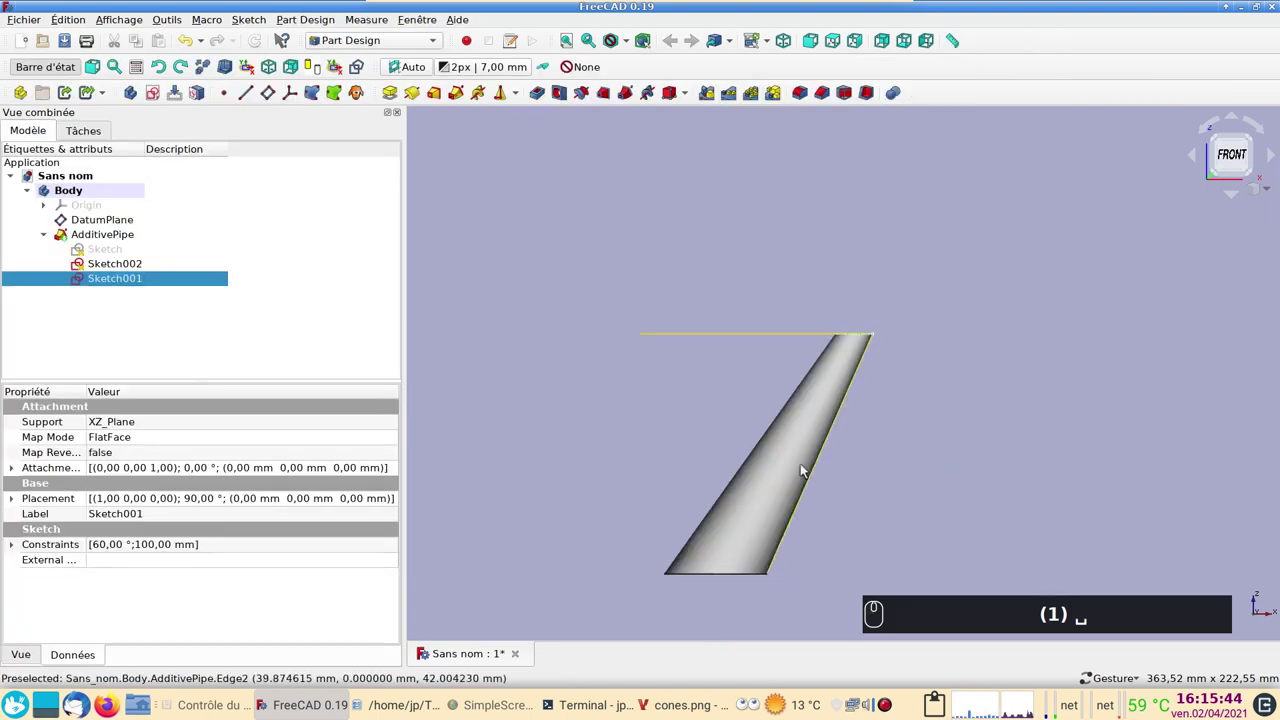
# Change the path line's angle constraint from 60° to 45° and rebuild the pipe.
pyautogui.doubleClick(186, 286)
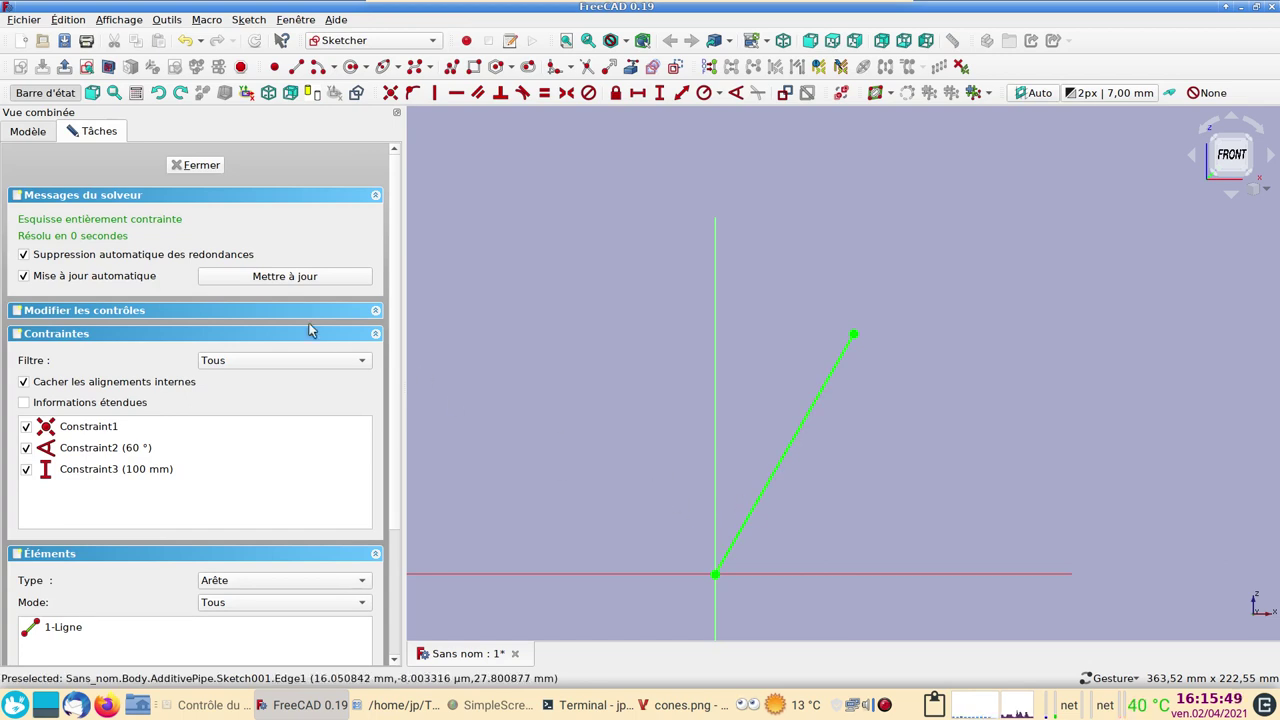
pyautogui.click(312, 280)
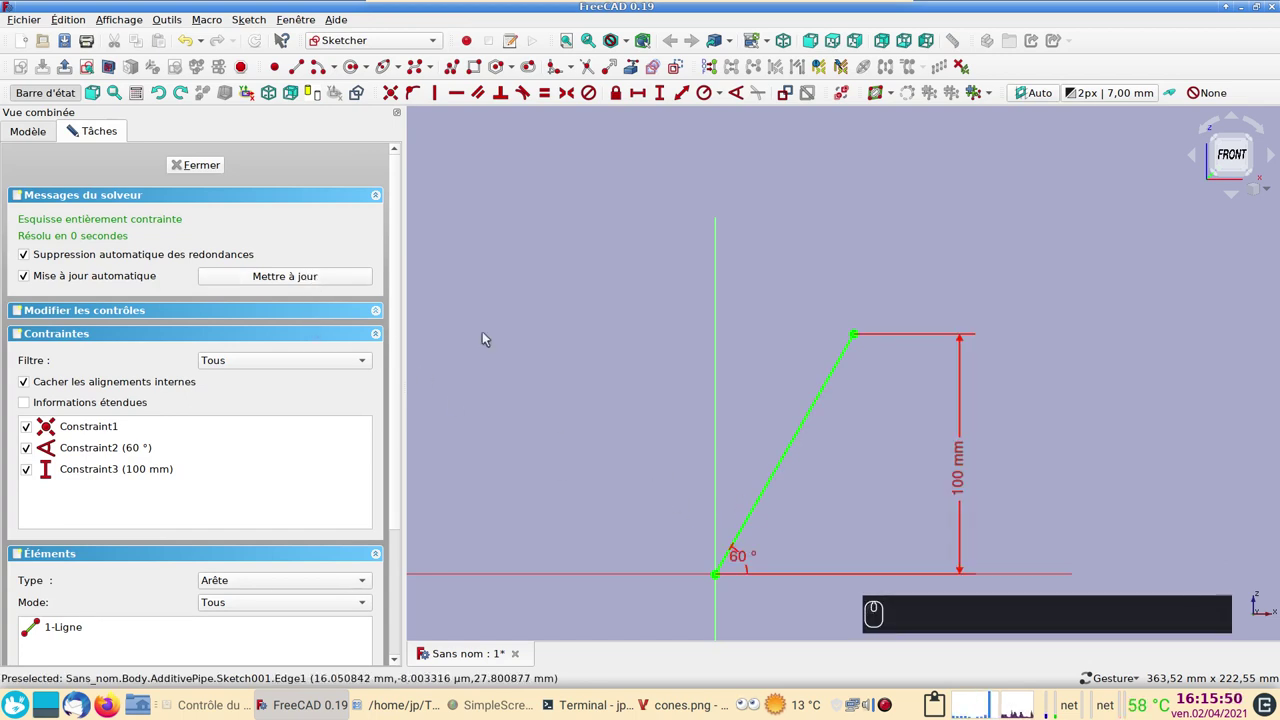
pyautogui.click(744, 562)
pyautogui.doubleClick(830, 508)
pyautogui.click(850, 474)
pyautogui.write('(5)')
pyautogui.press('Return')
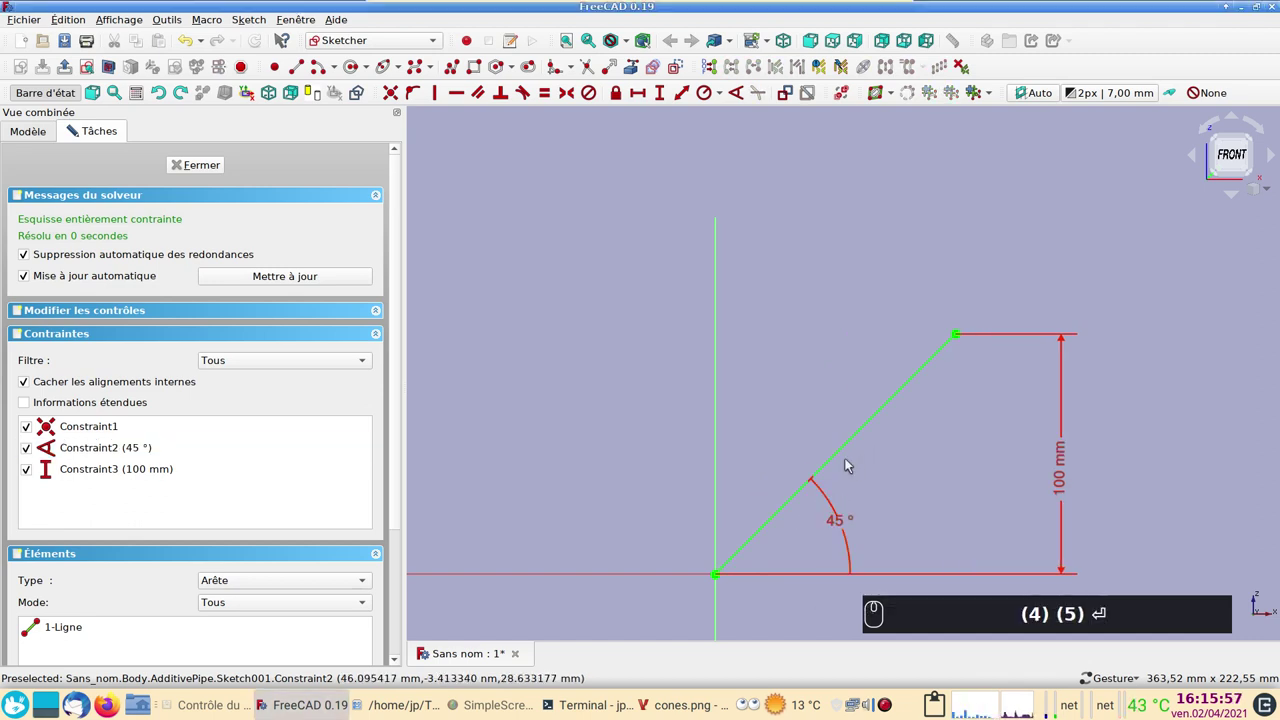
pyautogui.click(197, 165)
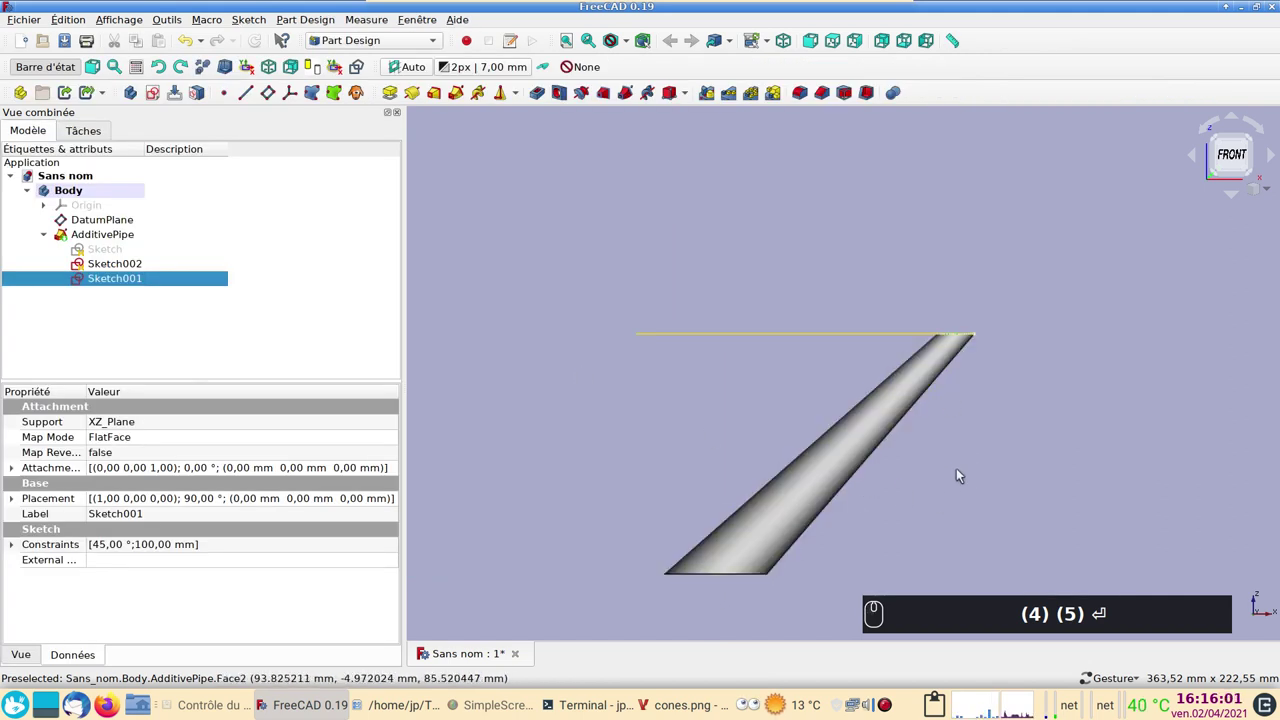
pyautogui.moveTo(958, 468); pyautogui.dragTo(983, 469)
pyautogui.write('(5)')
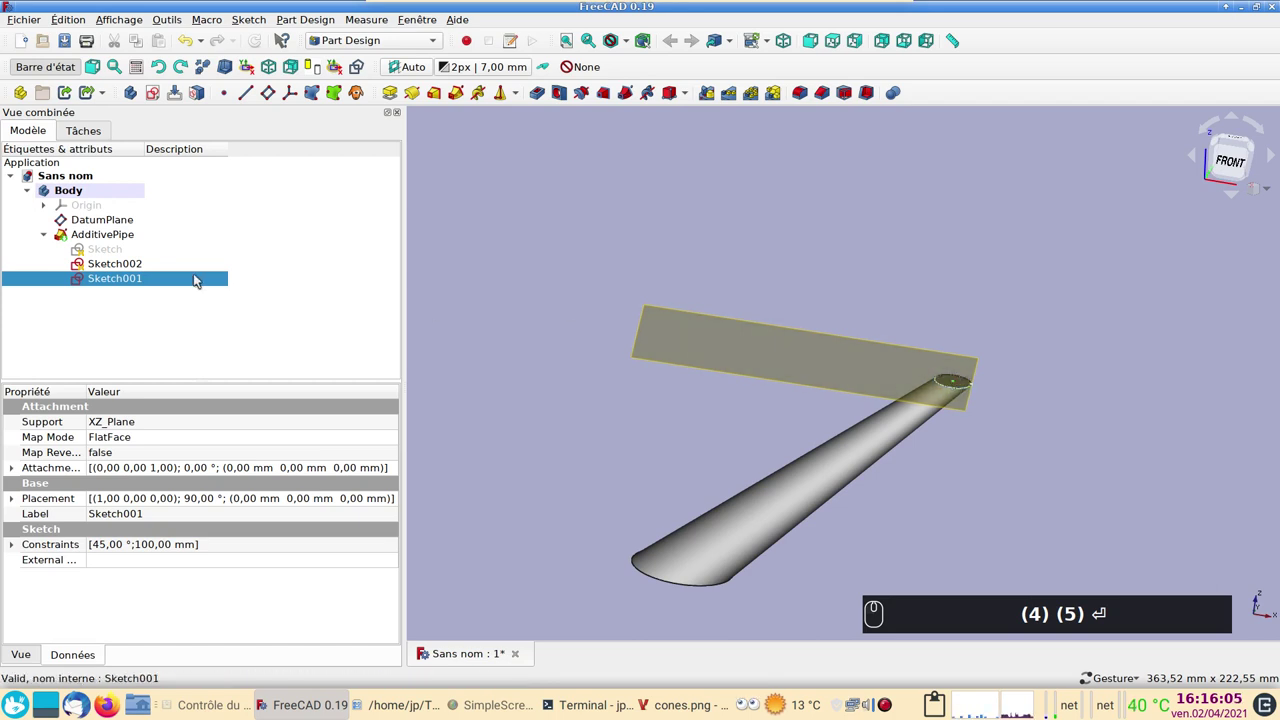
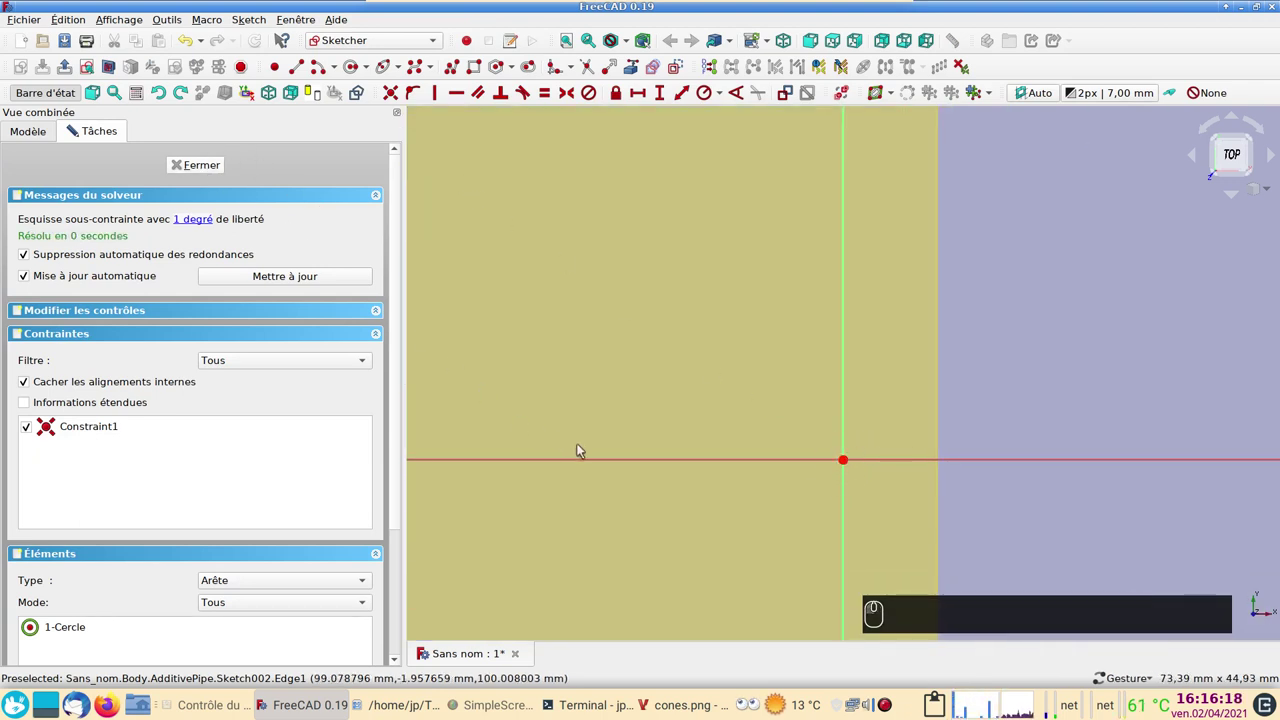
# Zoom the view on the pointed slanted cone.
pyautogui.scroll(-3)
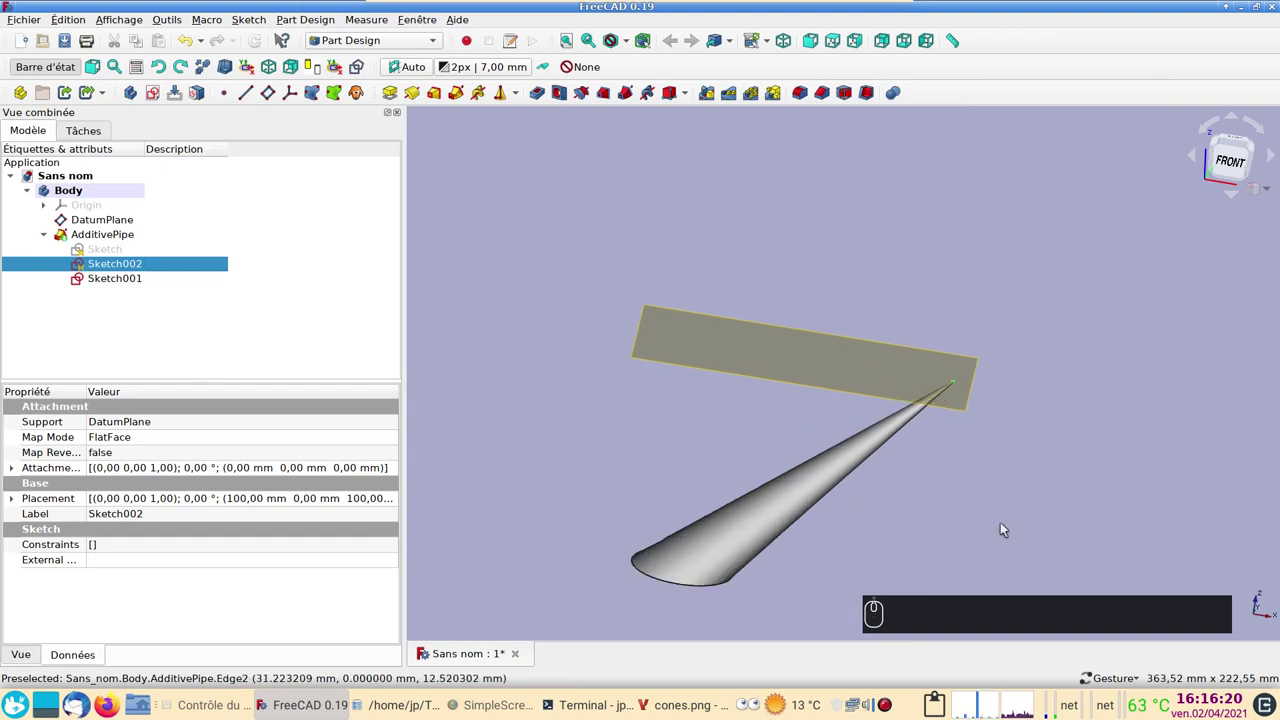
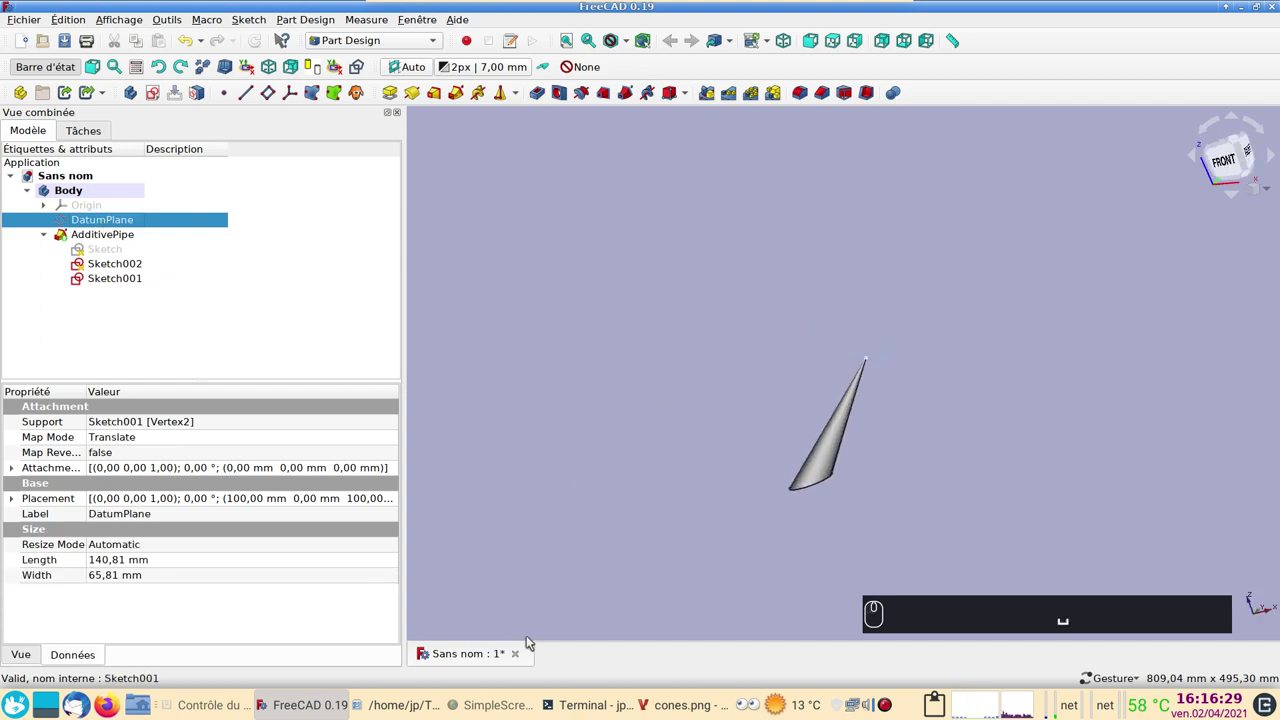
# Close the pipe-cone document without saving and start a new empty document.
pyautogui.click(519, 655)
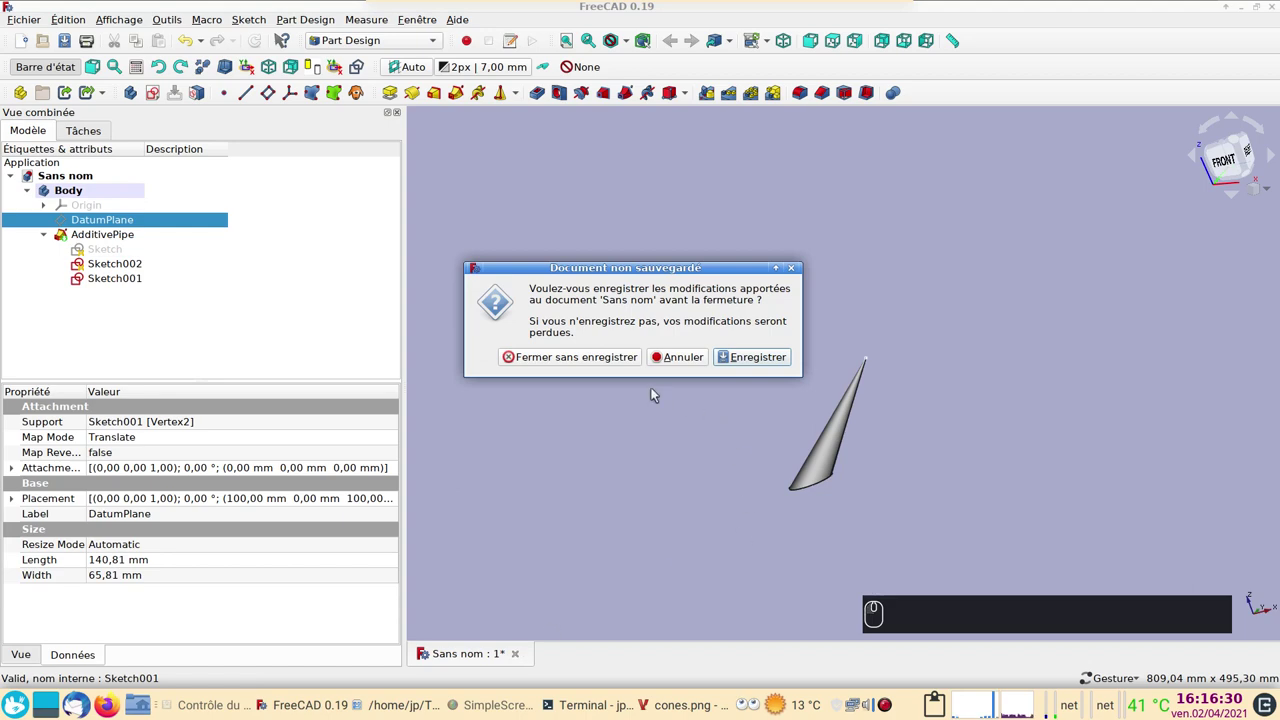
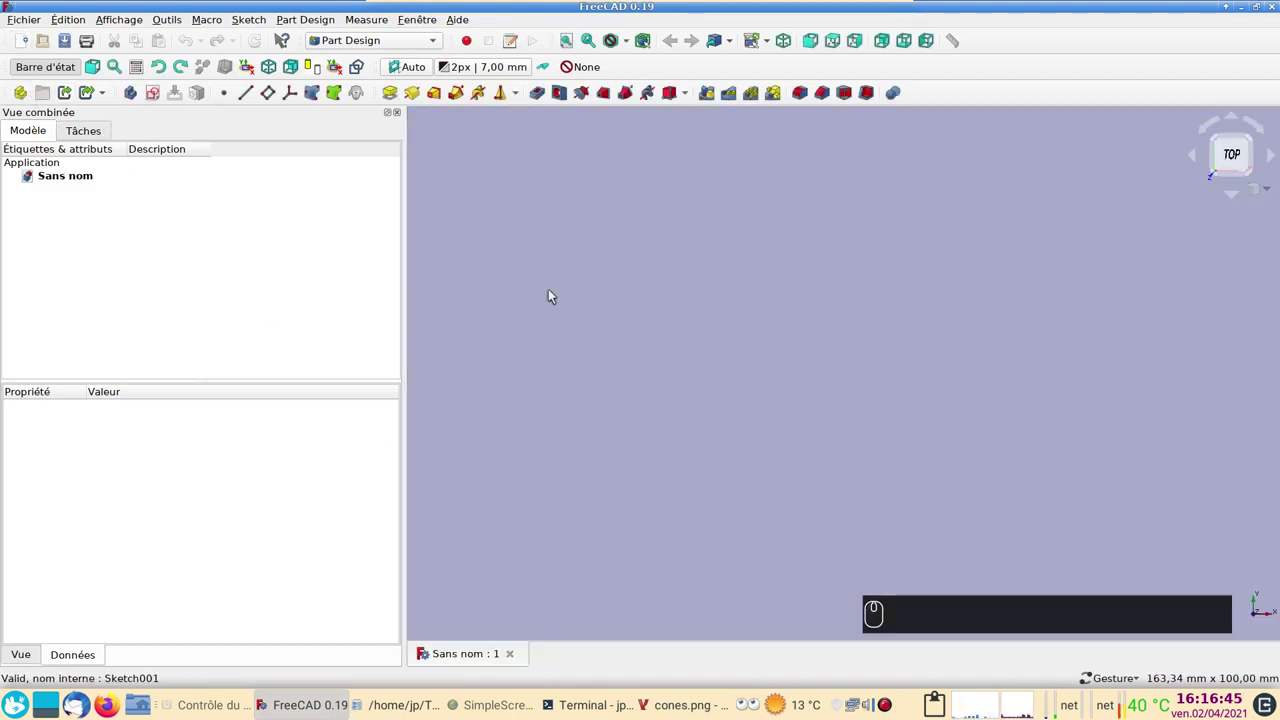
# Create a Body with an XZ-plane sketch containing one slanted line and close it.
pyautogui.click(133, 98)
pyautogui.click(154, 96)
pyautogui.click(108, 232)
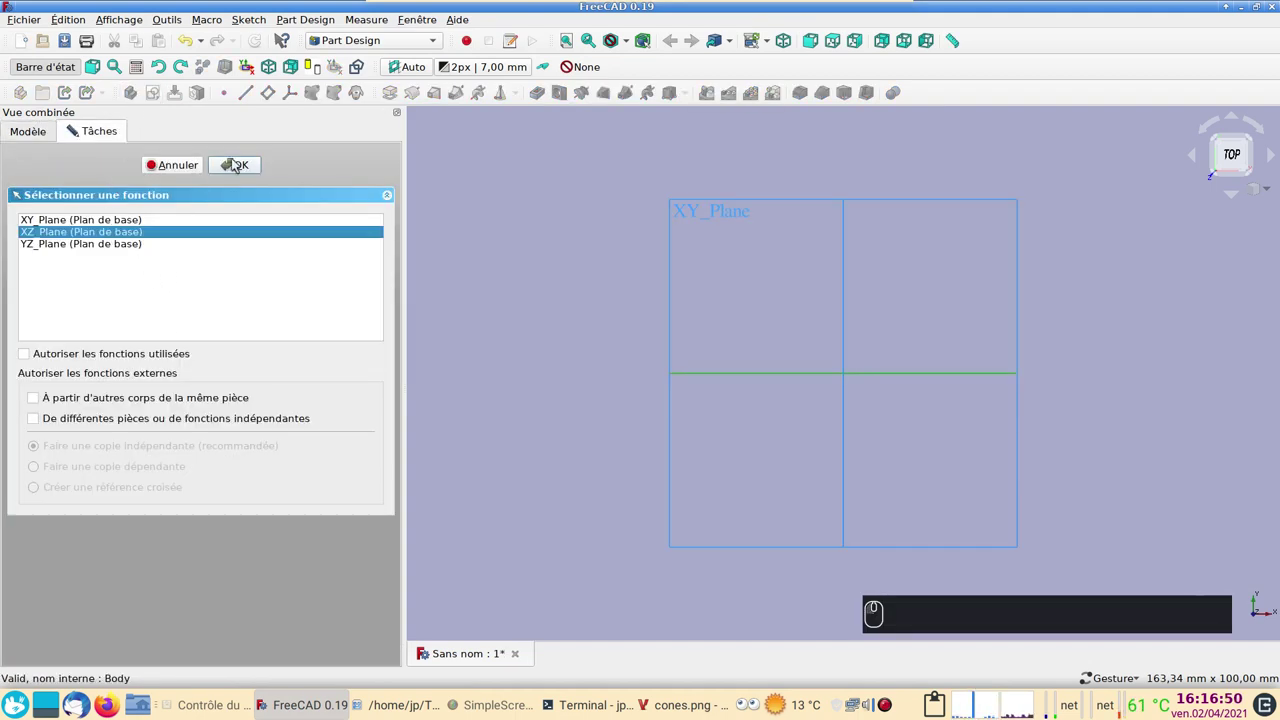
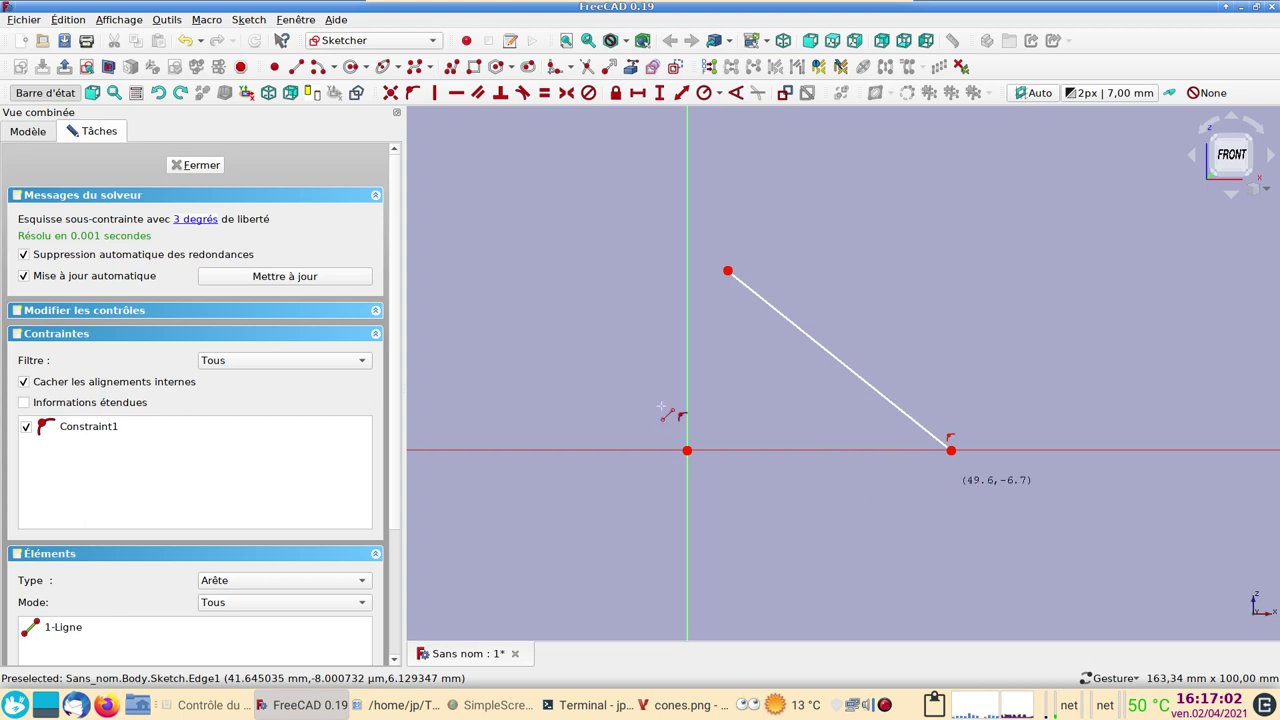
pyautogui.doubleClick(215, 173)
pyautogui.press('1')
pyautogui.rightClick(787, 409)
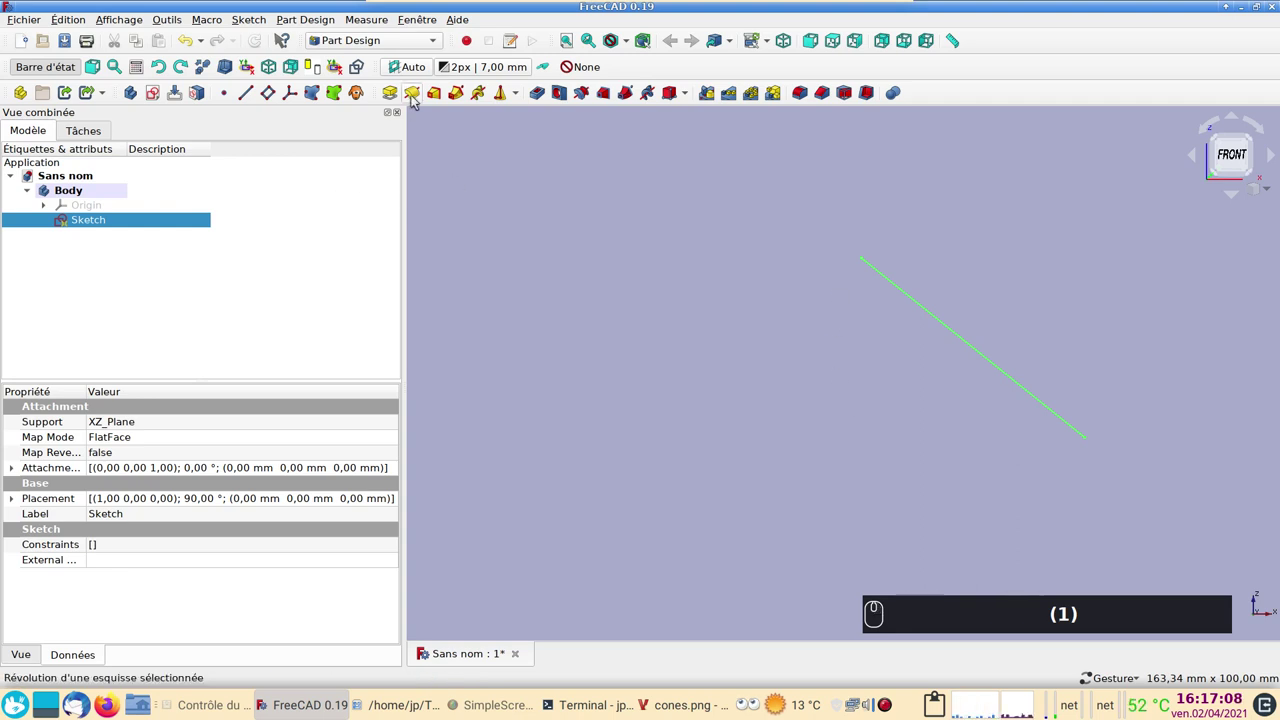
# Switch the workbench dropdown from Part Design to Part.
pyautogui.moveTo(394, 49); pyautogui.dragTo(517, 308)
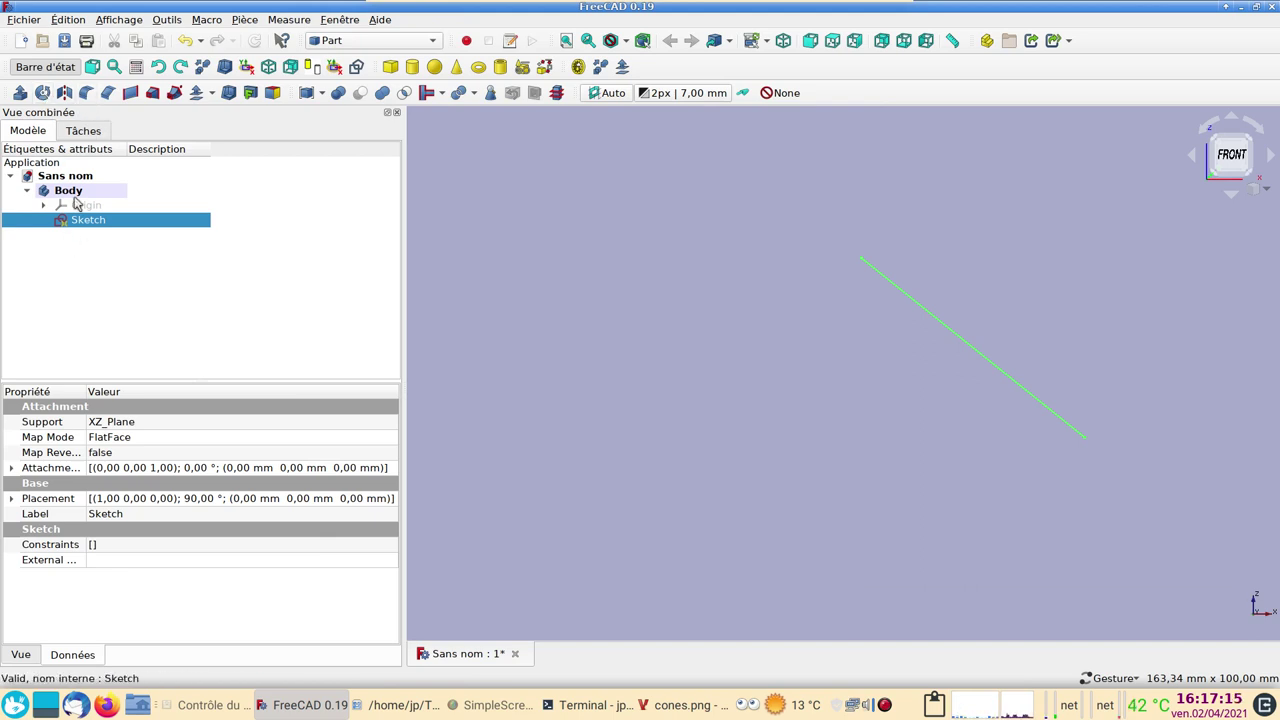
# Revolve the sketch 360° around Z into a hollow conical surface and orbit to view it.
pyautogui.click(42, 93)
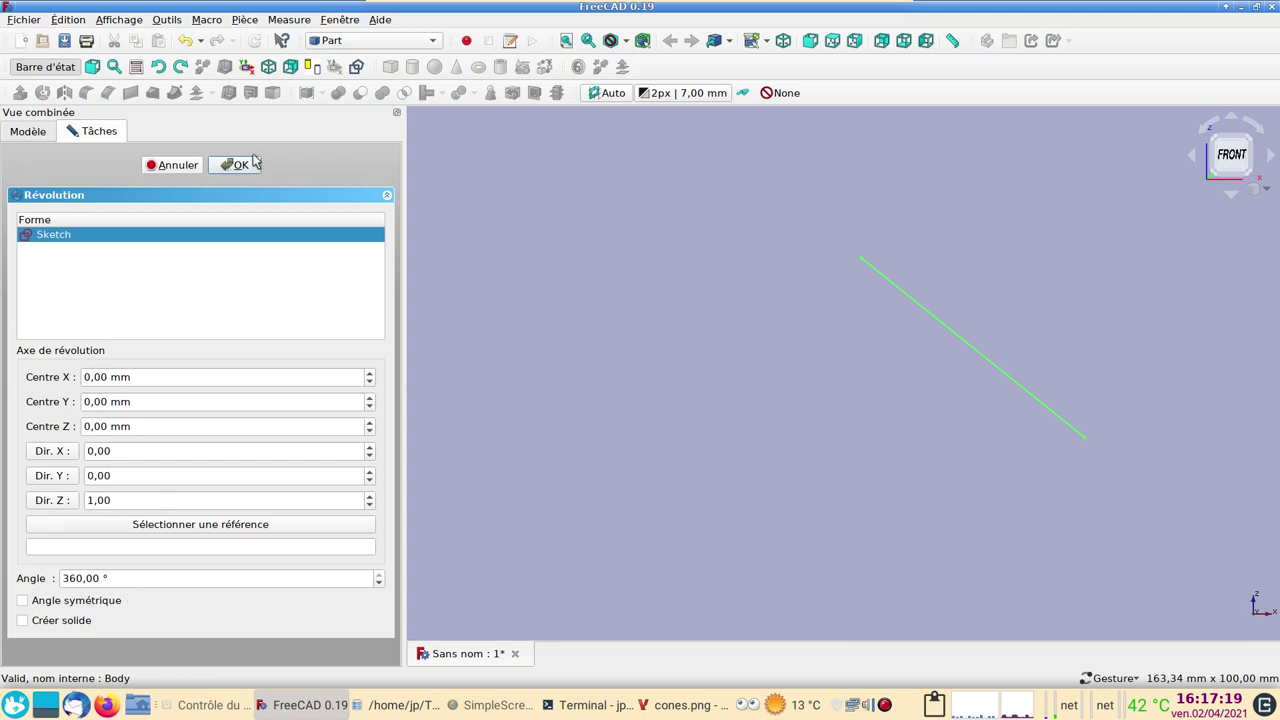
pyautogui.click(251, 169)
pyautogui.moveTo(1065, 553); pyautogui.dragTo(1033, 491)
pyautogui.click(1122, 345)
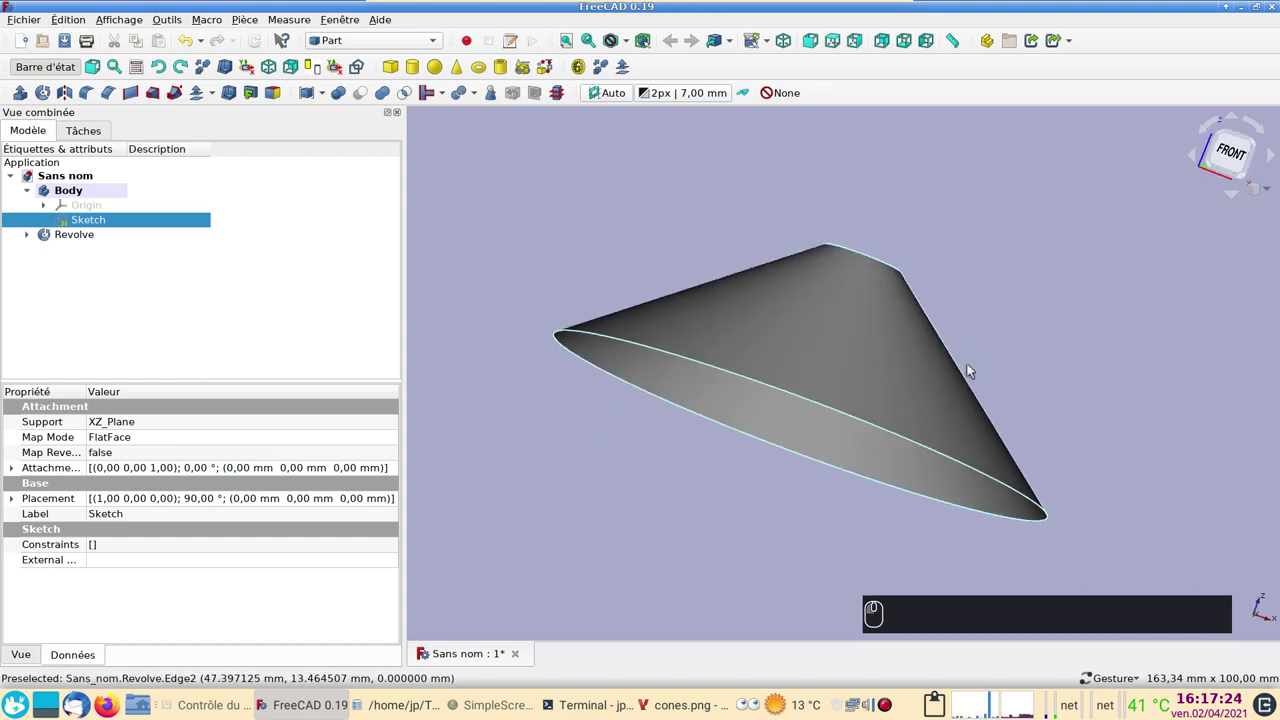
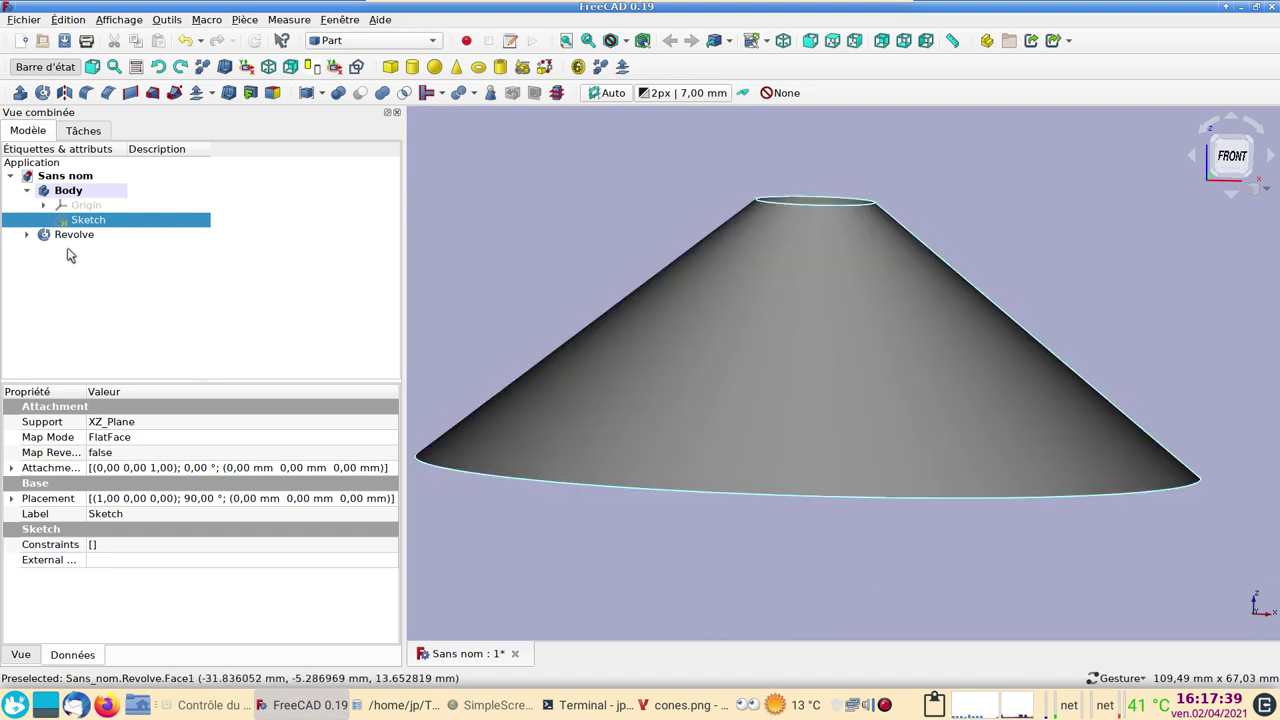
# Start a Part 3D Offset and choose the Revolve surface as the shape to offset.
pyautogui.click(215, 99)
pyautogui.click(214, 107)
pyautogui.click(217, 119)
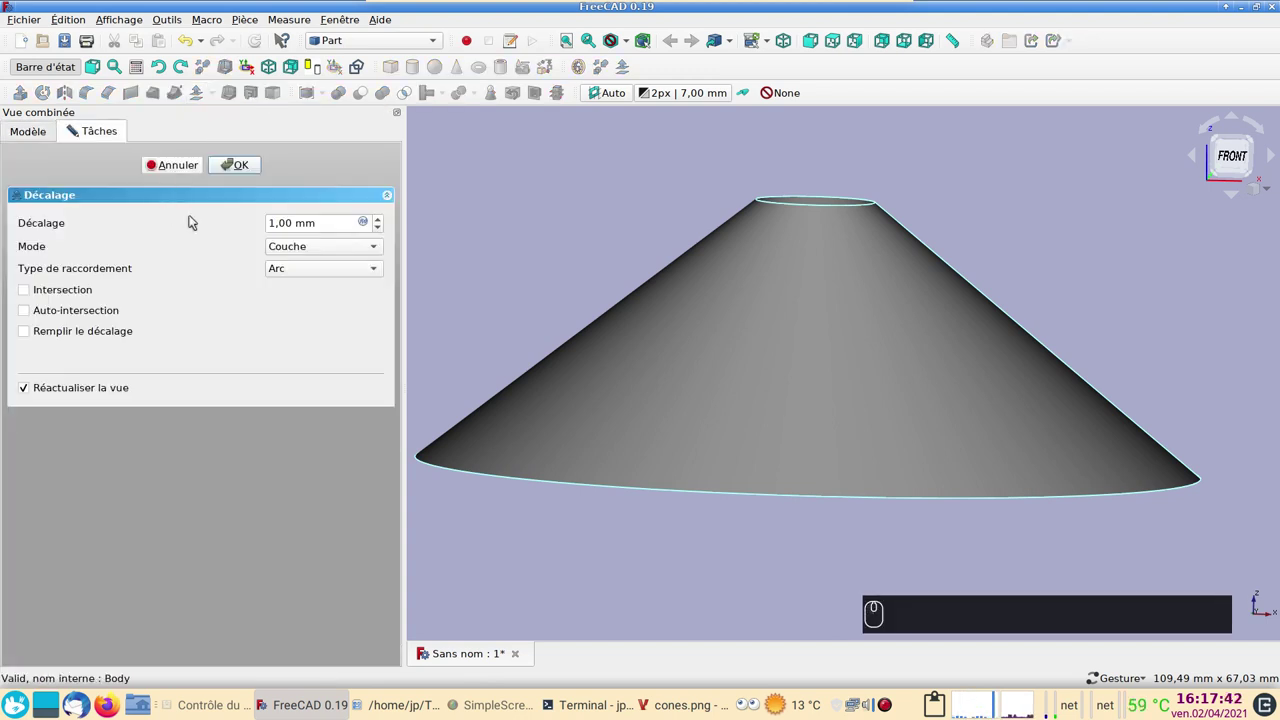
pyautogui.click(822, 580)
pyautogui.click(201, 167)
pyautogui.click(78, 235)
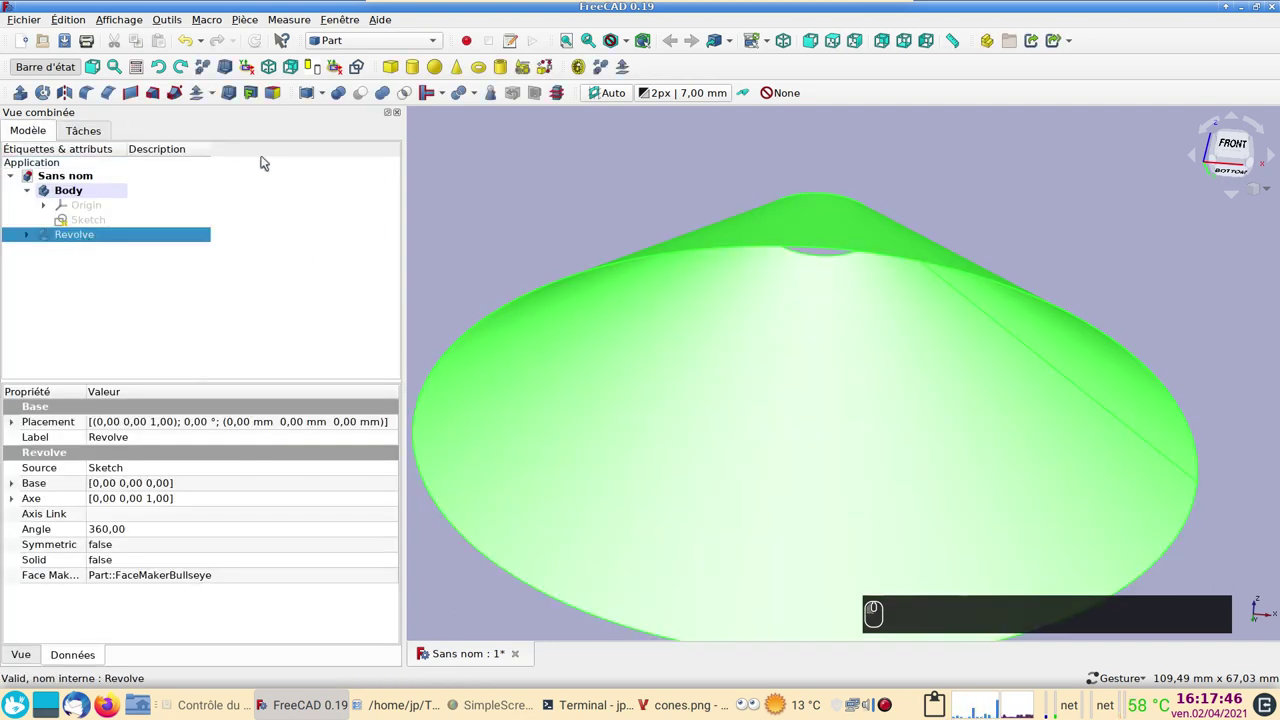
# Set the offset to 1 mm and tick Remplir le décalage to fill it into a thin shell.
pyautogui.click(216, 100)
pyautogui.click(215, 111)
pyautogui.moveTo(801, 391); pyautogui.dragTo(211, 345)
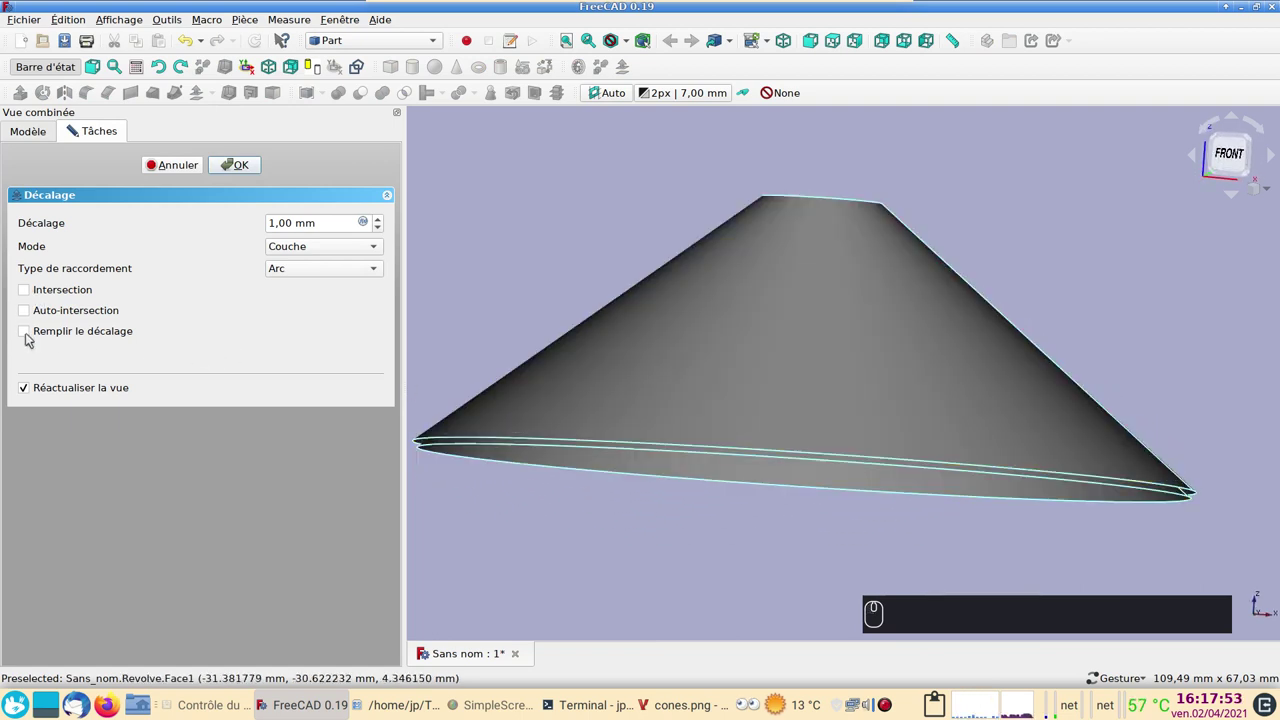
pyautogui.click(27, 337)
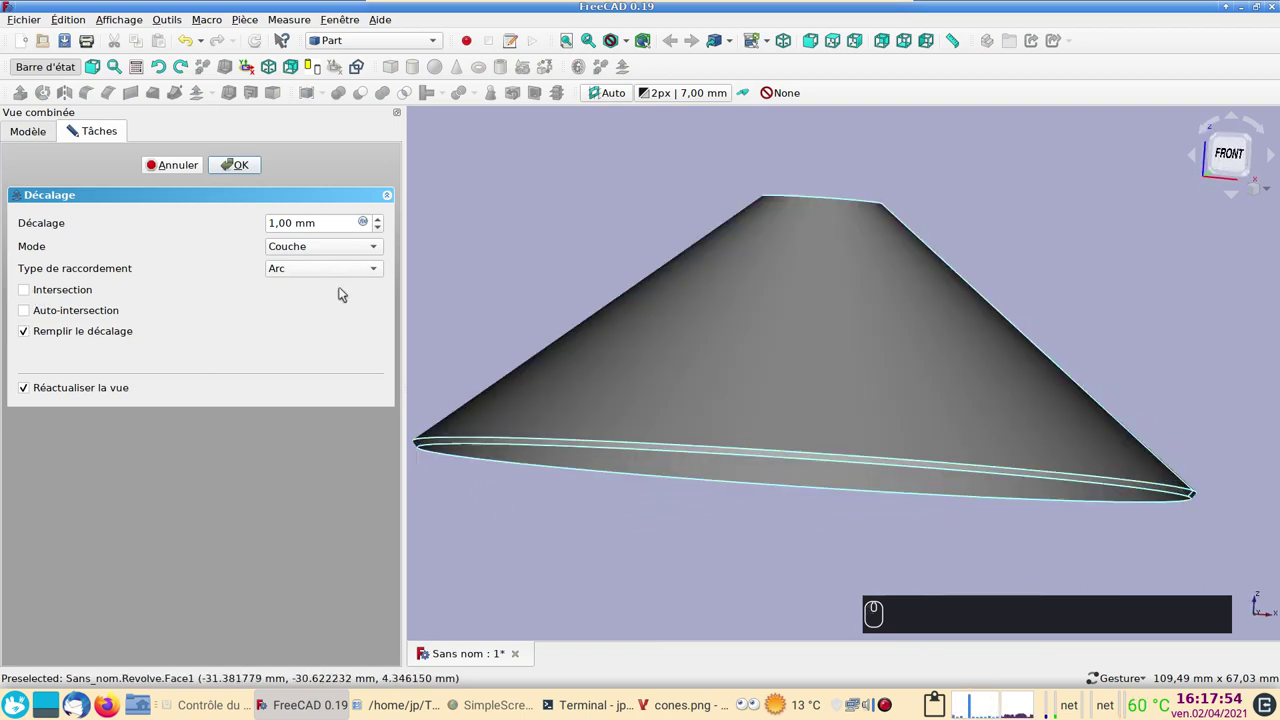
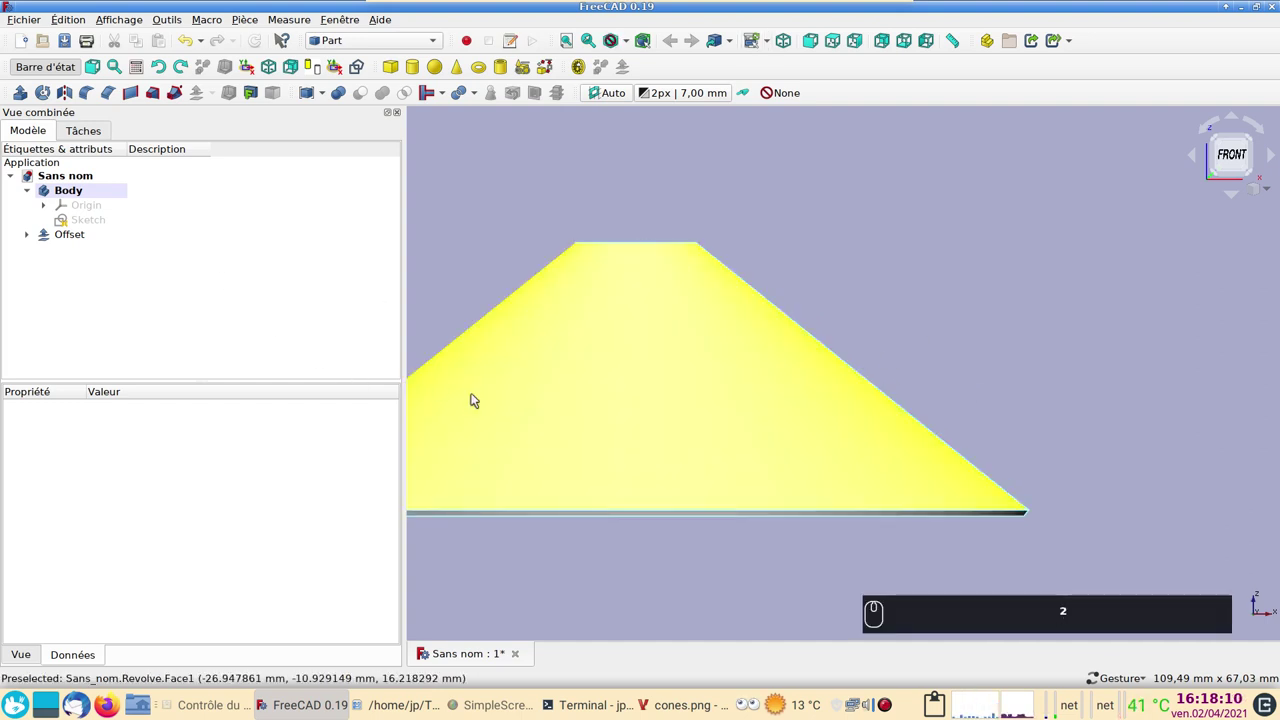
pyautogui.scroll(-3)
pyautogui.scroll(-3)
pyautogui.moveTo(794, 532); pyautogui.dragTo(722, 558)
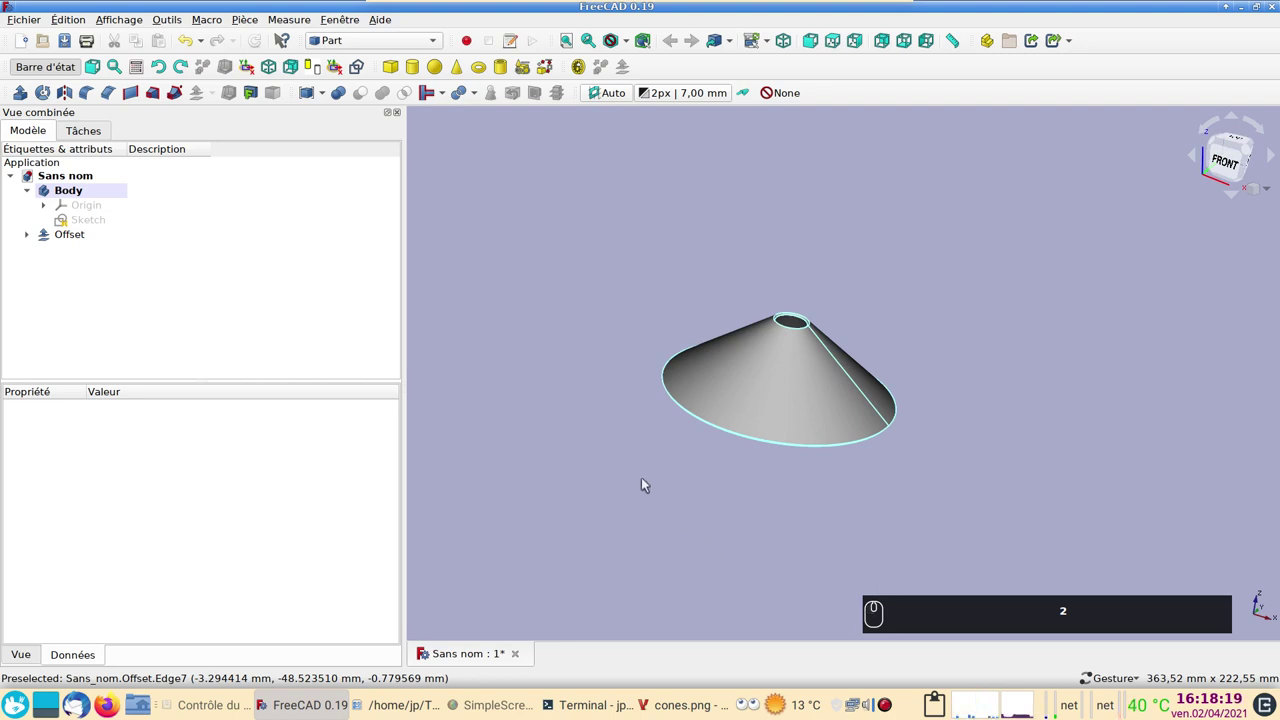
pyautogui.click(801, 511)
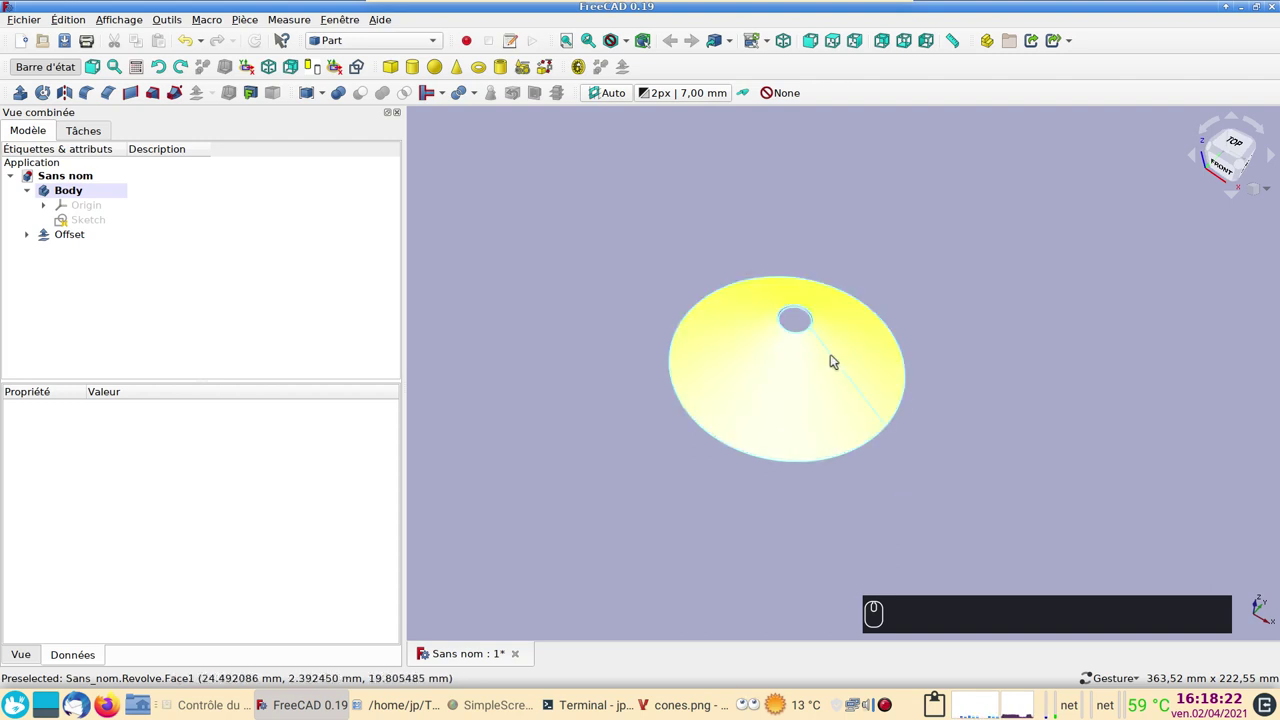
pyautogui.moveTo(840, 537); pyautogui.dragTo(732, 455)
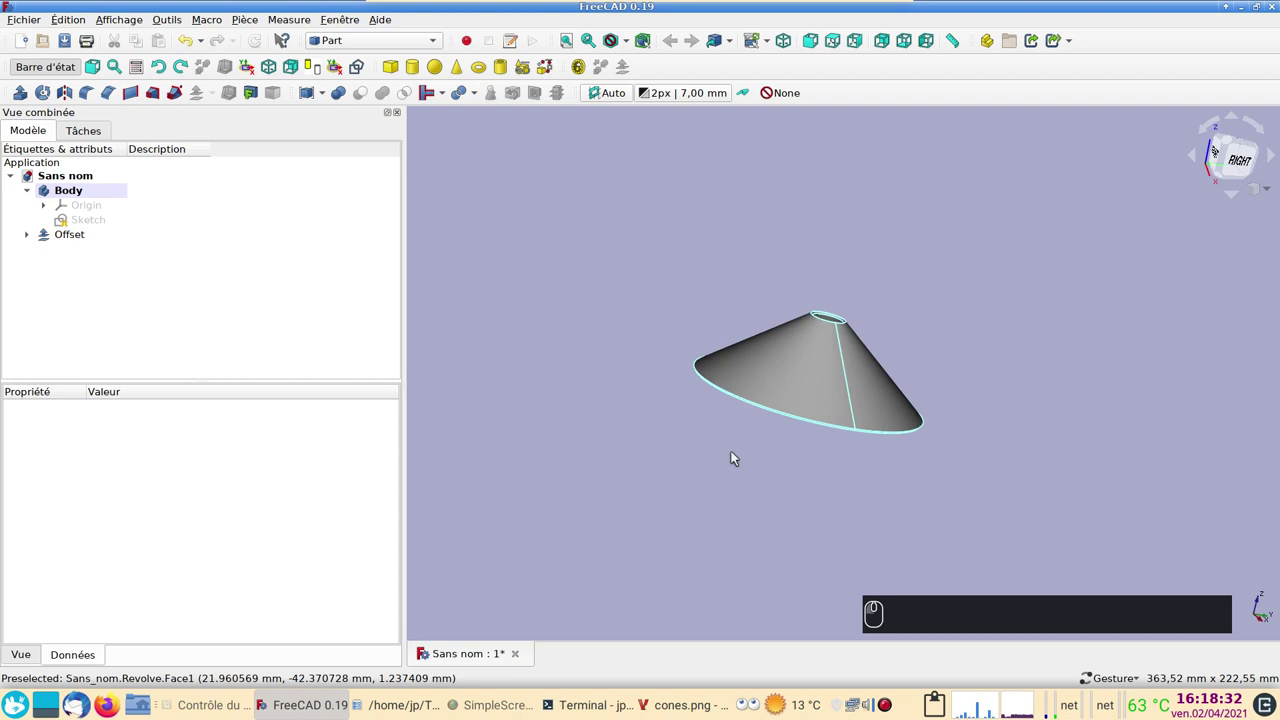